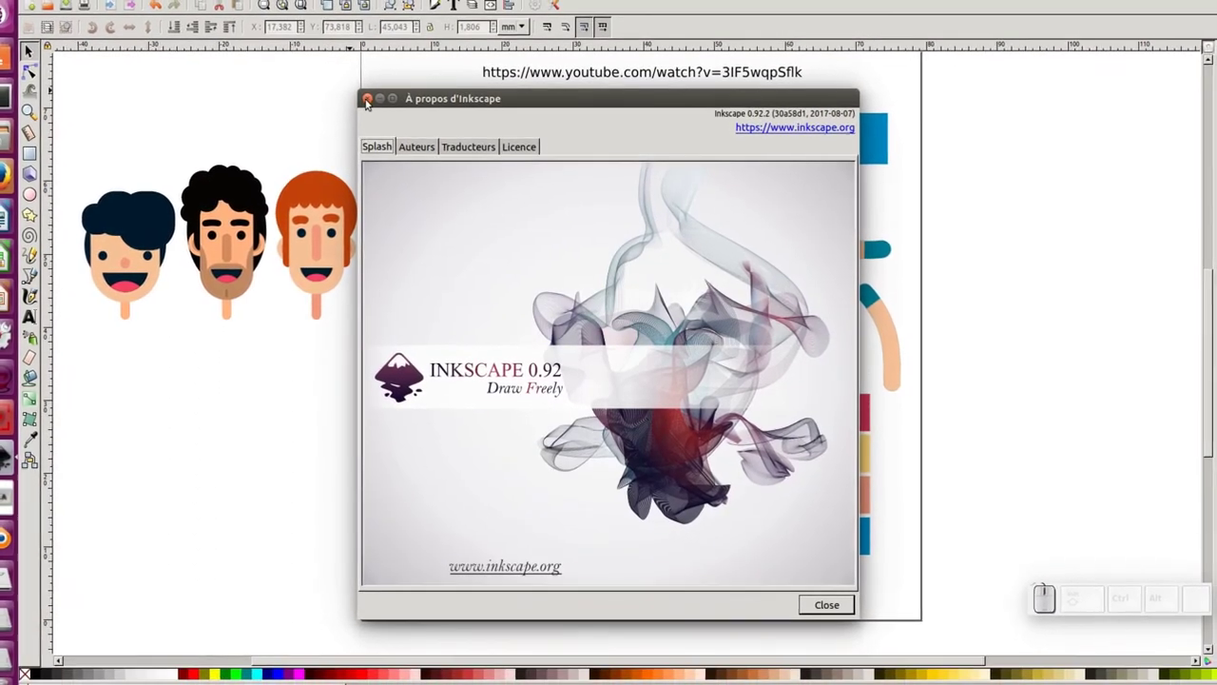
Close the About Inkscape window and switch to the Firefox tutorial video
{"action": "left_click", "coordinate": [370, 101]}
{"action": "left_click", "coordinate": [344, 371]}
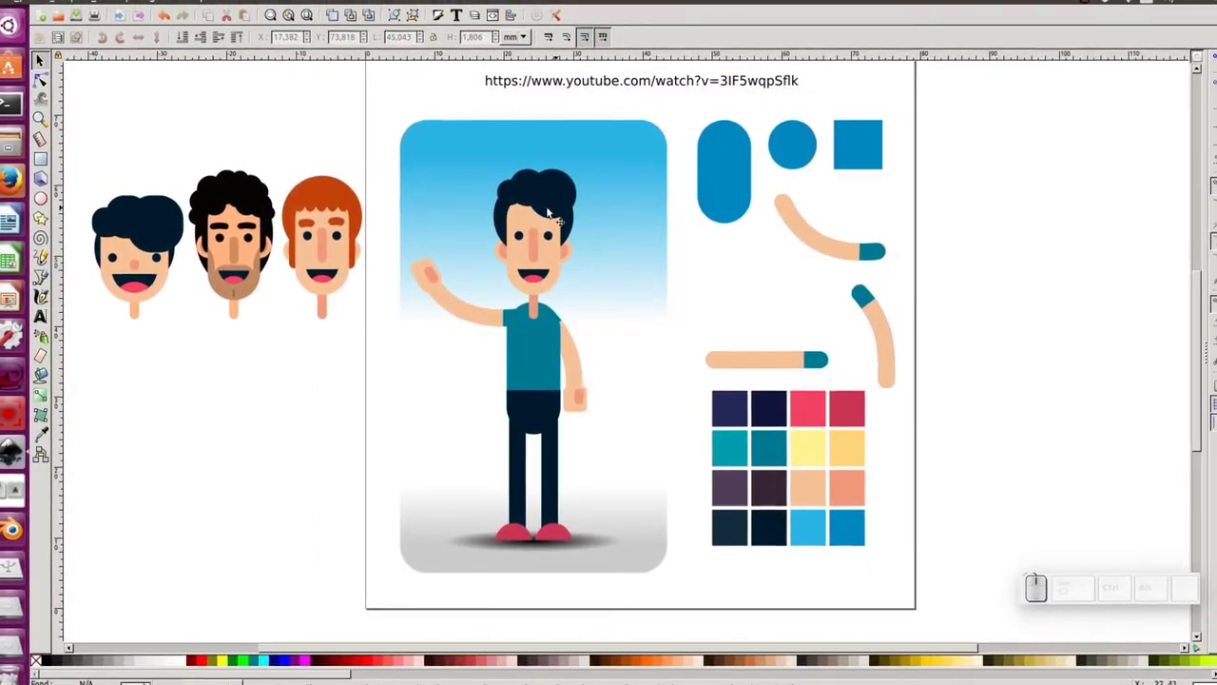
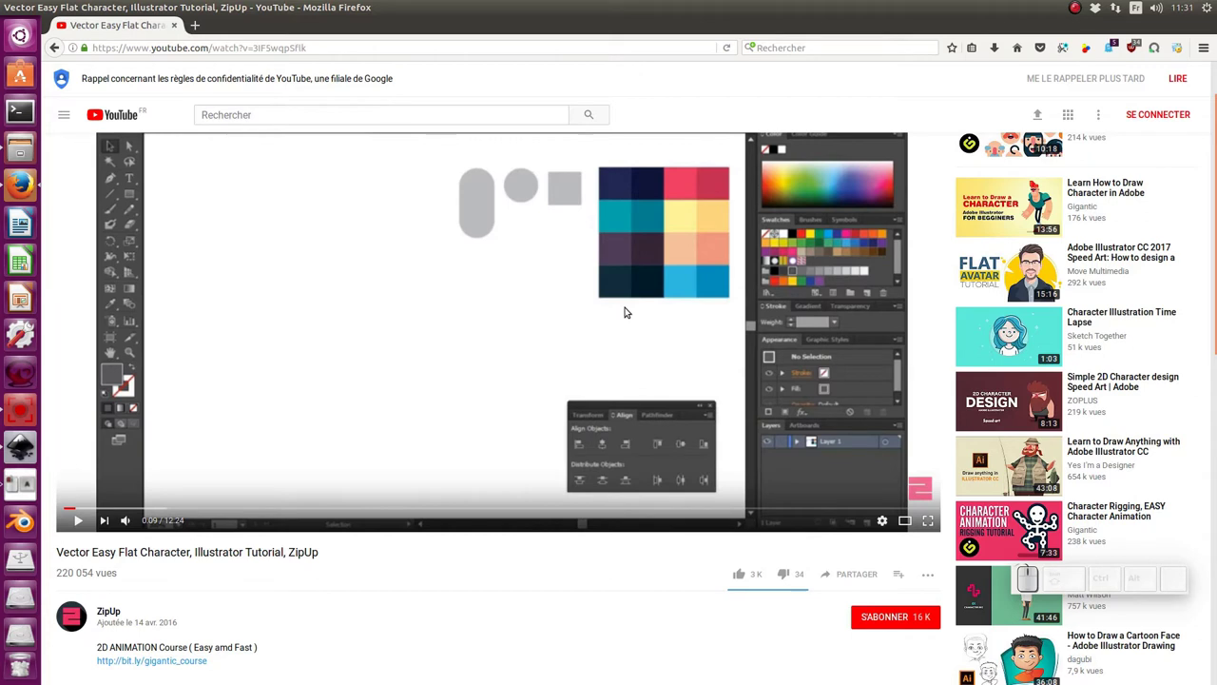
Return to the character drawing and inspect the model-sheet arm pieces, then clear the selection
{"action": "key", "text": "alt+Tab"}
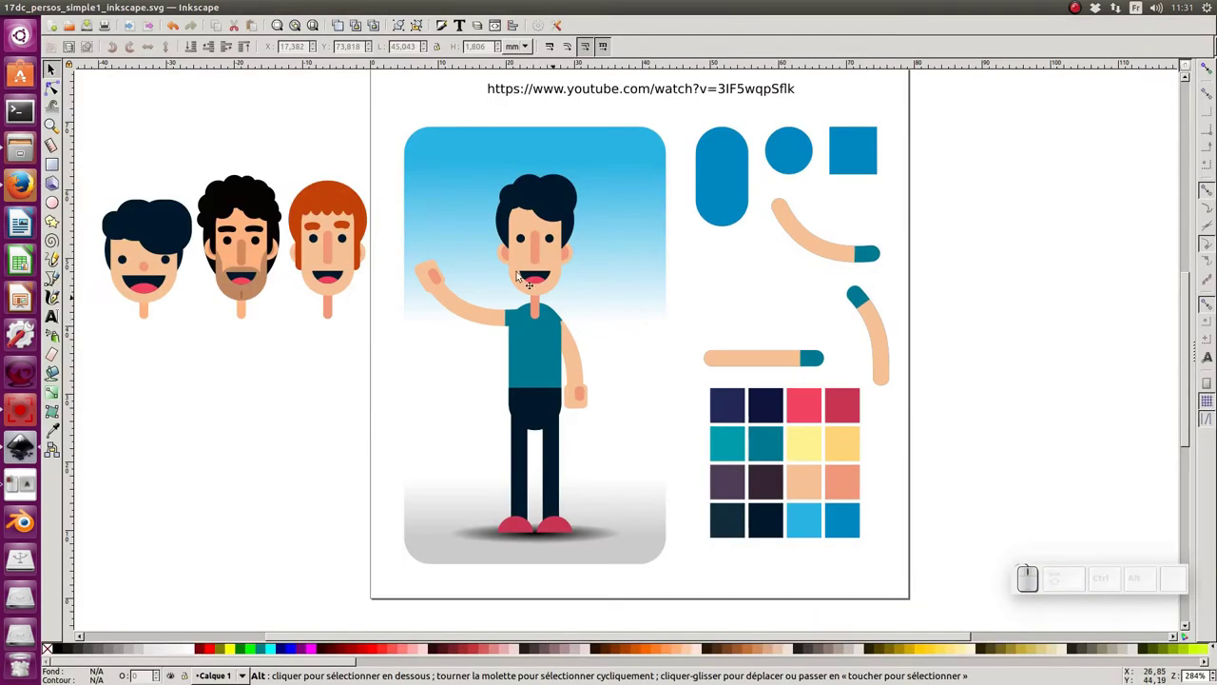
{"action": "left_click", "coordinate": [843, 260]}
{"action": "left_click", "coordinate": [810, 370]}
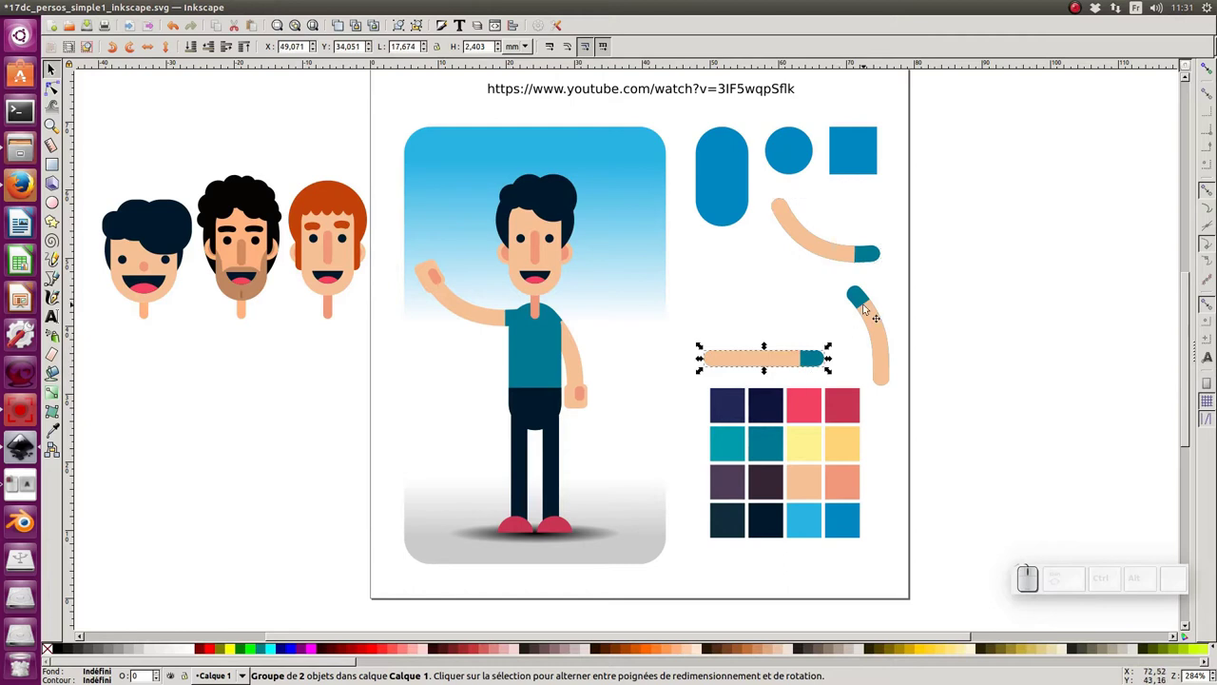
{"action": "left_click", "coordinate": [875, 313]}
{"action": "left_click", "coordinate": [811, 311]}
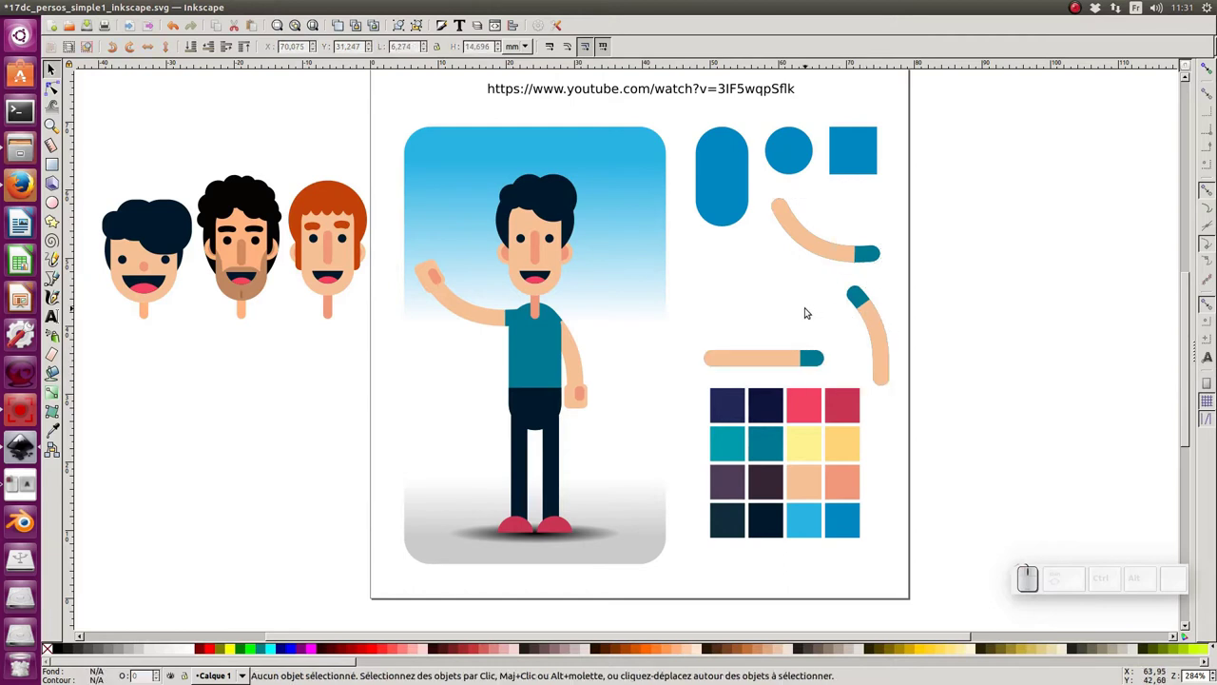
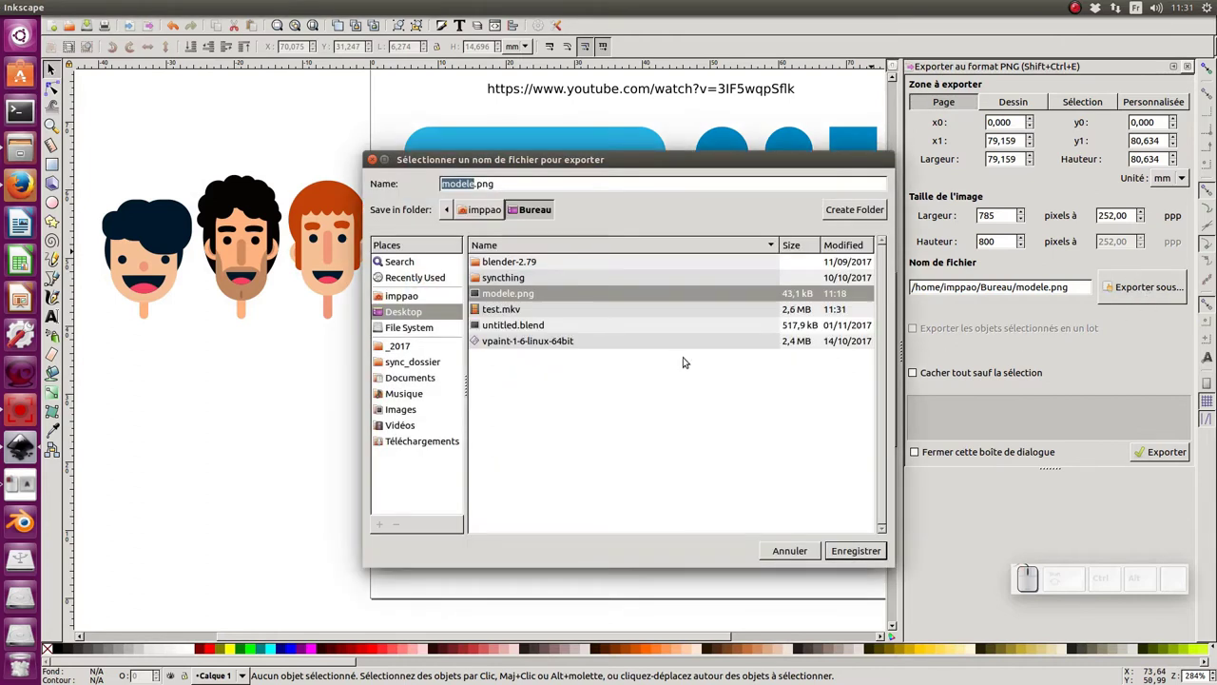
{"action": "key", "text": "Escape"}
Export the page as modele.png on the Desktop and start a new blank document
{"action": "left_click", "coordinate": [1179, 453]}
{"action": "left_click", "coordinate": [764, 410]}
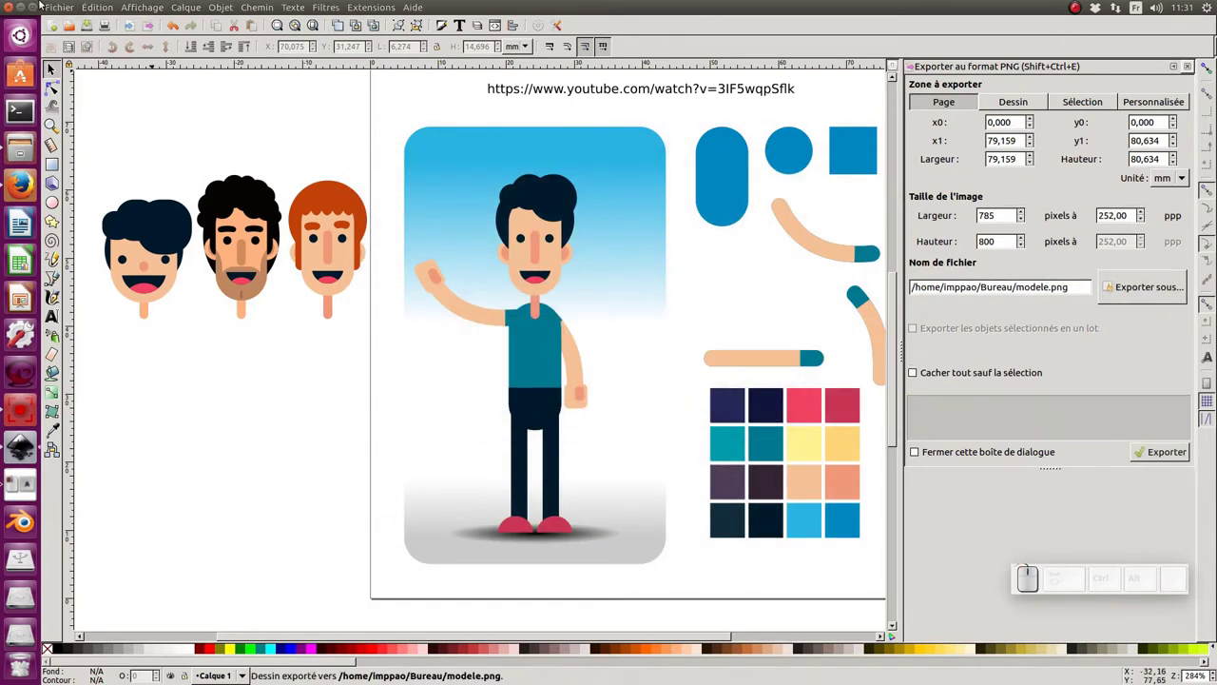
{"action": "left_click", "coordinate": [63, 14]}
{"action": "left_click", "coordinate": [70, 30]}
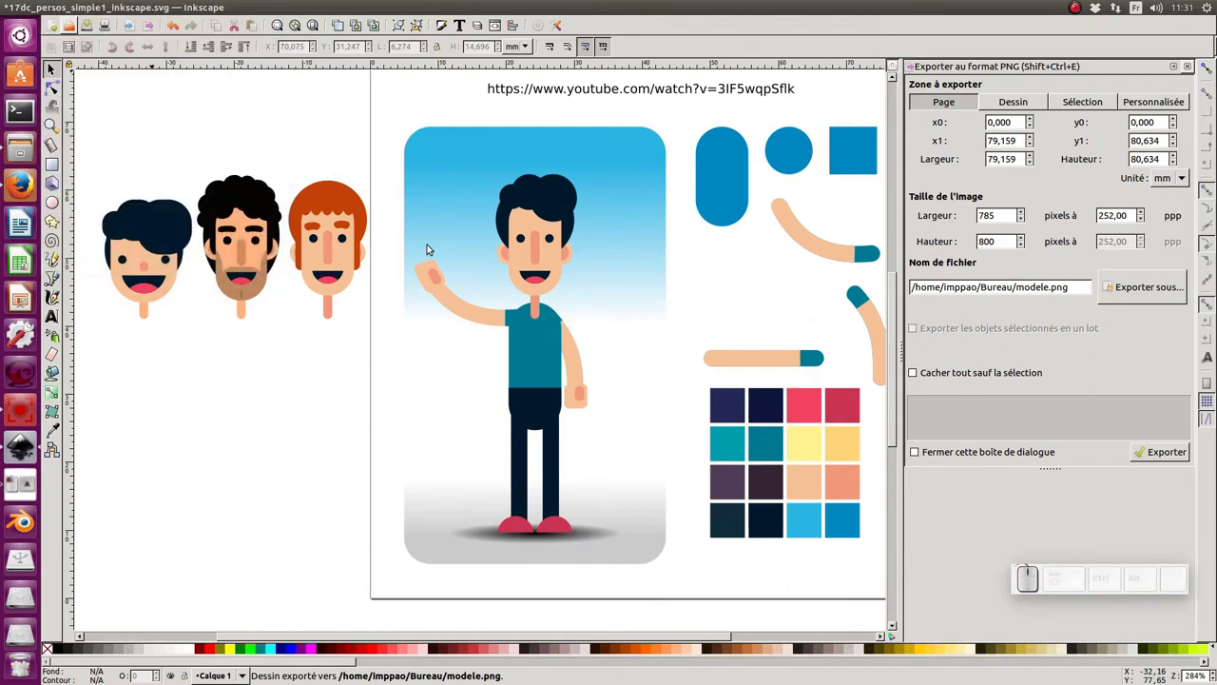
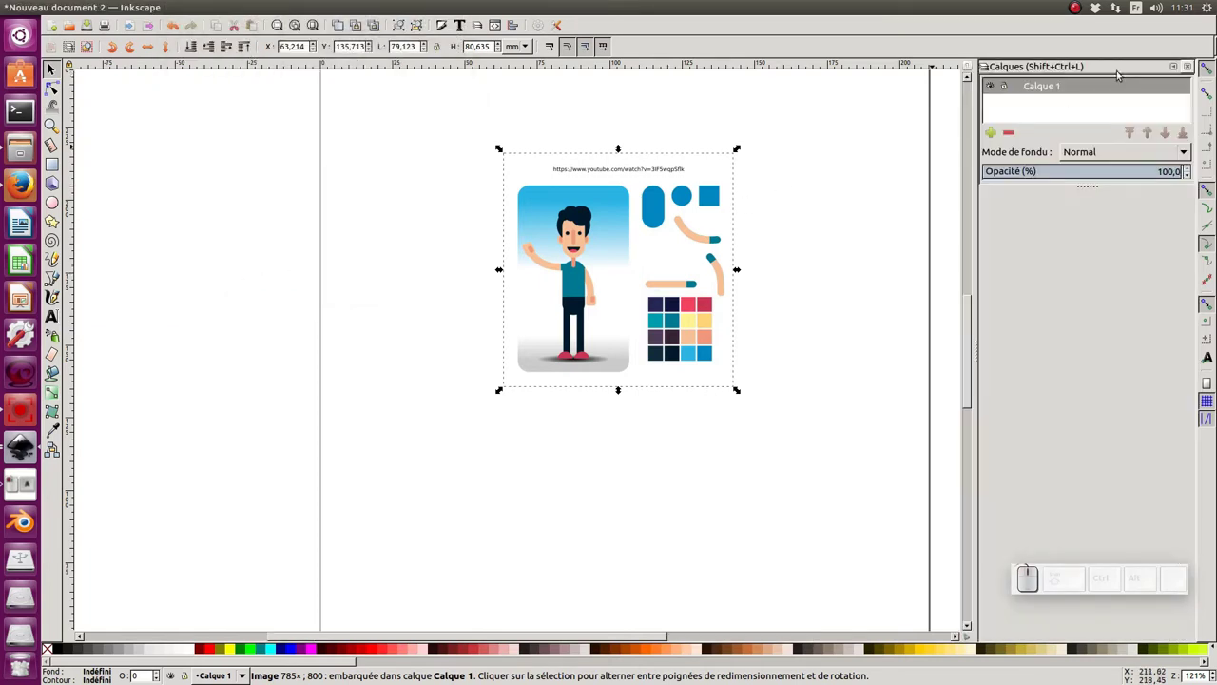
Rename the layer to modele and enlarge the imported model image on the page
{"action": "left_click", "coordinate": [1050, 87]}
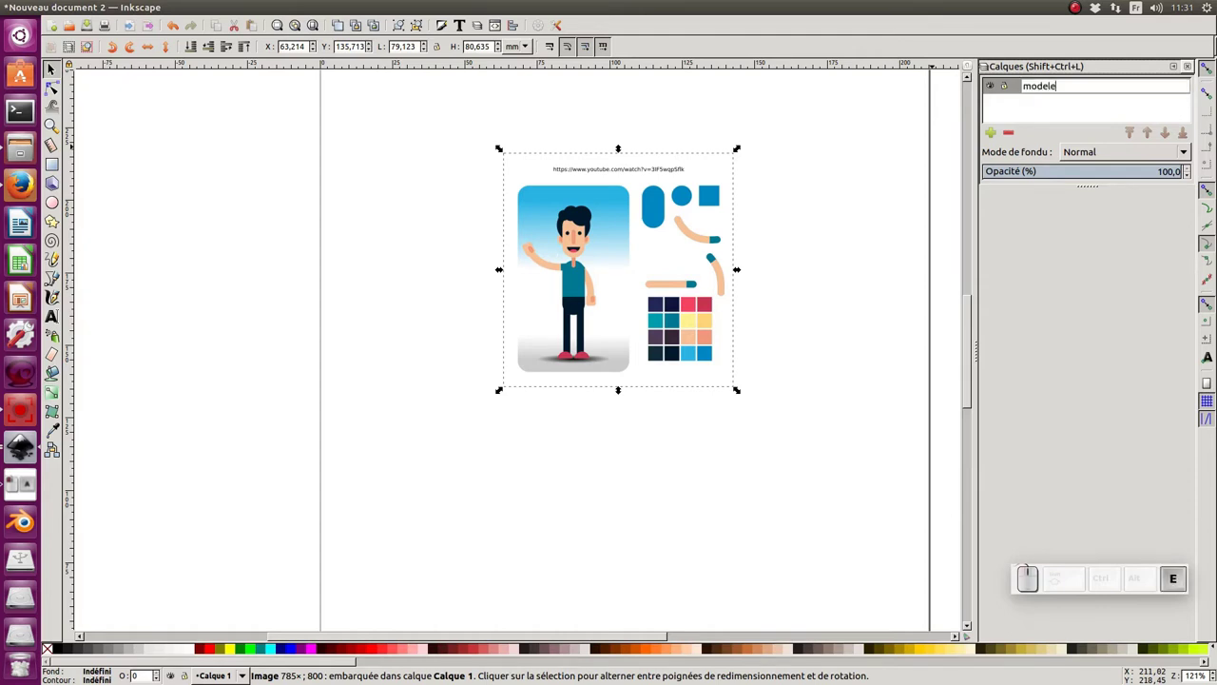
{"action": "key", "text": "Return"}
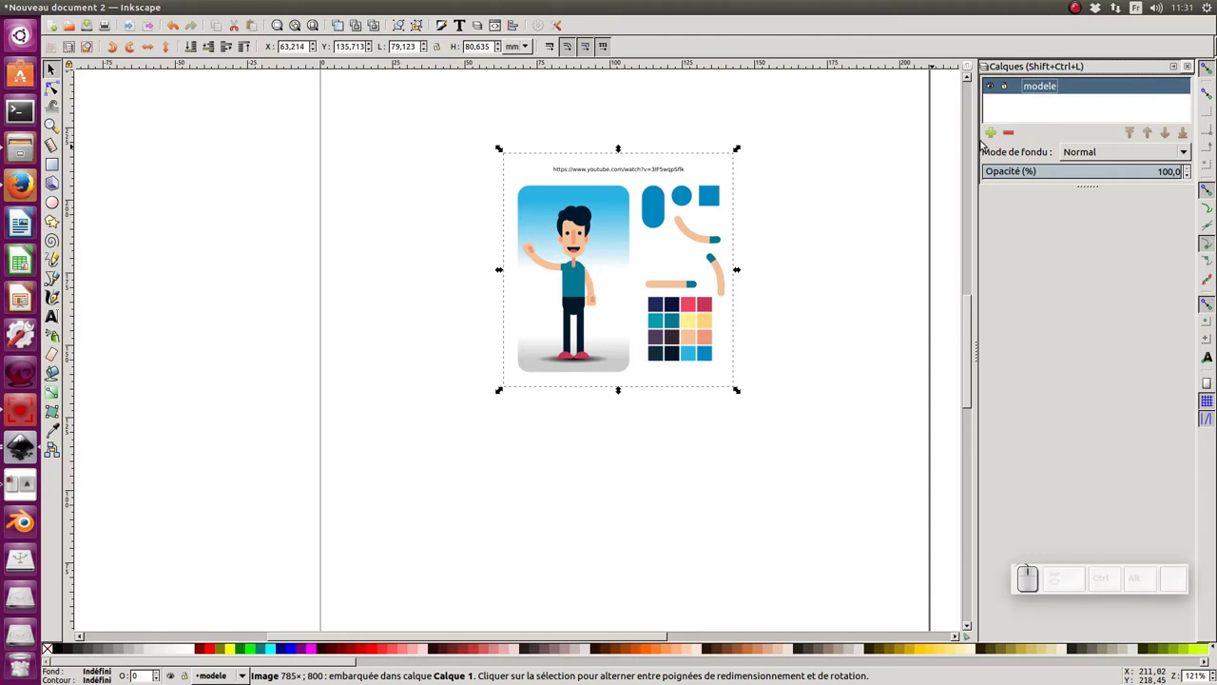
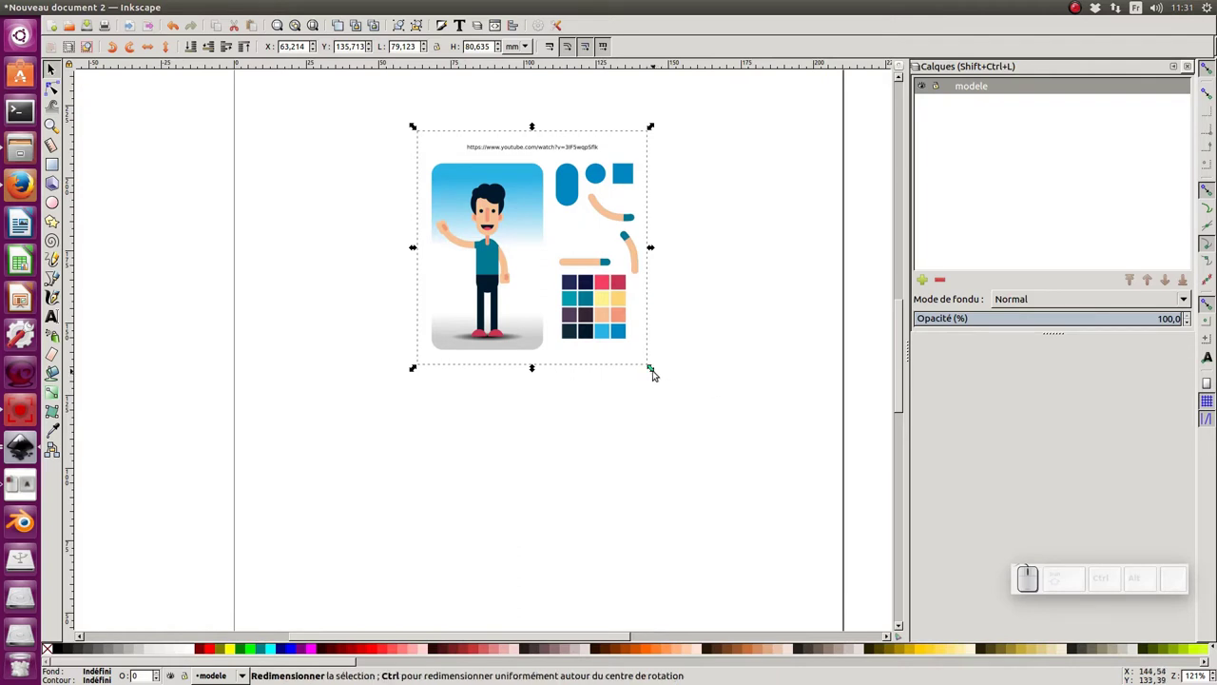
{"action": "left_click_drag", "start_coordinate": [655, 373], "coordinate": [566, 307]}
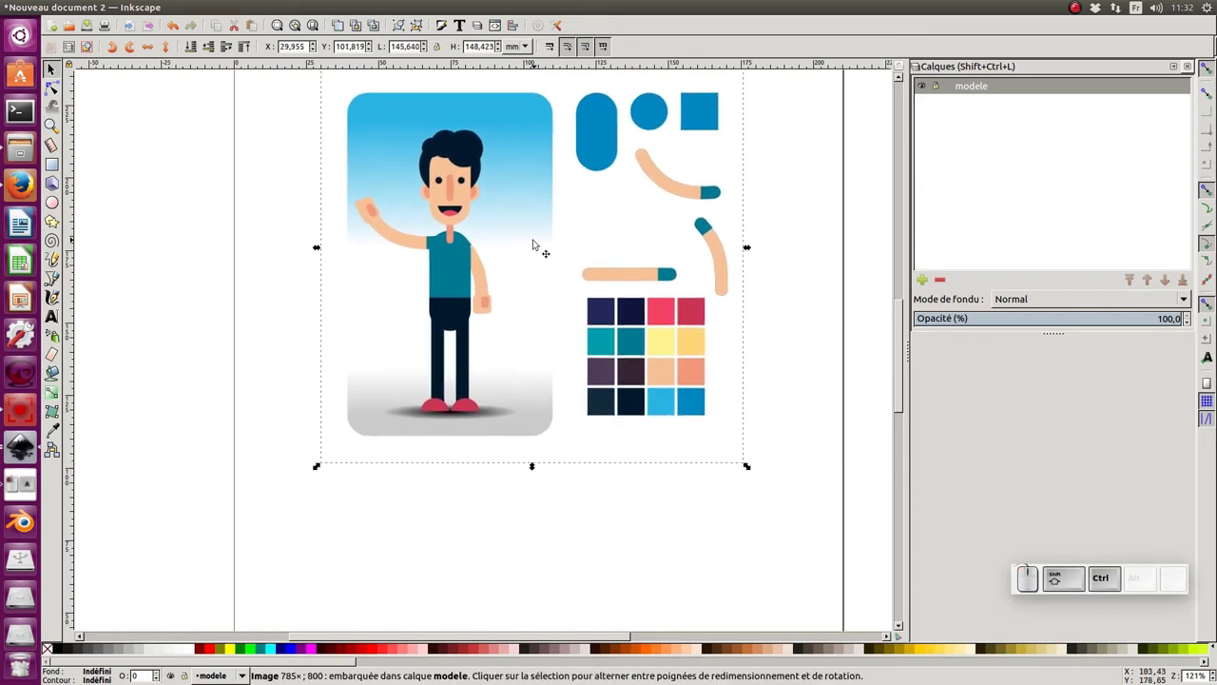
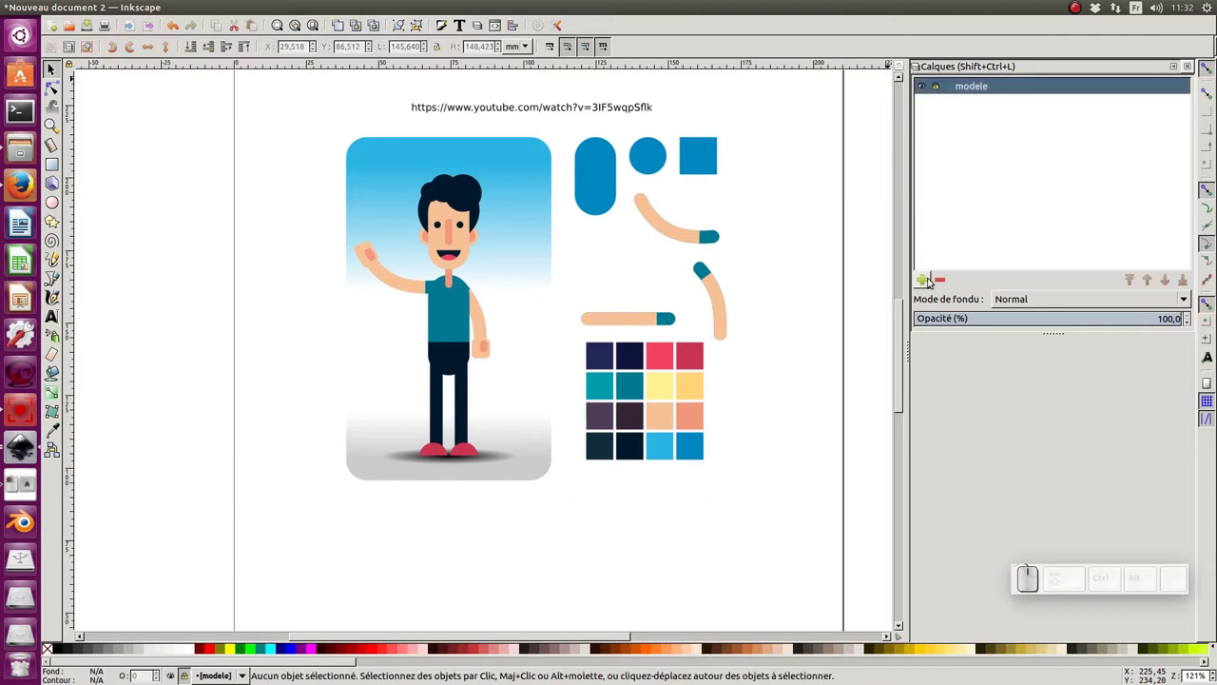
Add a new layer named illus above modele and zoom in on the model sheet
{"action": "left_click", "coordinate": [930, 282]}
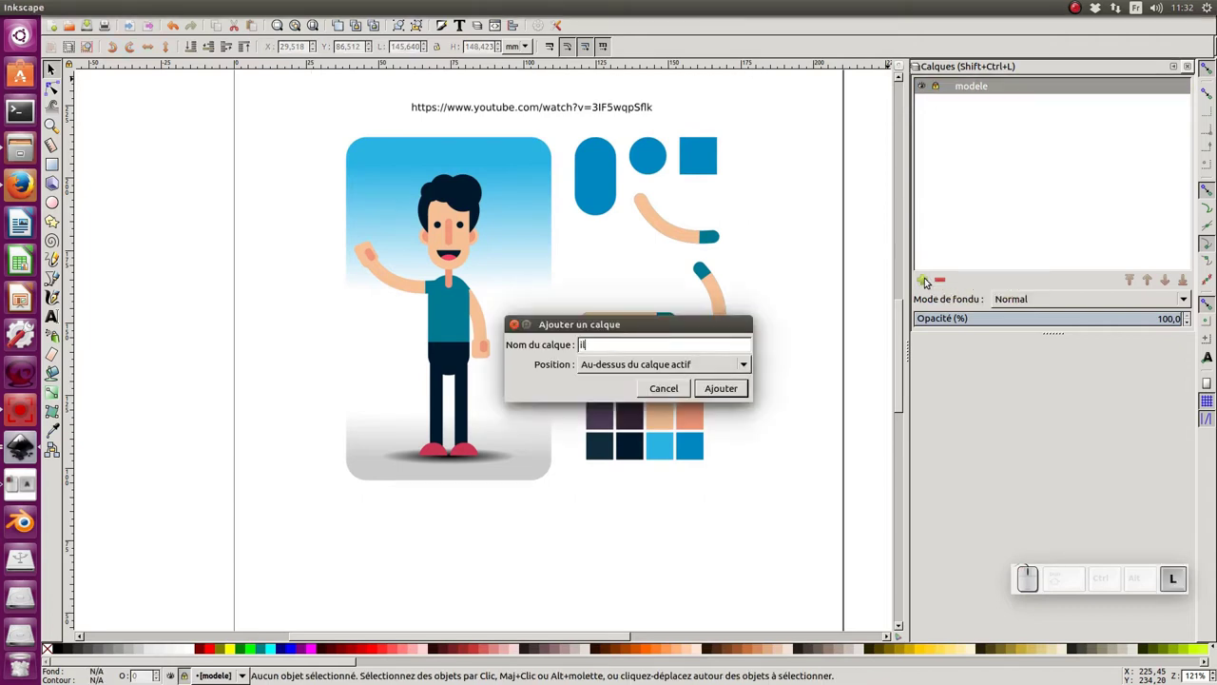
{"action": "key", "text": "Return"}
{"action": "left_click", "coordinate": [657, 296]}
{"action": "left_click", "coordinate": [606, 222]}
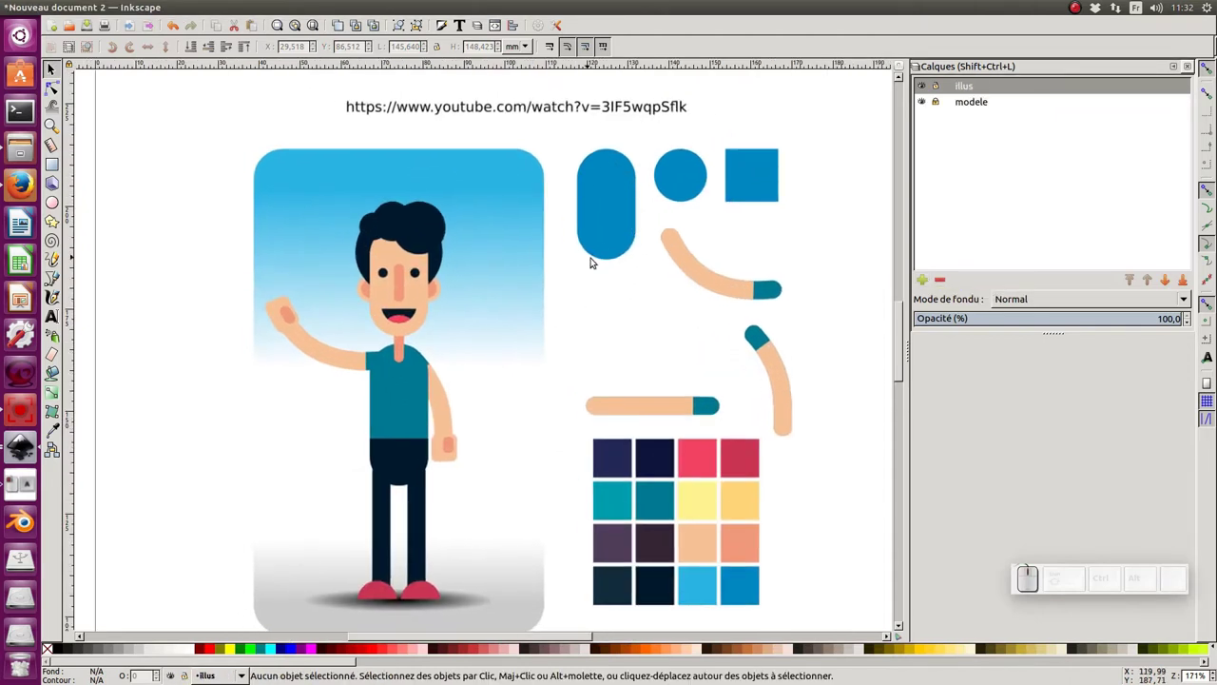
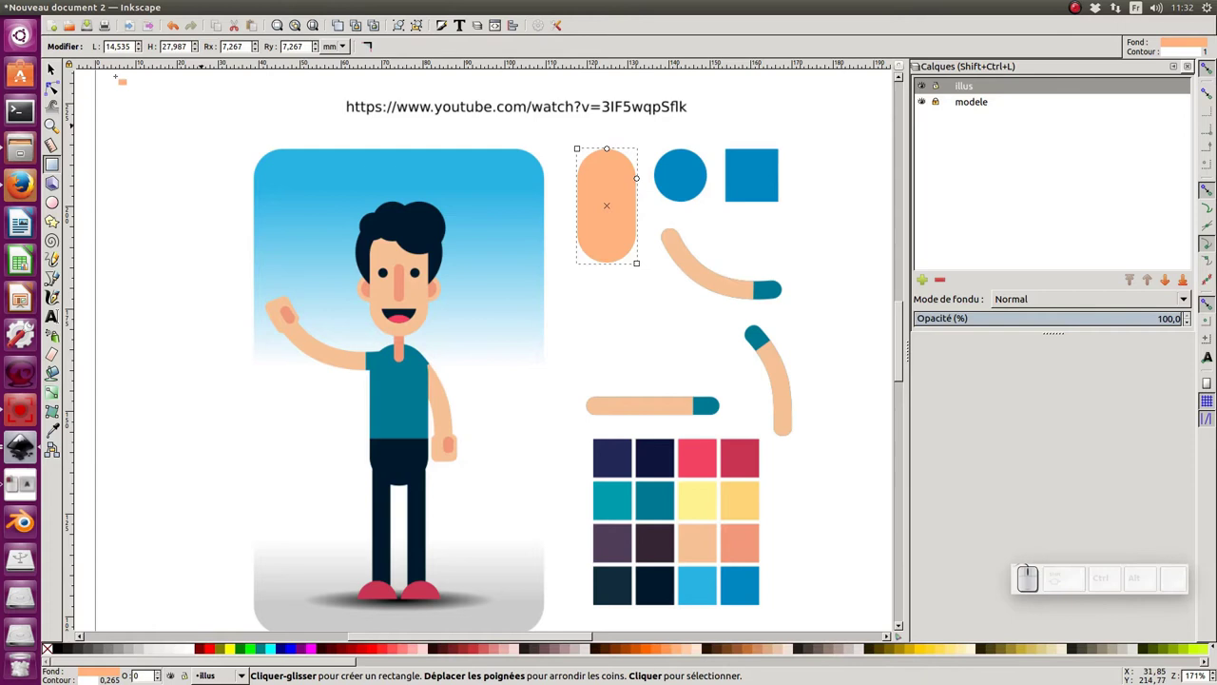
Draw the peach pill and circle and fit the circle over the model's circle
{"action": "left_click", "coordinate": [54, 68]}
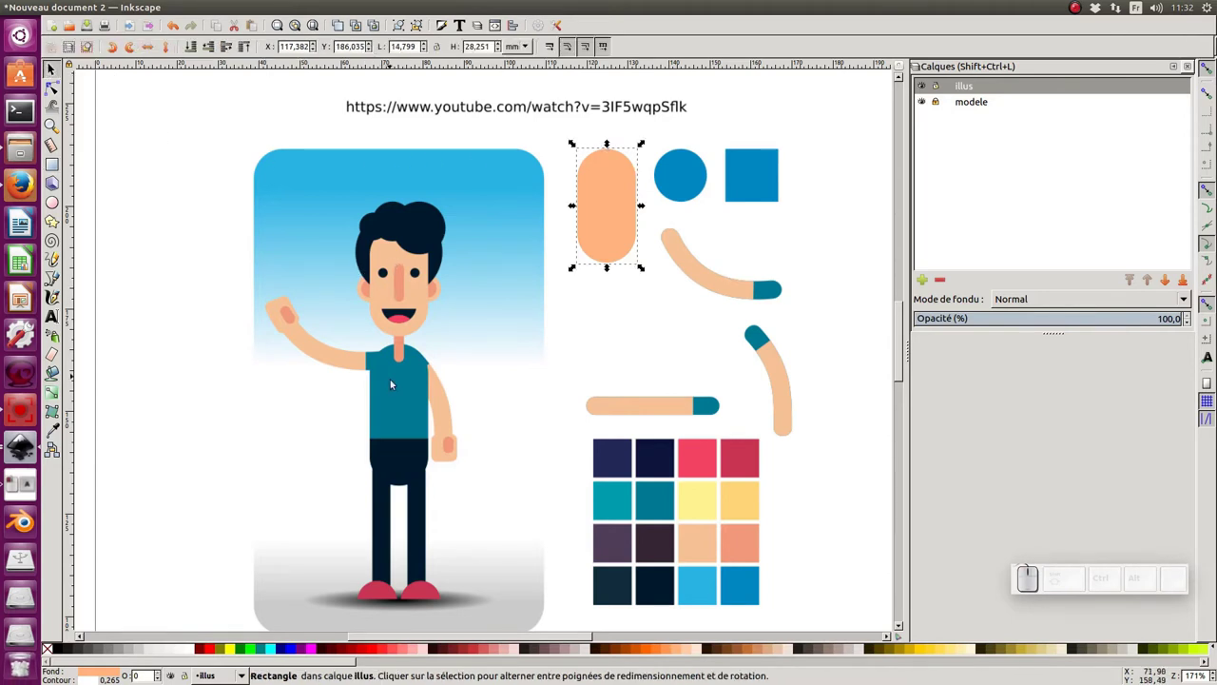
{"action": "left_click", "coordinate": [516, 290]}
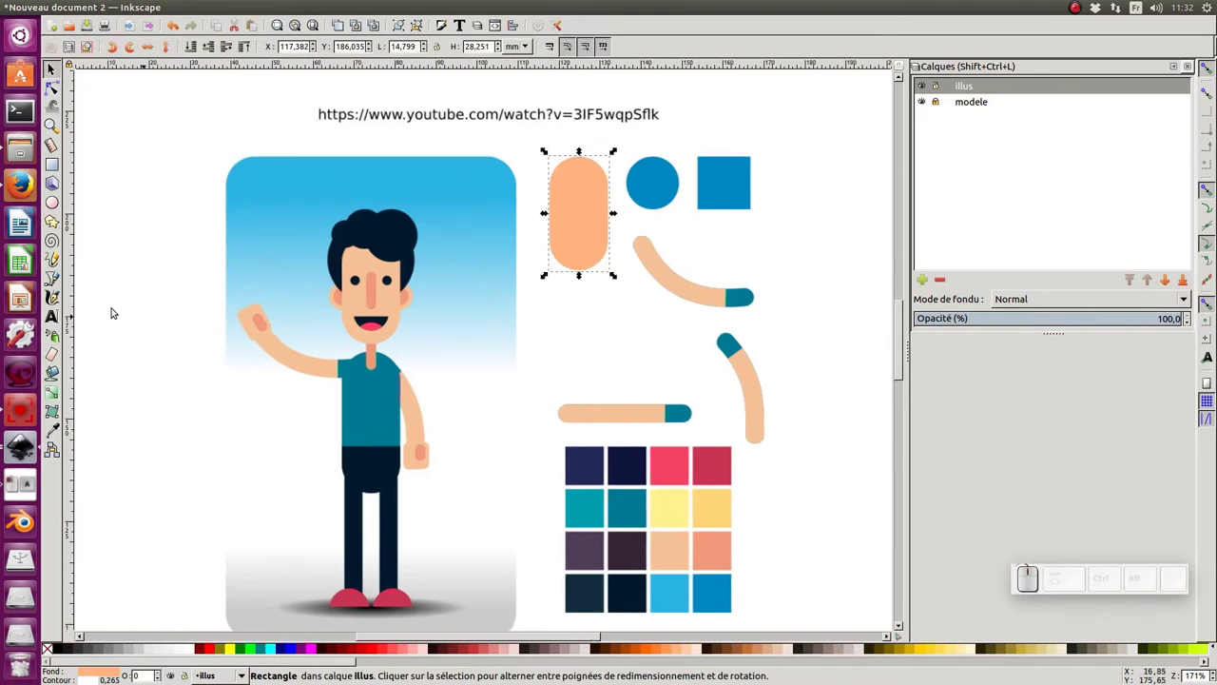
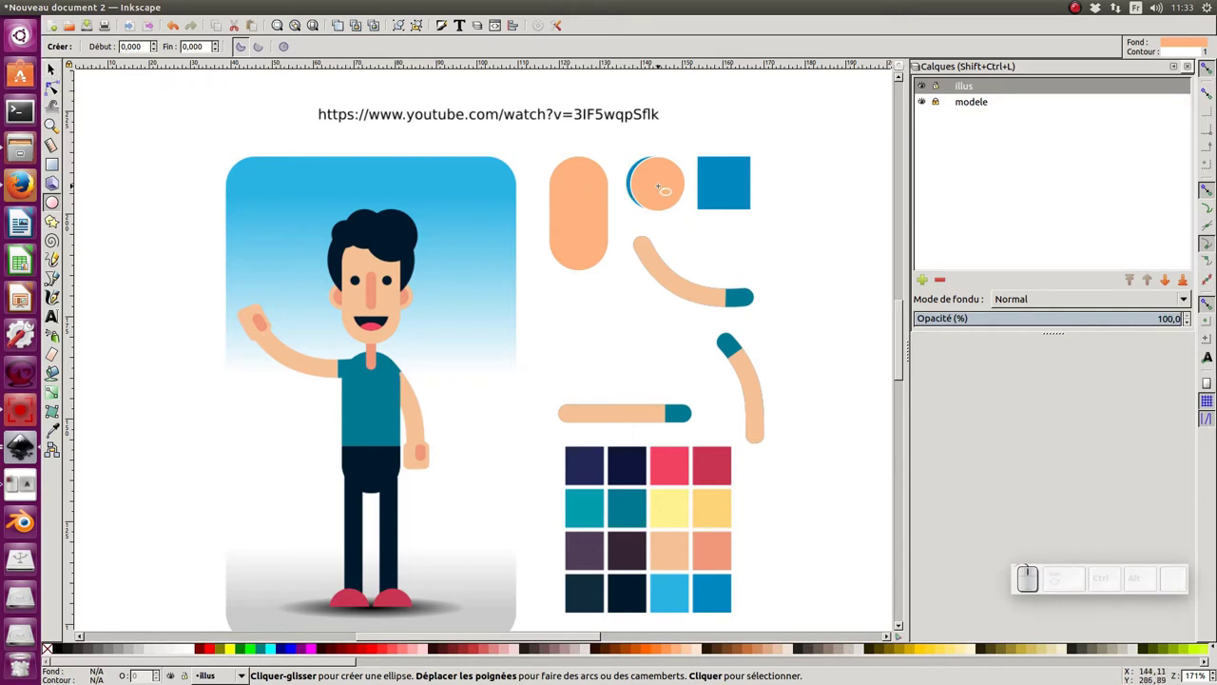
{"action": "key", "text": "F1"}
{"action": "left_click", "coordinate": [673, 175]}
{"action": "left_click_drag", "start_coordinate": [679, 176], "coordinate": [594, 222]}
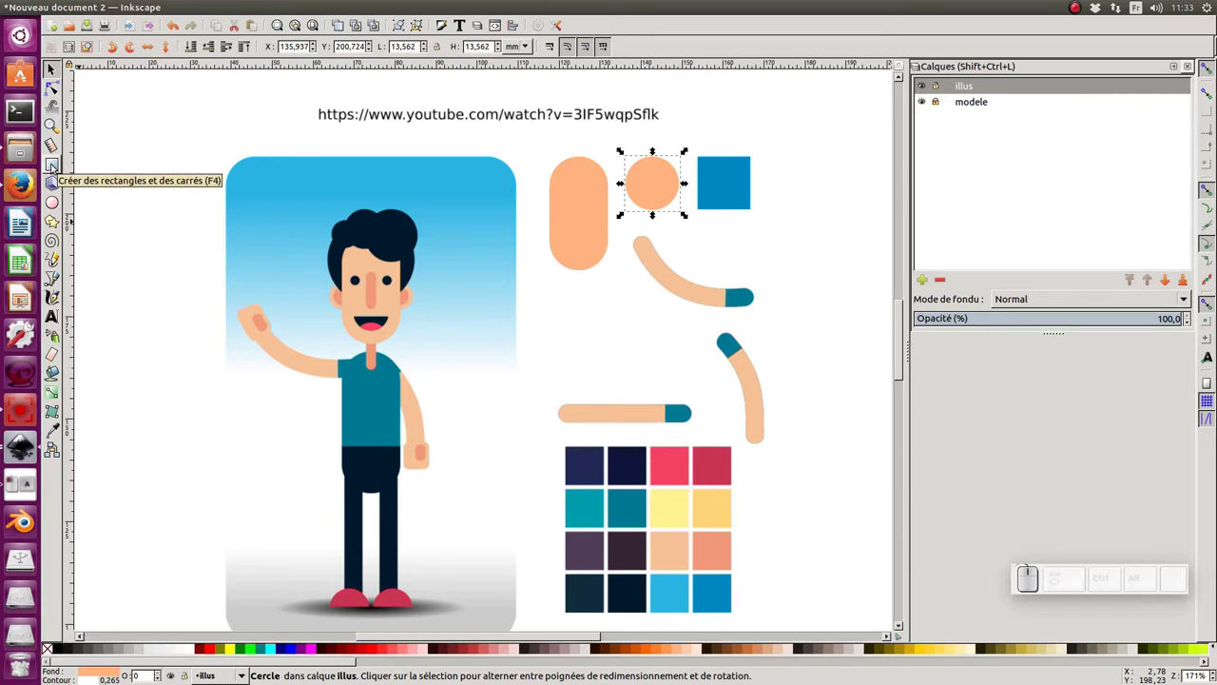
{"action": "left_click", "coordinate": [58, 166]}
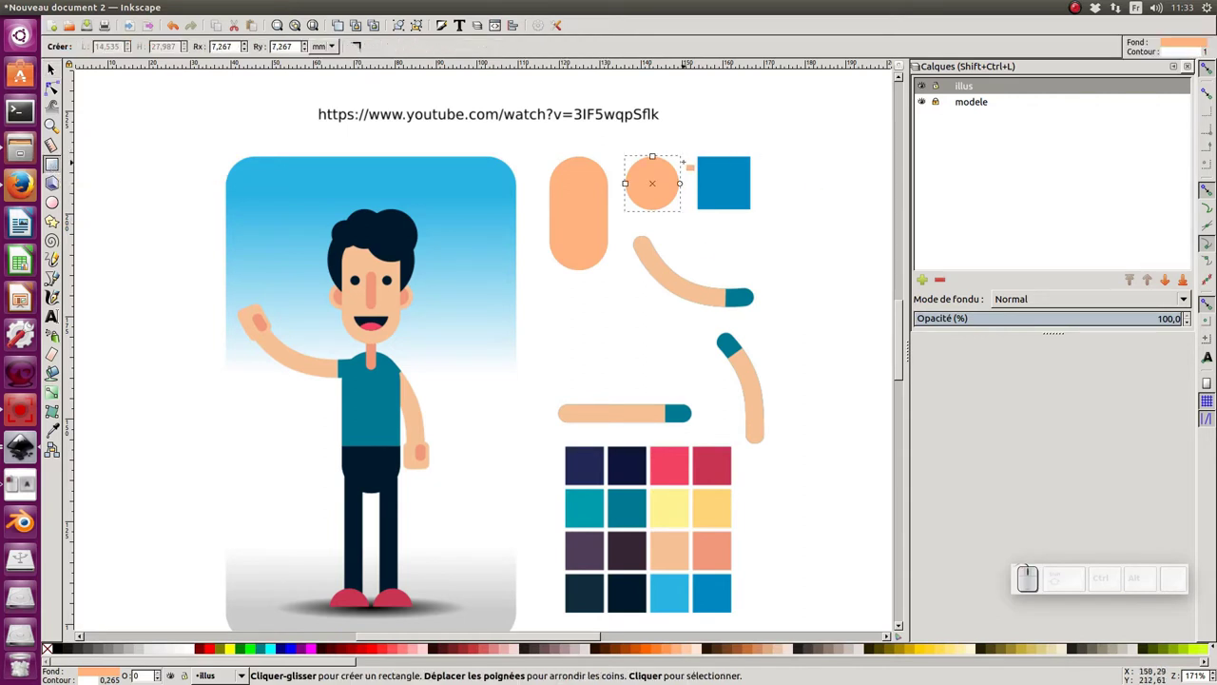
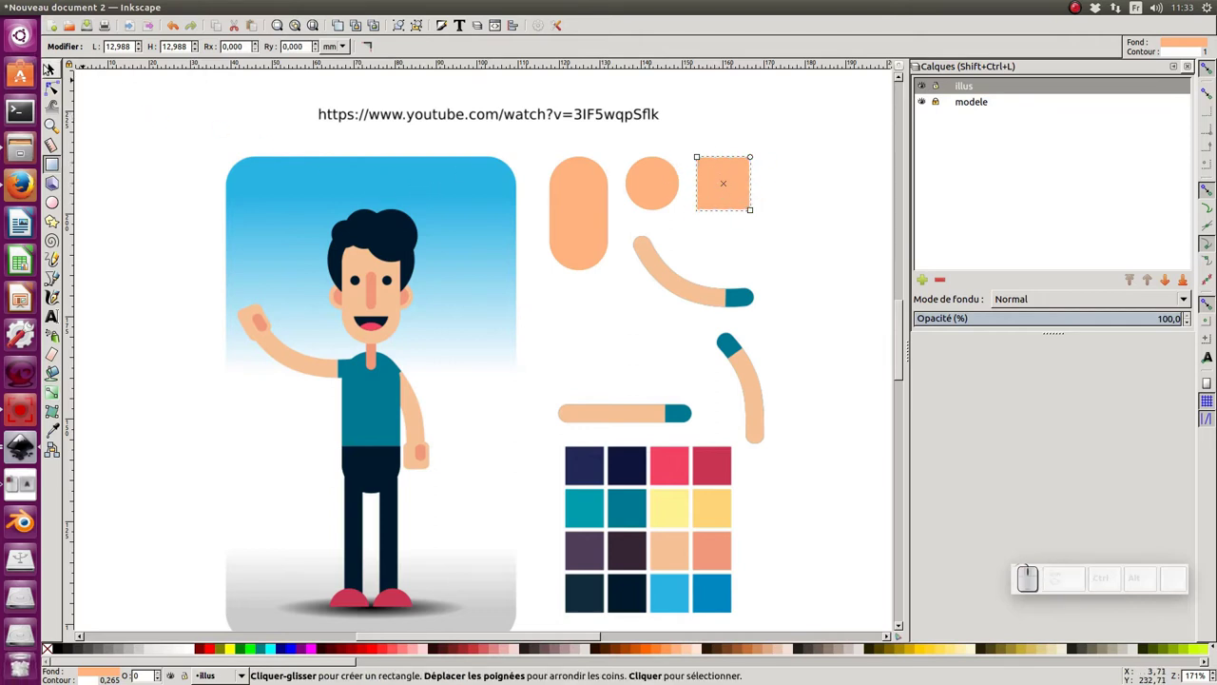
Draw the peach square, then select the pill, circle and square together
{"action": "left_click", "coordinate": [56, 72]}
{"action": "left_click", "coordinate": [609, 221]}
{"action": "left_click", "coordinate": [588, 209]}
{"action": "left_click", "coordinate": [643, 178]}
{"action": "left_click", "coordinate": [718, 176]}
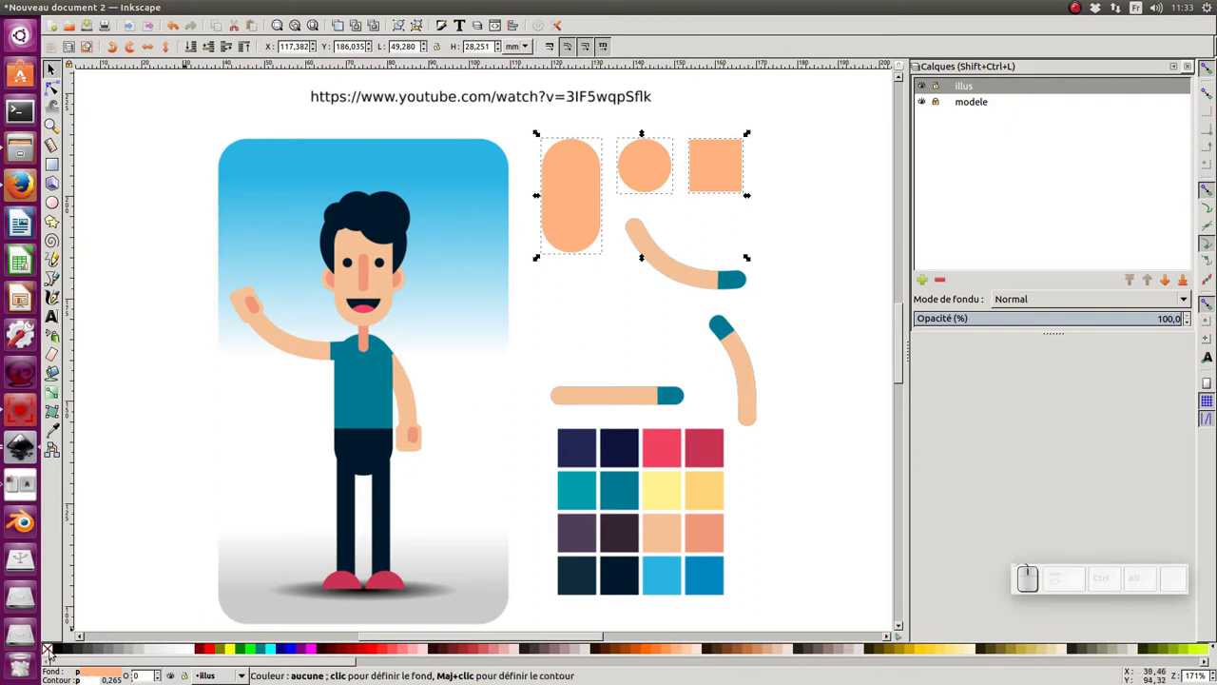
Fill the three shapes blue and give them a black outline from the palette
{"action": "left_click_drag", "start_coordinate": [49, 653], "coordinate": [51, 651]}
{"action": "left_click", "coordinate": [51, 653]}
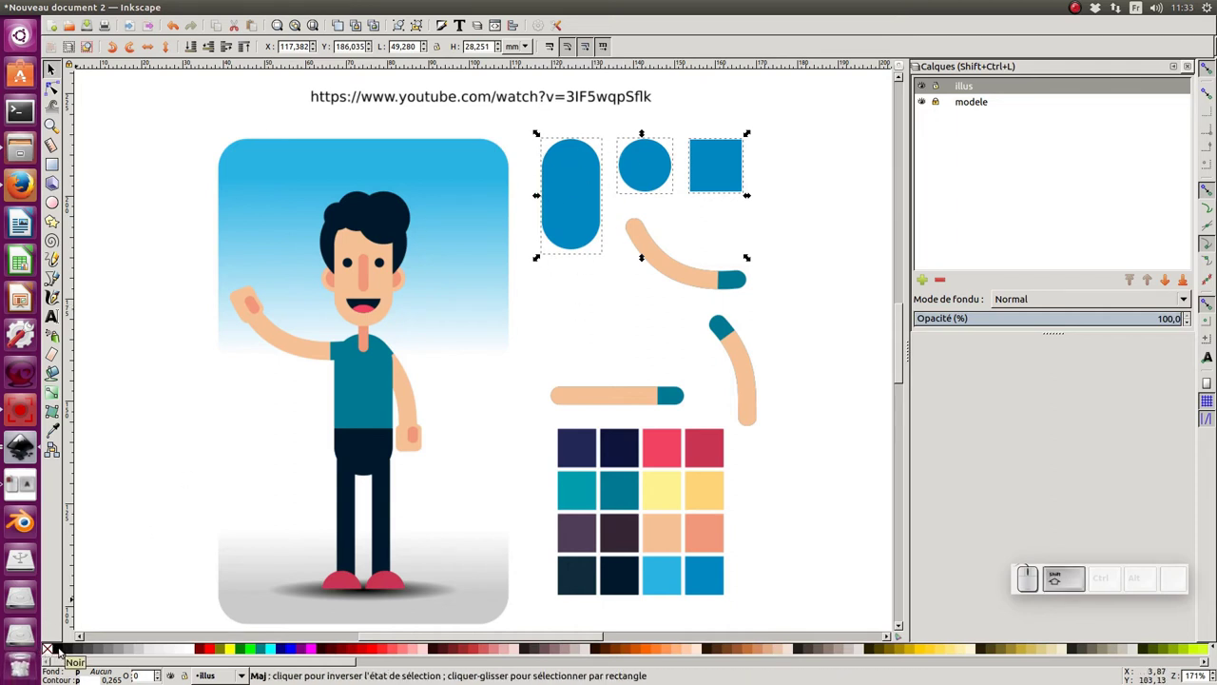
{"action": "left_click", "coordinate": [65, 648]}
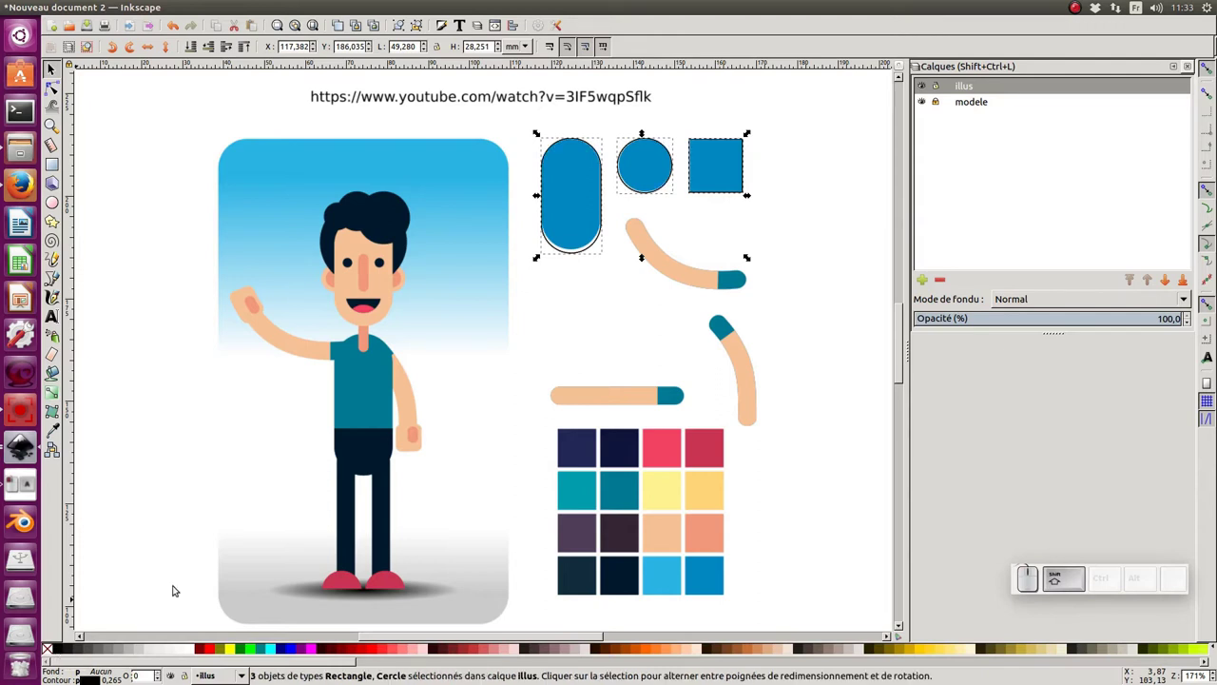
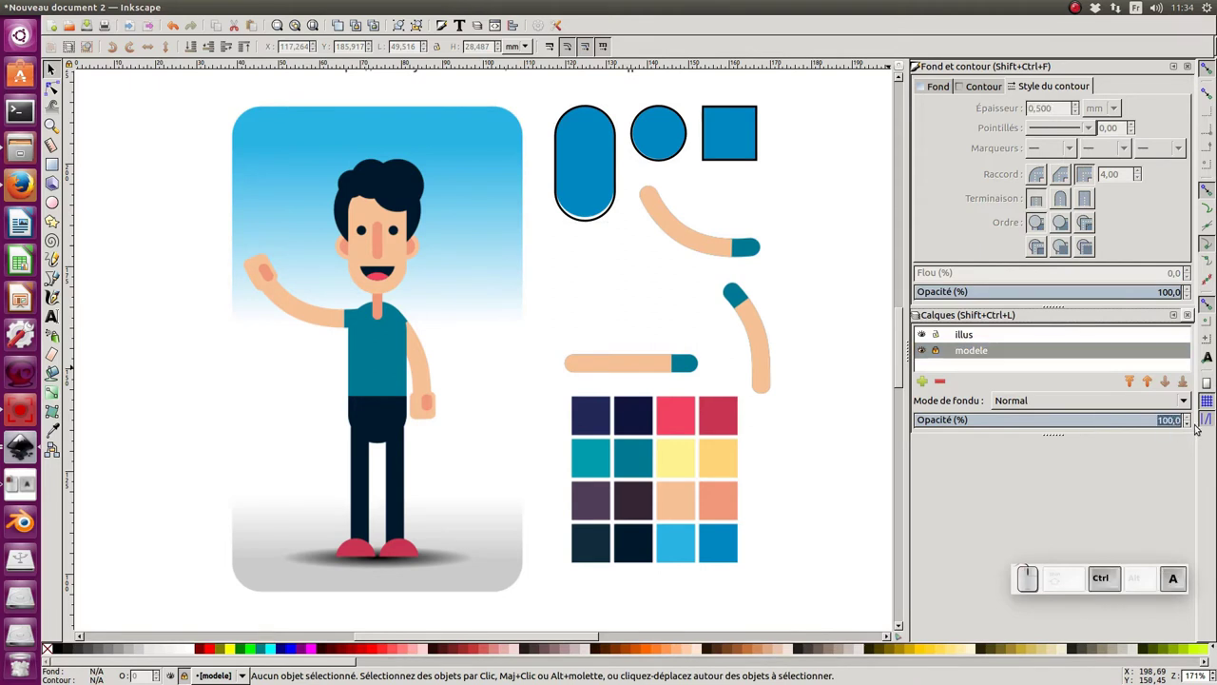
Set the modele layer opacity to 50 so the reference image fades
{"action": "key", "text": "KP_5"}
{"action": "key", "text": "KP_0"}
{"action": "key", "text": "KP_Enter"}
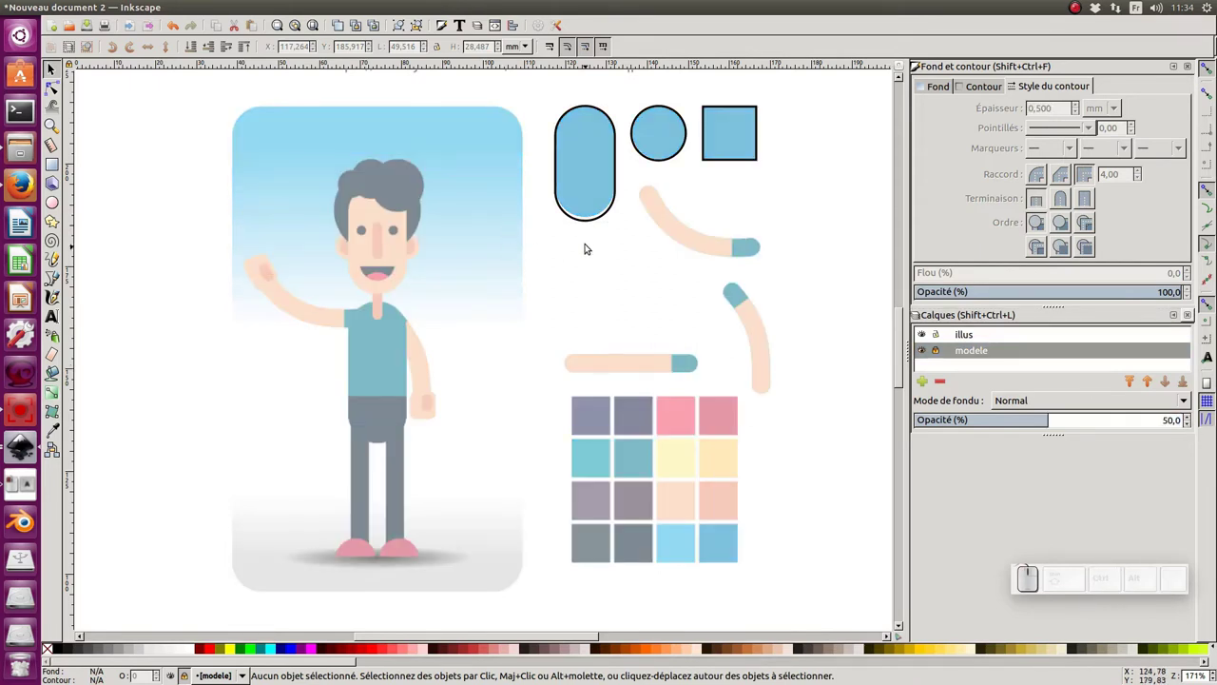
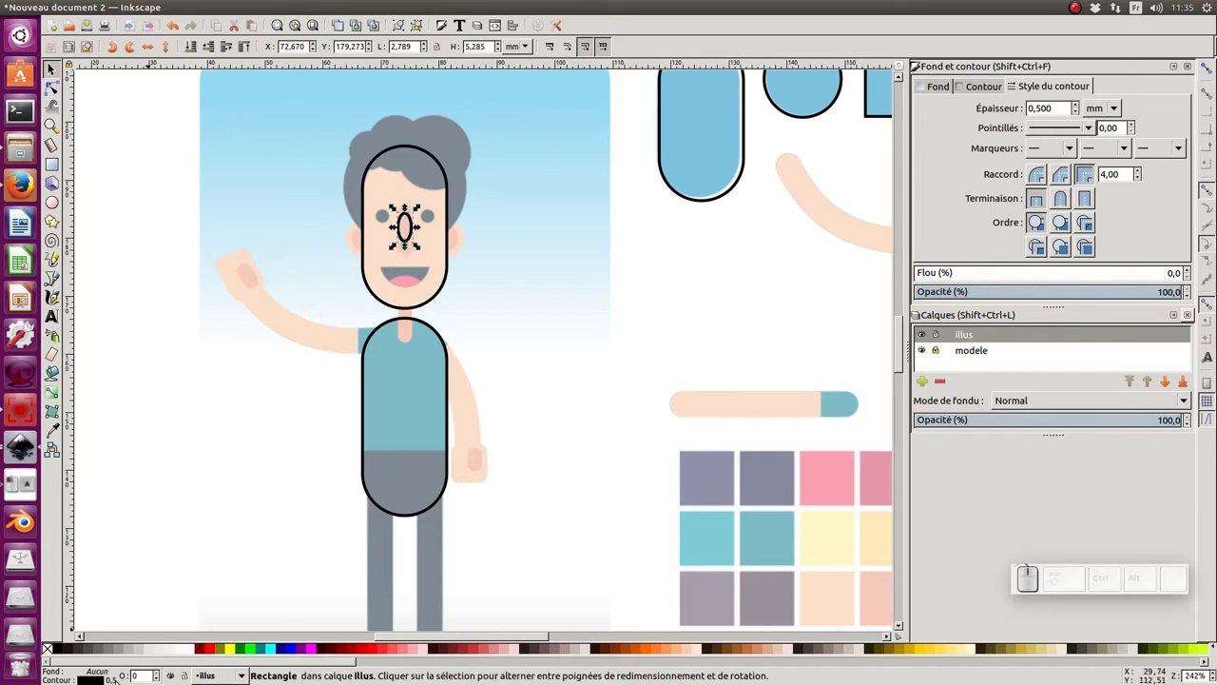
Stretch the nose rectangle taller and round its corners
{"action": "left_click", "coordinate": [407, 249]}
{"action": "left_click", "coordinate": [410, 216]}
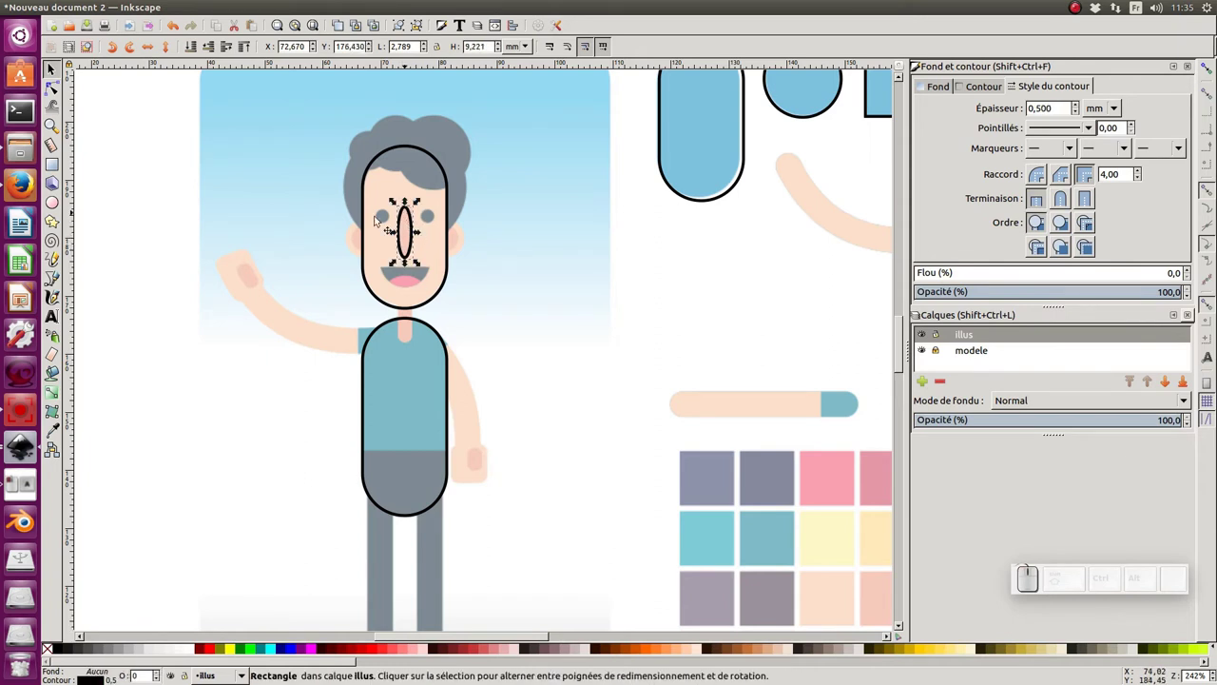
{"action": "left_click", "coordinate": [55, 88]}
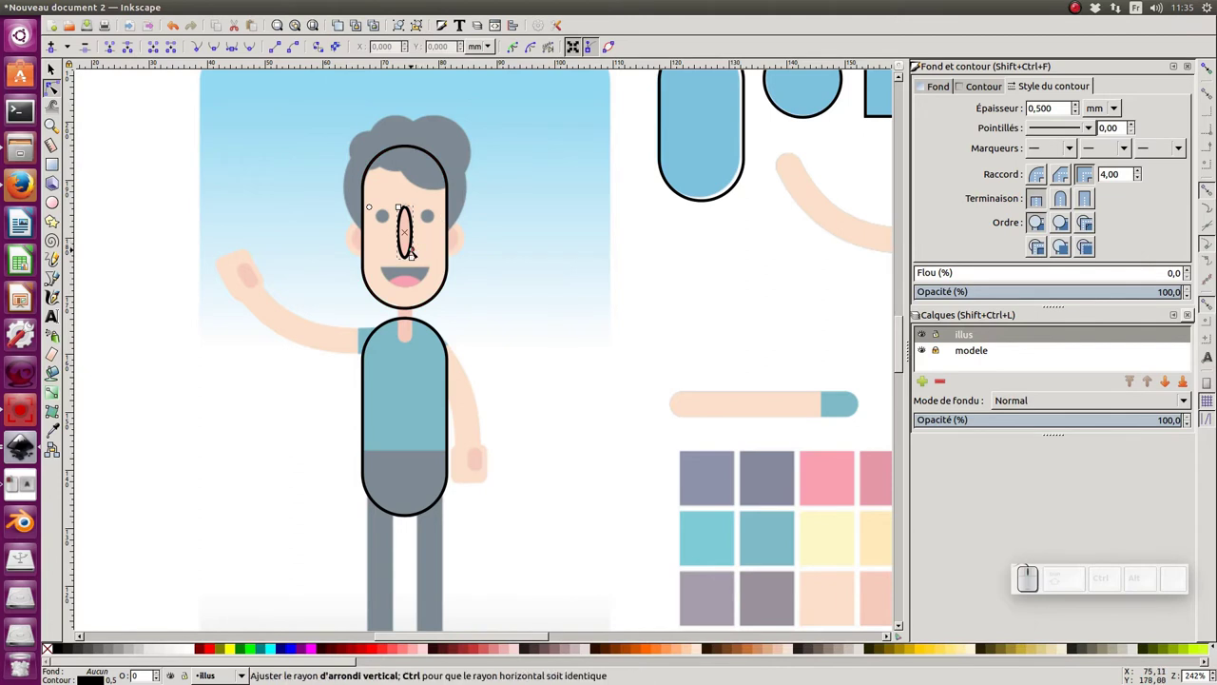
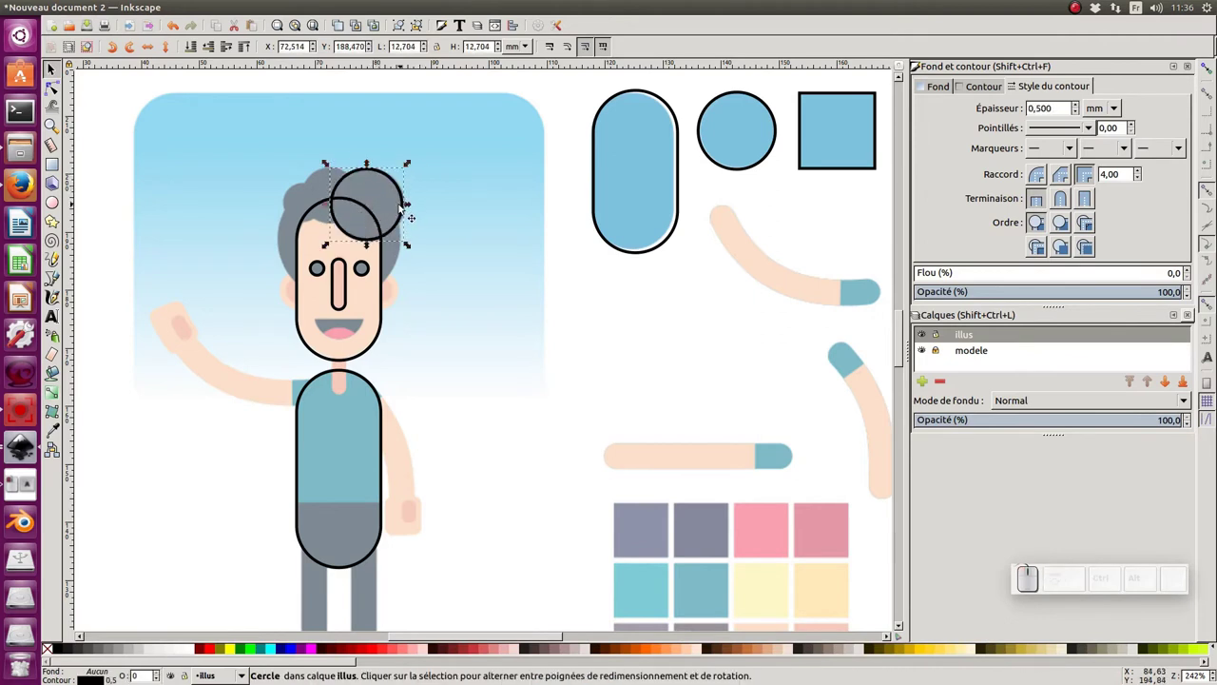
Duplicate a hair circle with Ctrl+D, moving and resizing copies across the hair
{"action": "key", "text": "ctrl+d"}
{"action": "left_click_drag", "start_coordinate": [401, 217], "coordinate": [377, 154]}
{"action": "left_click_drag", "start_coordinate": [372, 162], "coordinate": [370, 192]}
{"action": "key", "text": "ctrl+d"}
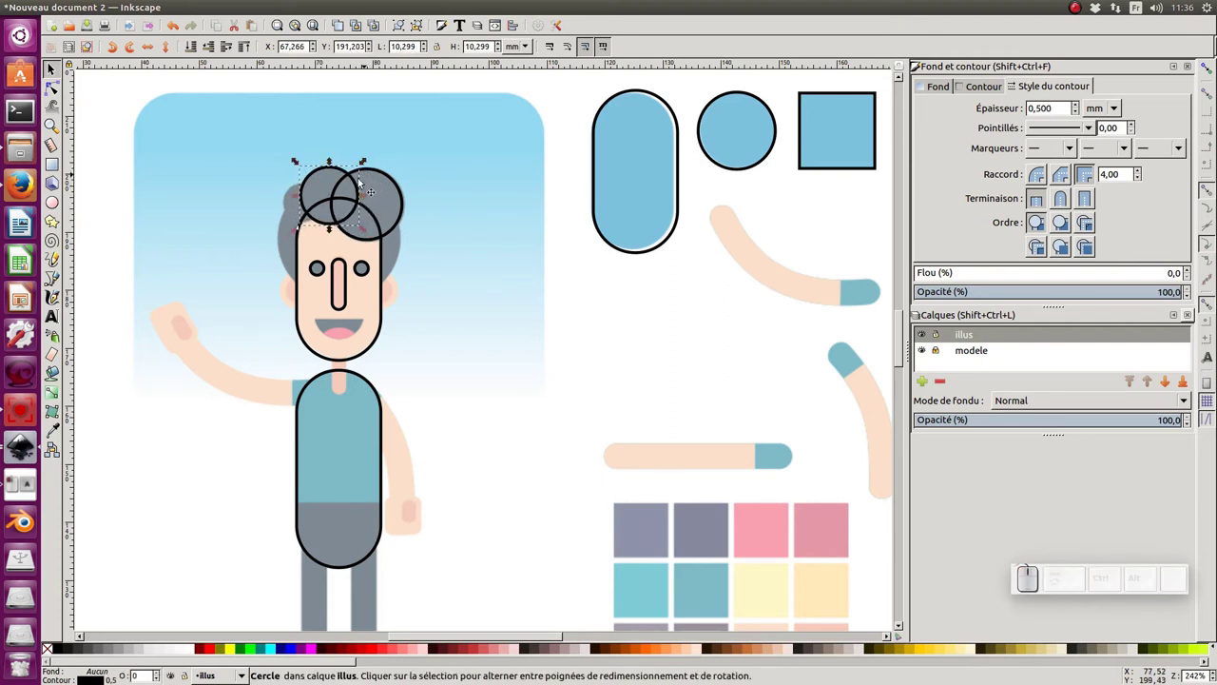
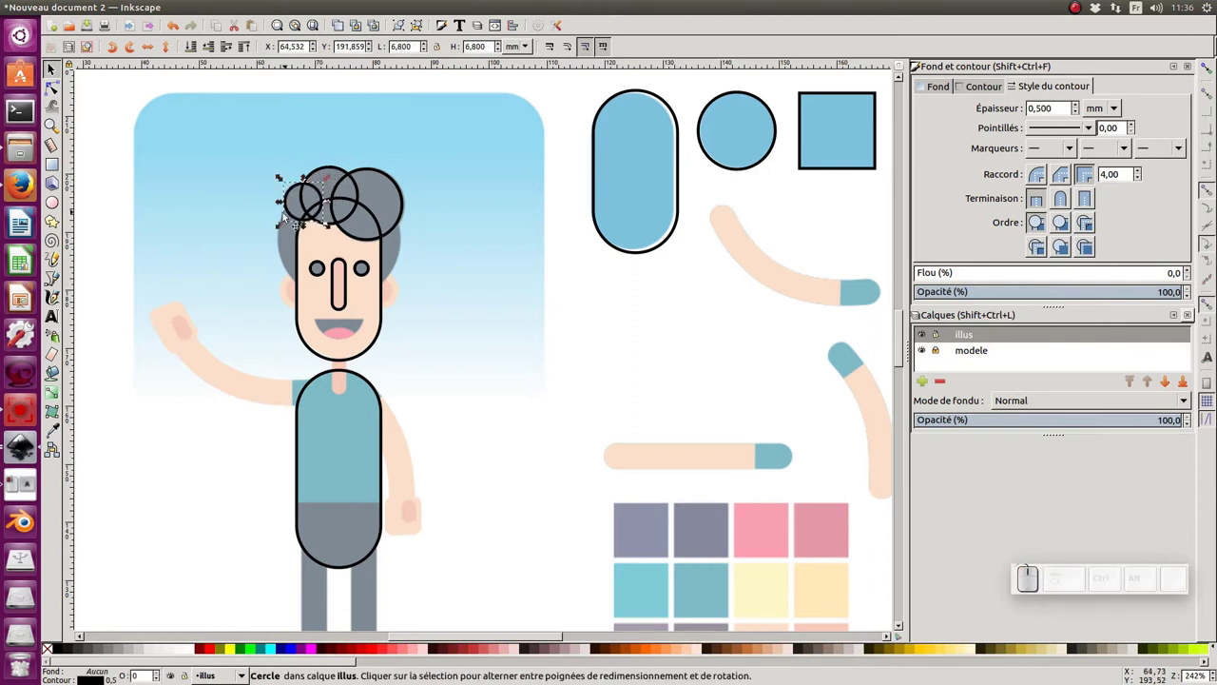
Add a small circle on the left of the hair and enlarge one to cover the back of the head
{"action": "key", "text": "ctrl+d"}
{"action": "left_click_drag", "start_coordinate": [320, 218], "coordinate": [374, 269]}
{"action": "left_click_drag", "start_coordinate": [374, 268], "coordinate": [416, 280]}
{"action": "left_click_drag", "start_coordinate": [400, 279], "coordinate": [424, 287]}
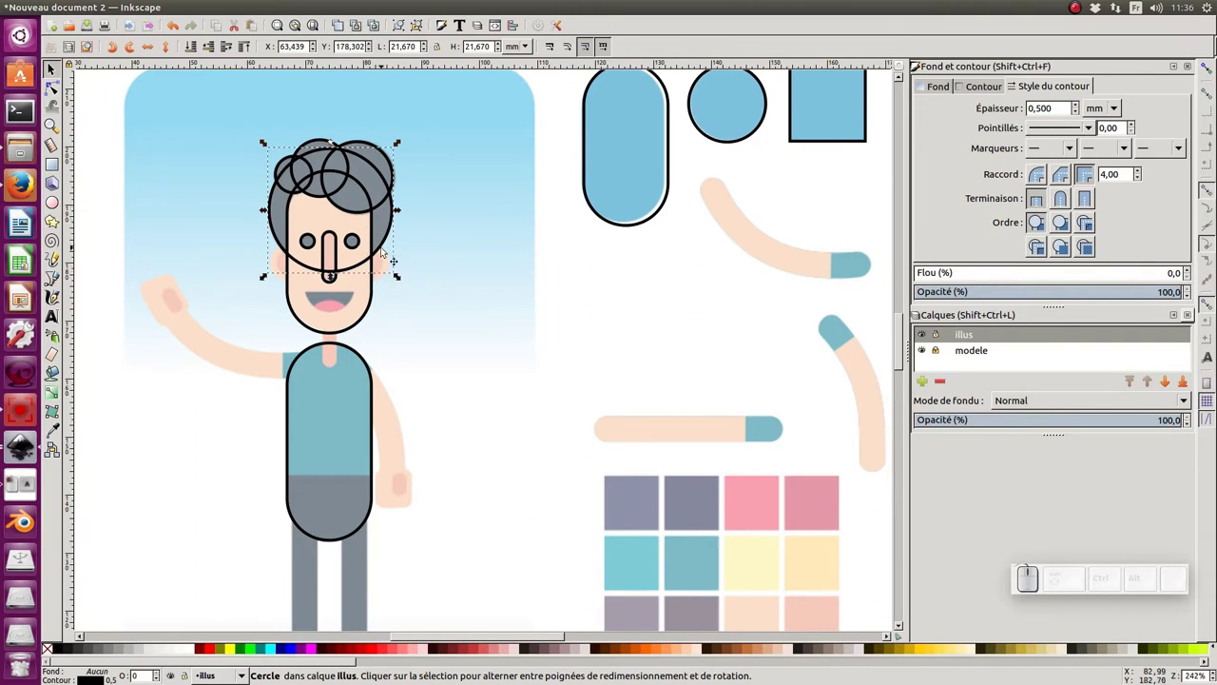
{"action": "left_click_drag", "start_coordinate": [391, 240], "coordinate": [376, 231]}
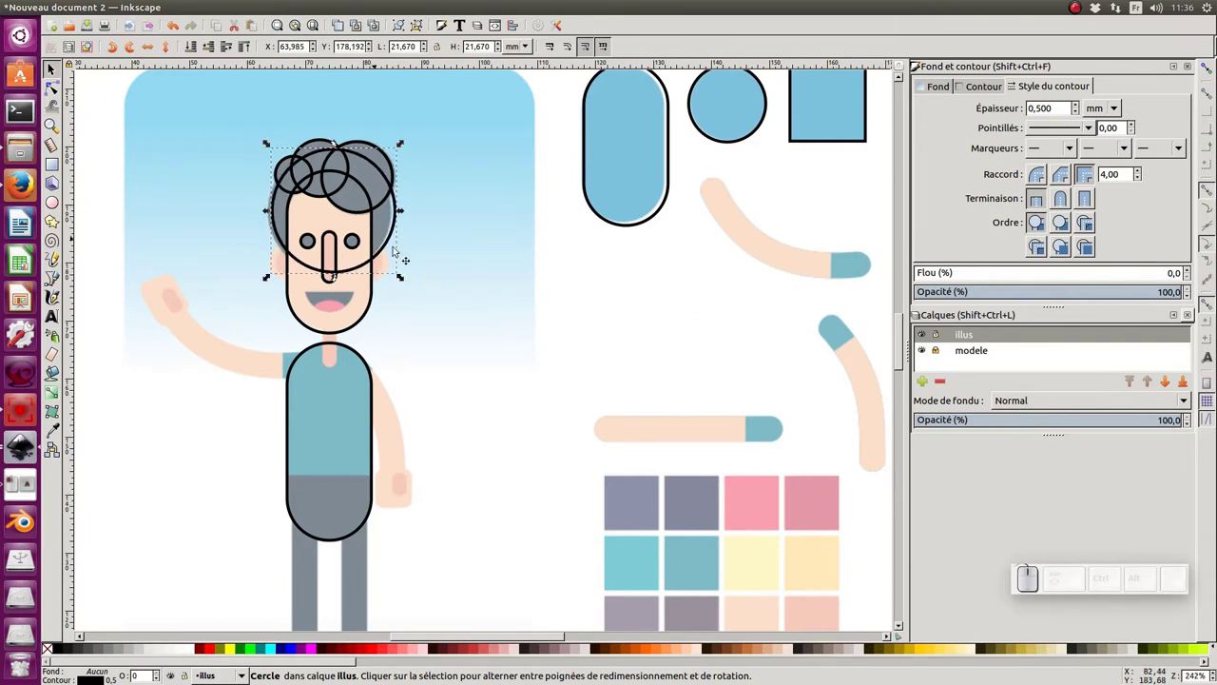
{"action": "left_click", "coordinate": [392, 243]}
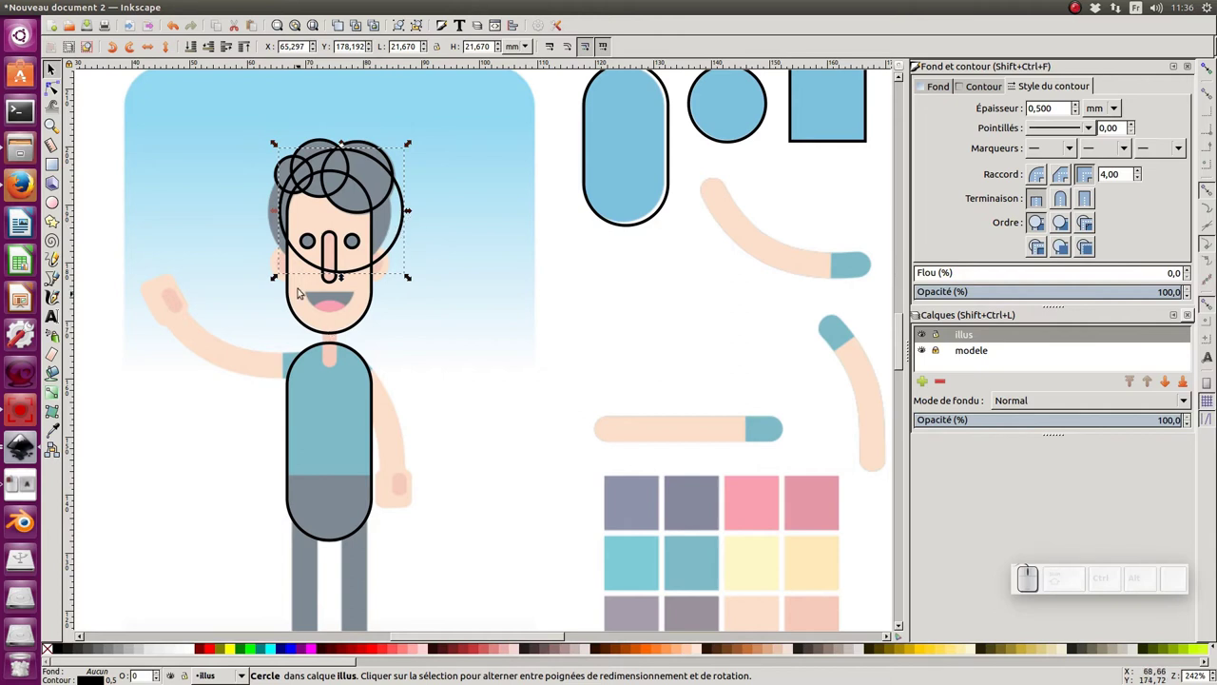
Centre the large hair circle on the head's vertical axis with Align and Distribute
{"action": "left_click", "coordinate": [360, 324]}
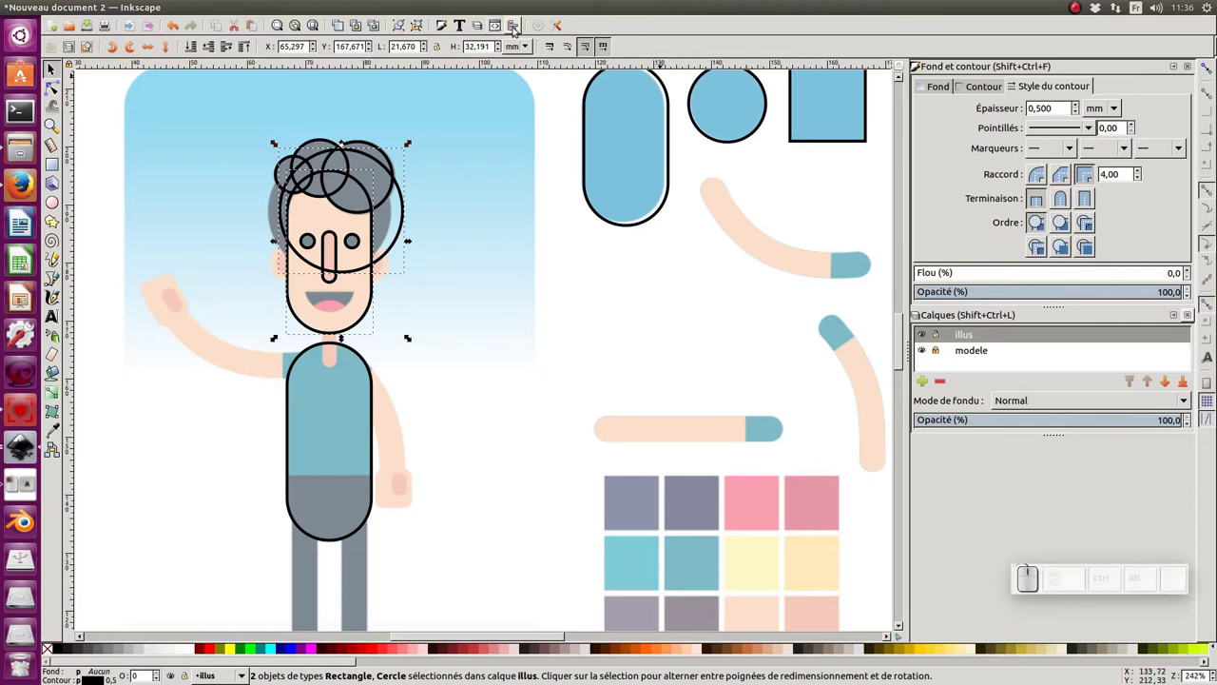
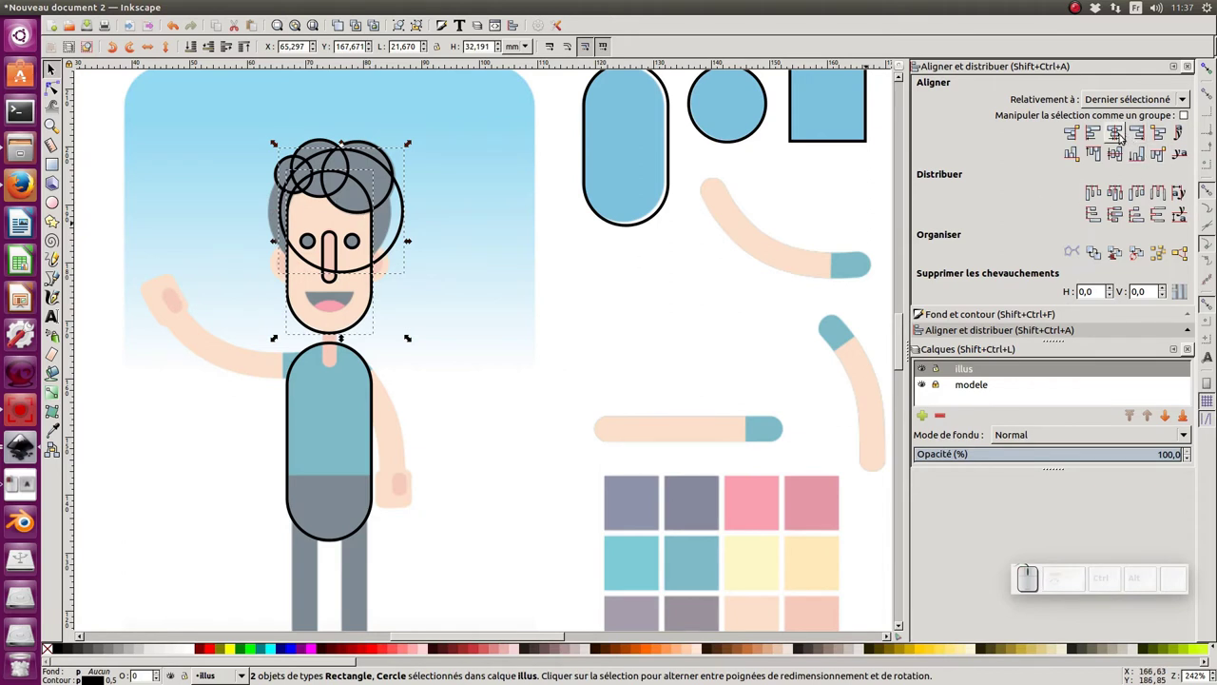
{"action": "left_click", "coordinate": [1122, 140]}
{"action": "left_click", "coordinate": [437, 233]}
{"action": "middle_click", "coordinate": [440, 257]}
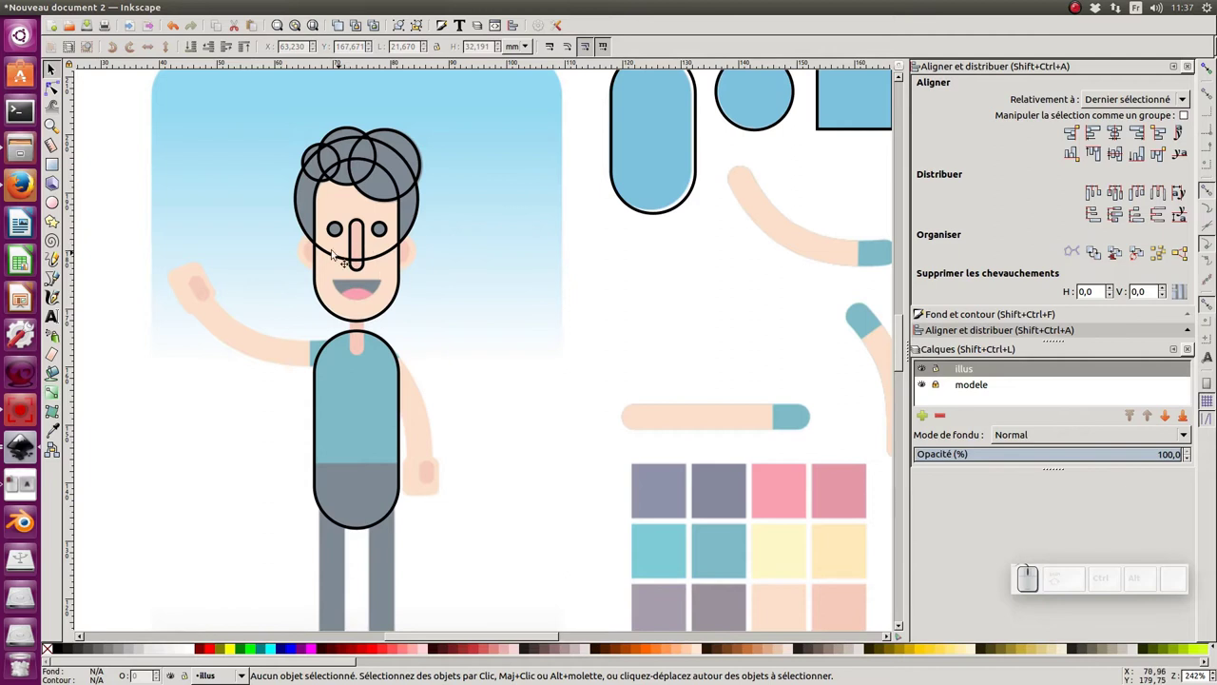
Duplicate a small hair circle twice beside the face to form concentric ear circles
{"action": "left_click", "coordinate": [313, 184]}
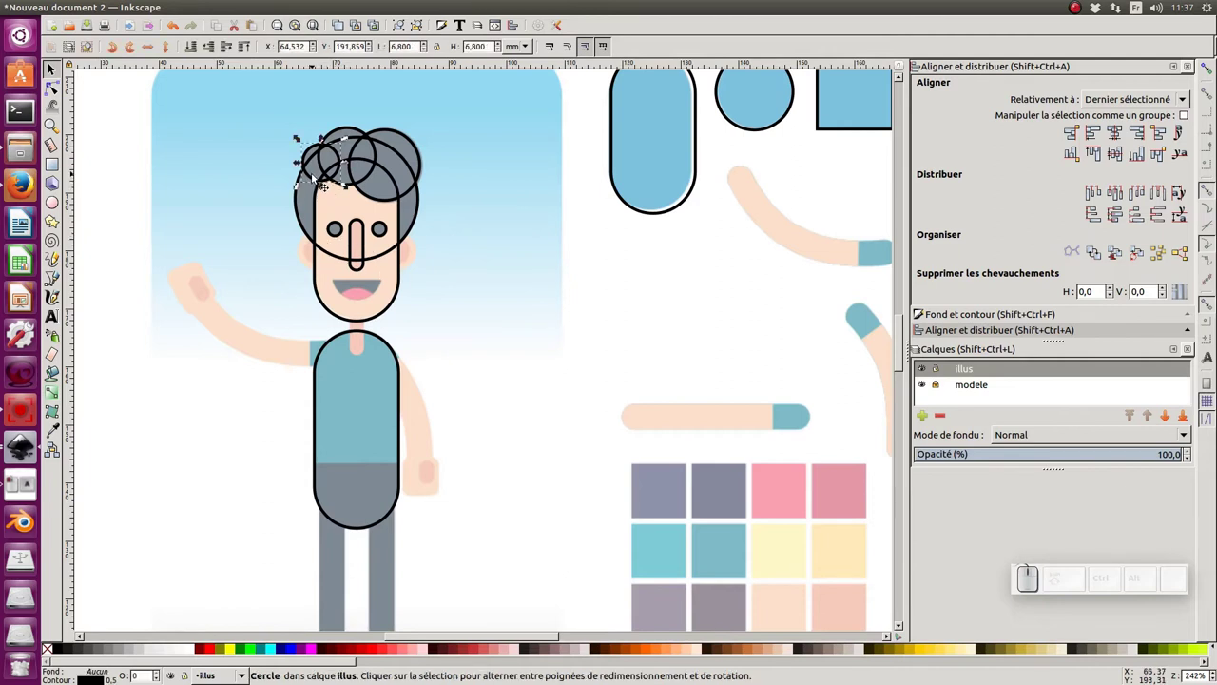
{"action": "key", "text": "ctrl+d"}
{"action": "left_click_drag", "start_coordinate": [324, 186], "coordinate": [462, 270]}
{"action": "key", "text": "ctrl+d"}
{"action": "left_click_drag", "start_coordinate": [479, 228], "coordinate": [459, 280]}
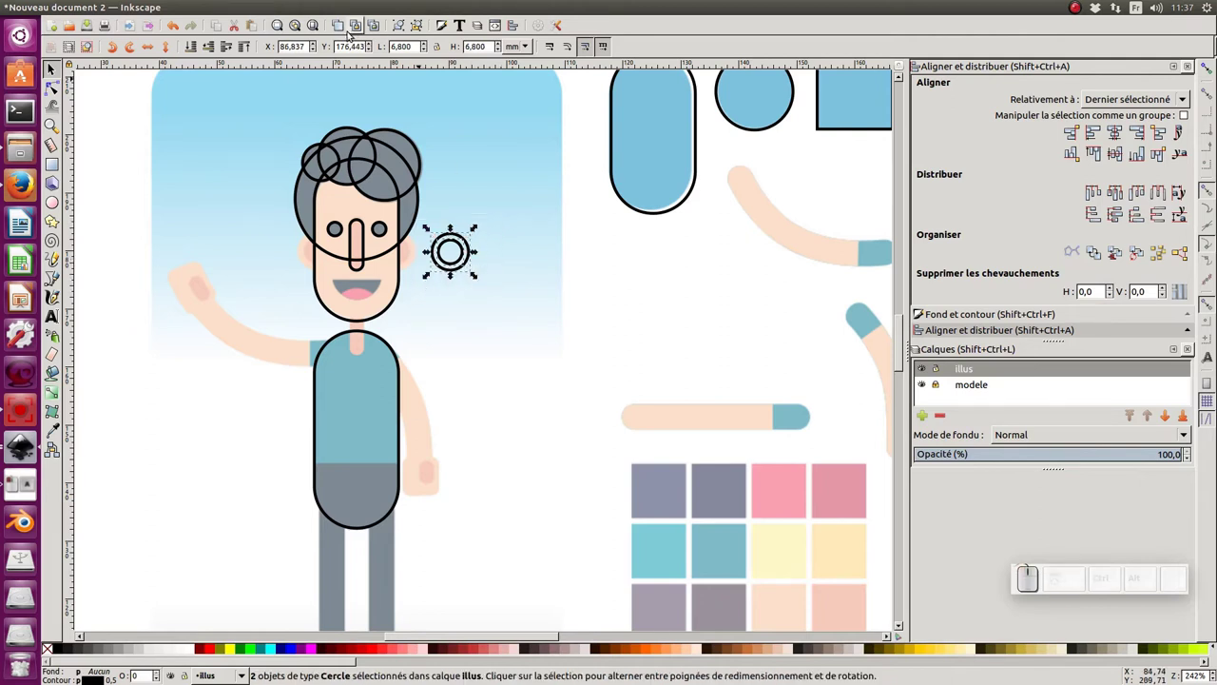
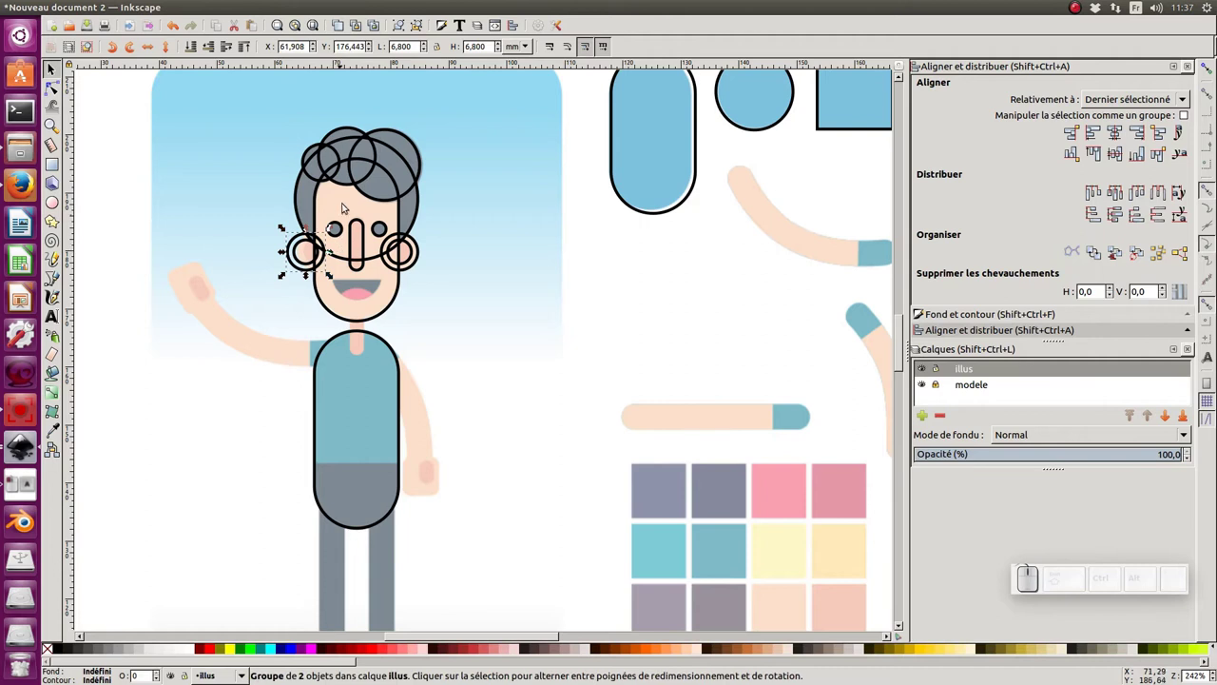
Select both ears as a group with the head and centre them on the vertical axis
{"action": "left_click", "coordinate": [420, 264]}
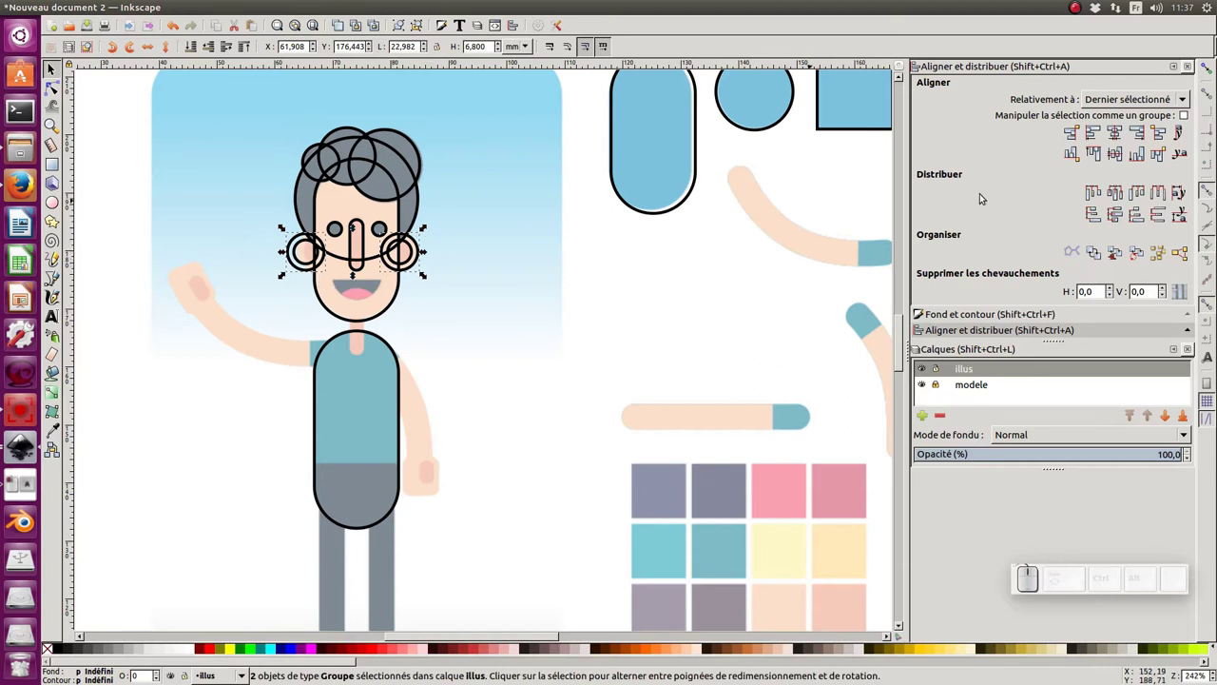
{"action": "left_click", "coordinate": [1189, 116]}
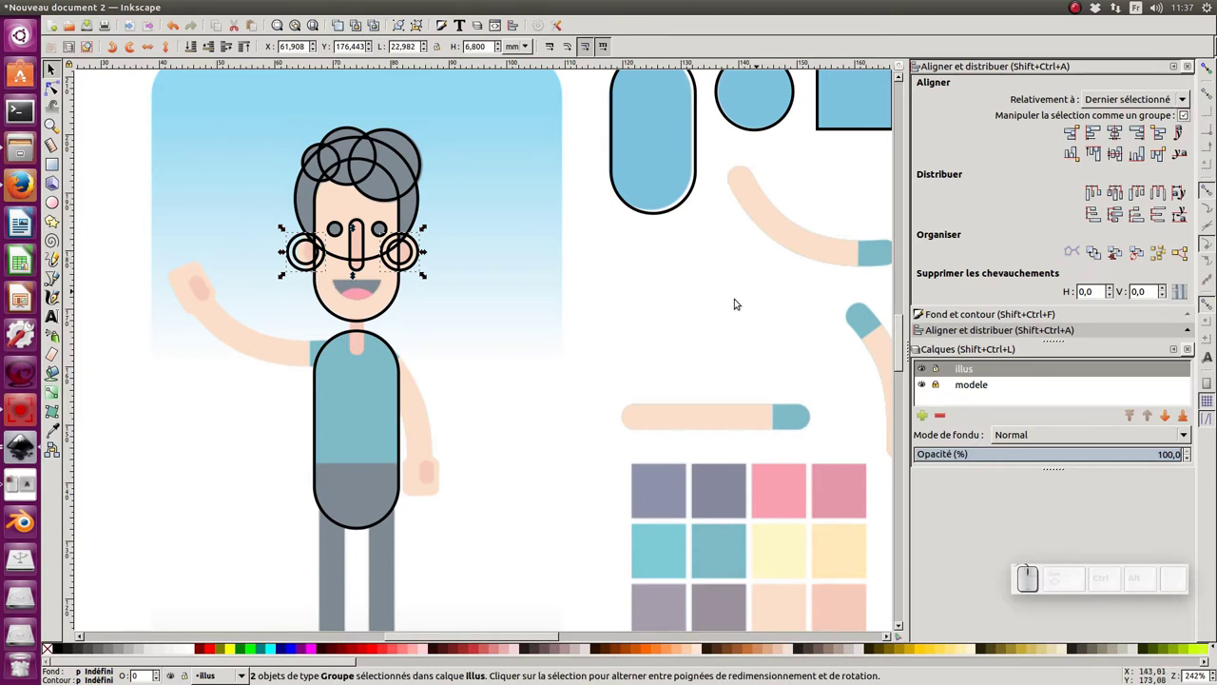
{"action": "left_click", "coordinate": [392, 312]}
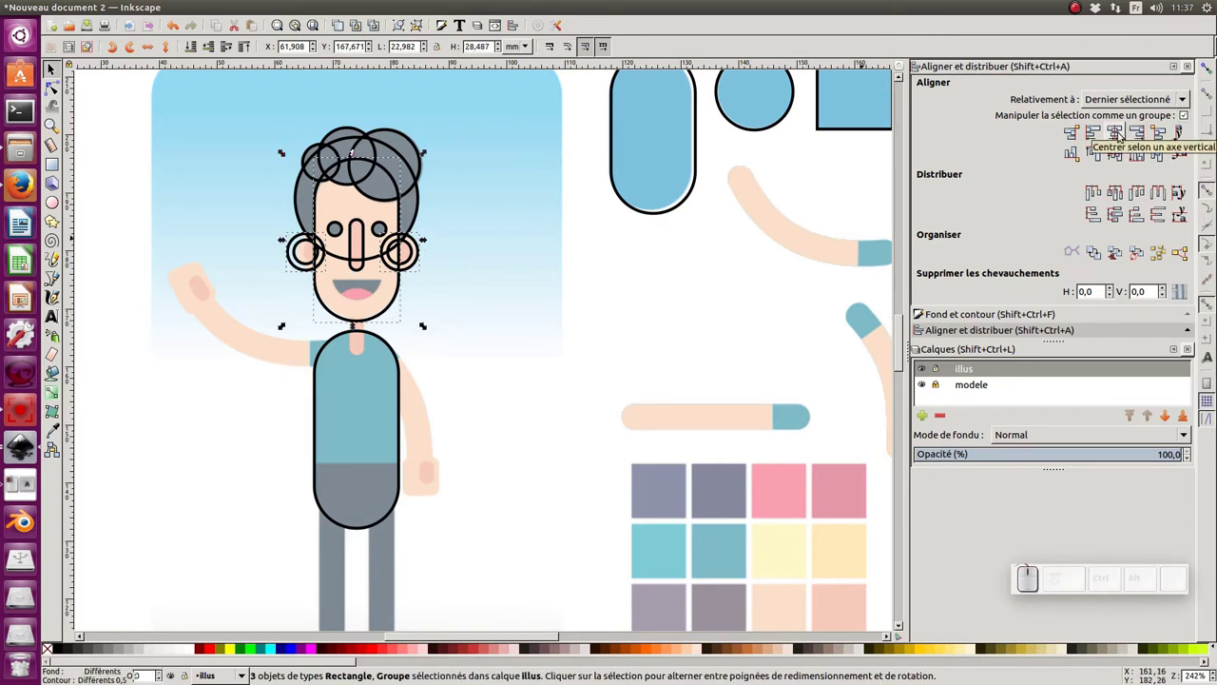
{"action": "left_click", "coordinate": [1125, 132]}
Untick Treat selection as group, undo, and re-centre the ear pair on the head
{"action": "left_click", "coordinate": [484, 321]}
{"action": "key", "text": "ctrl+z"}
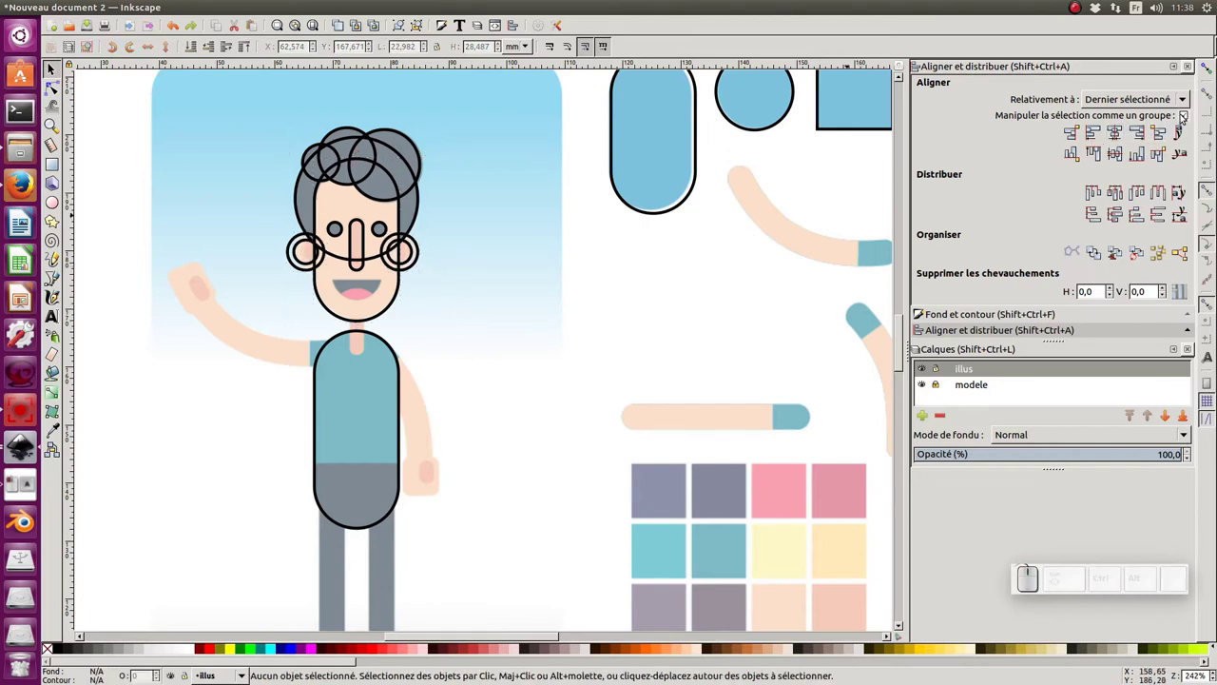
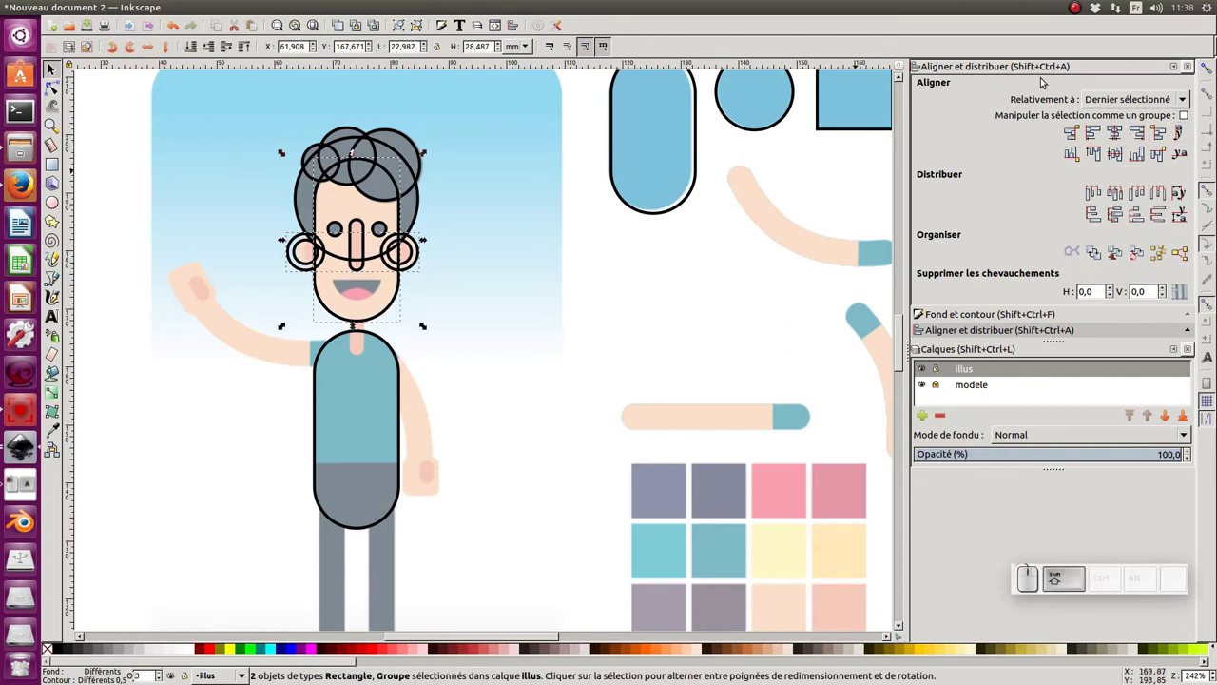
{"action": "left_click", "coordinate": [1122, 139]}
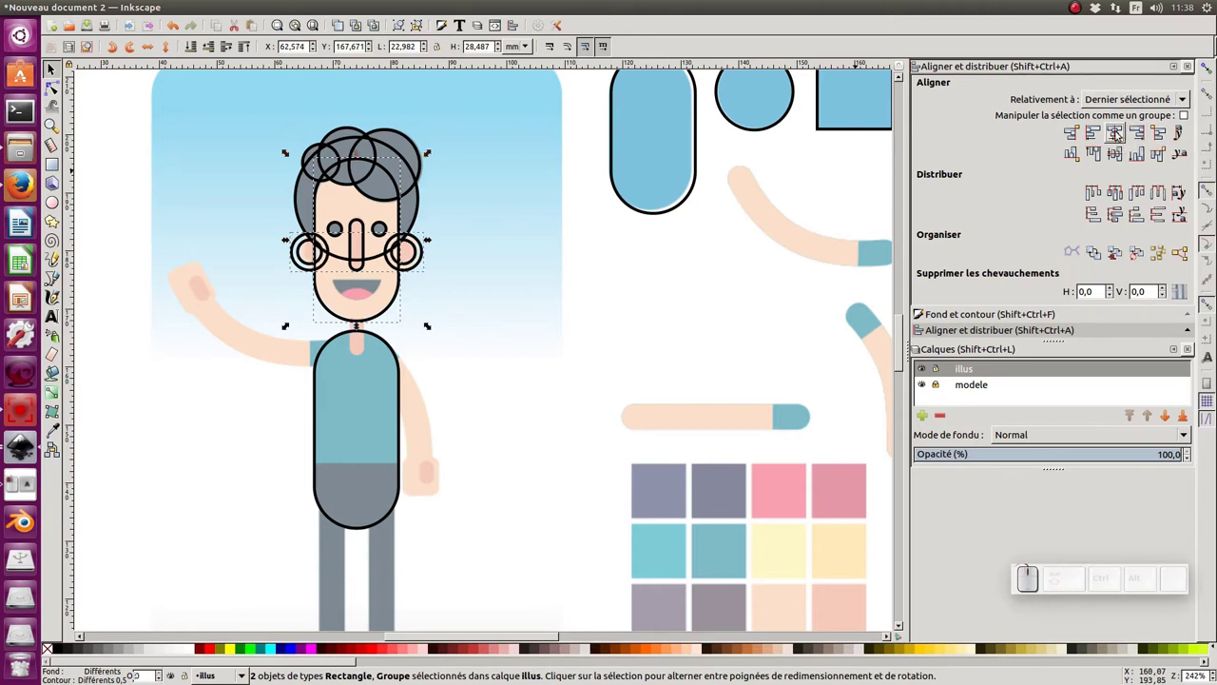
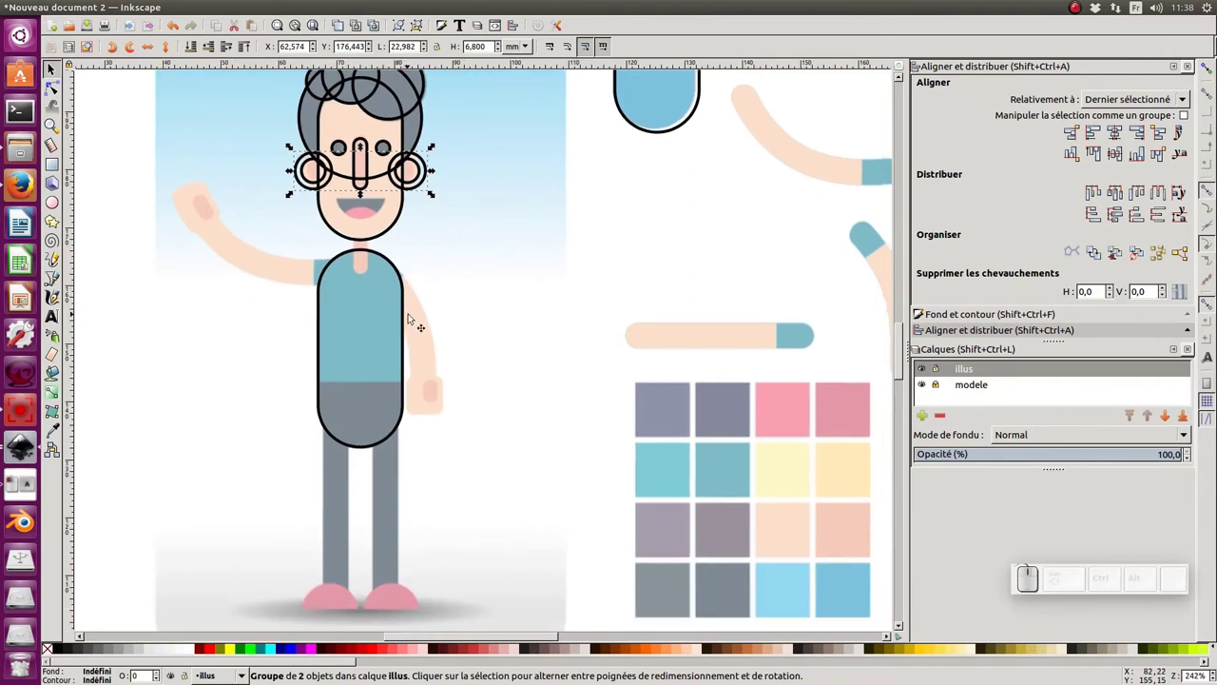
Intersect the circle with the overlapping rectangle to get a half-disc beside the legs
{"action": "middle_click", "coordinate": [412, 311]}
{"action": "middle_click", "coordinate": [530, 307]}
{"action": "middle_click", "coordinate": [420, 388]}
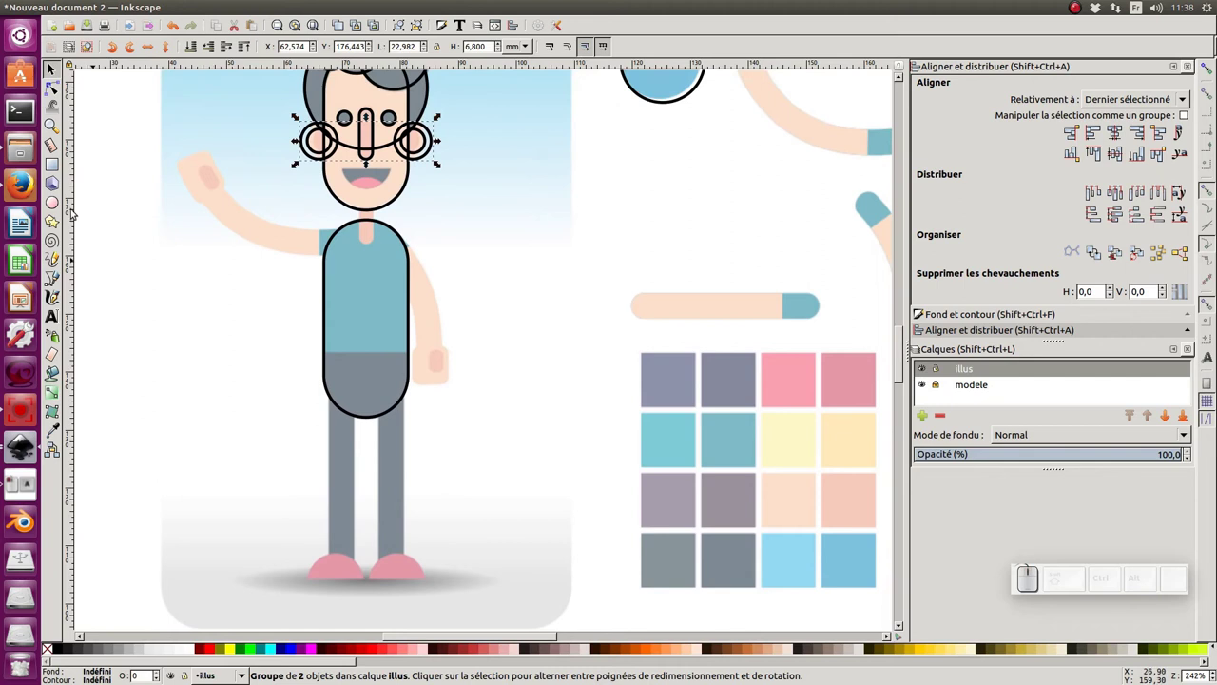
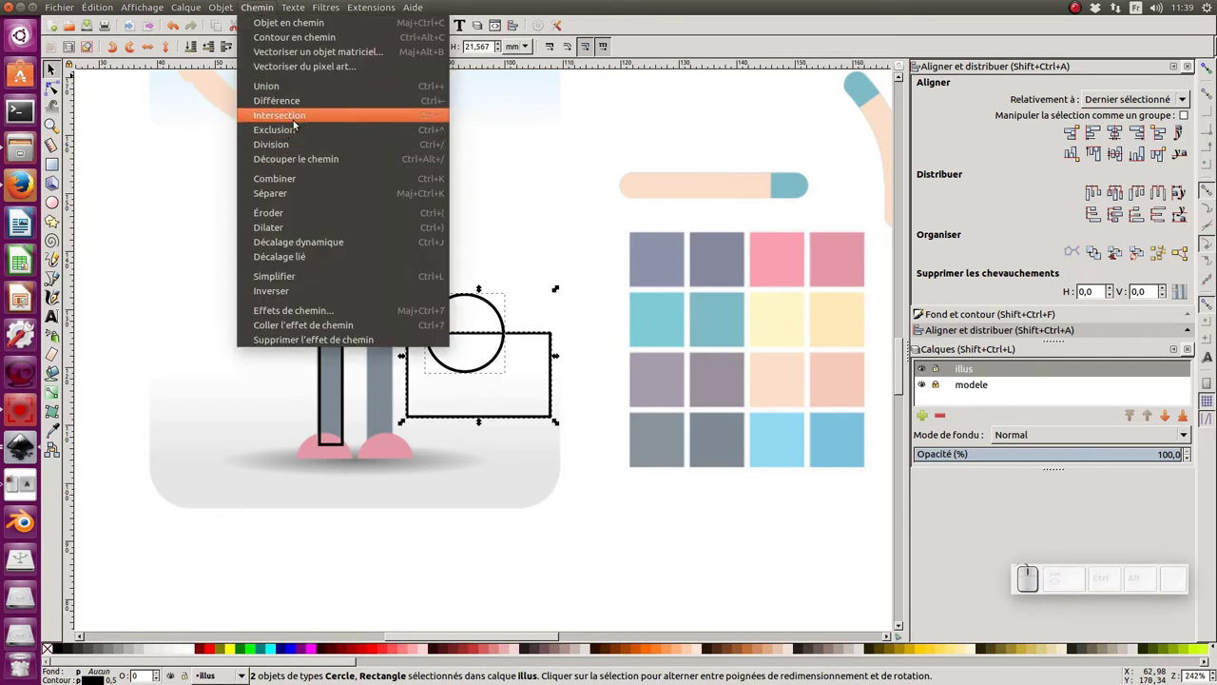
{"action": "left_click", "coordinate": [304, 102]}
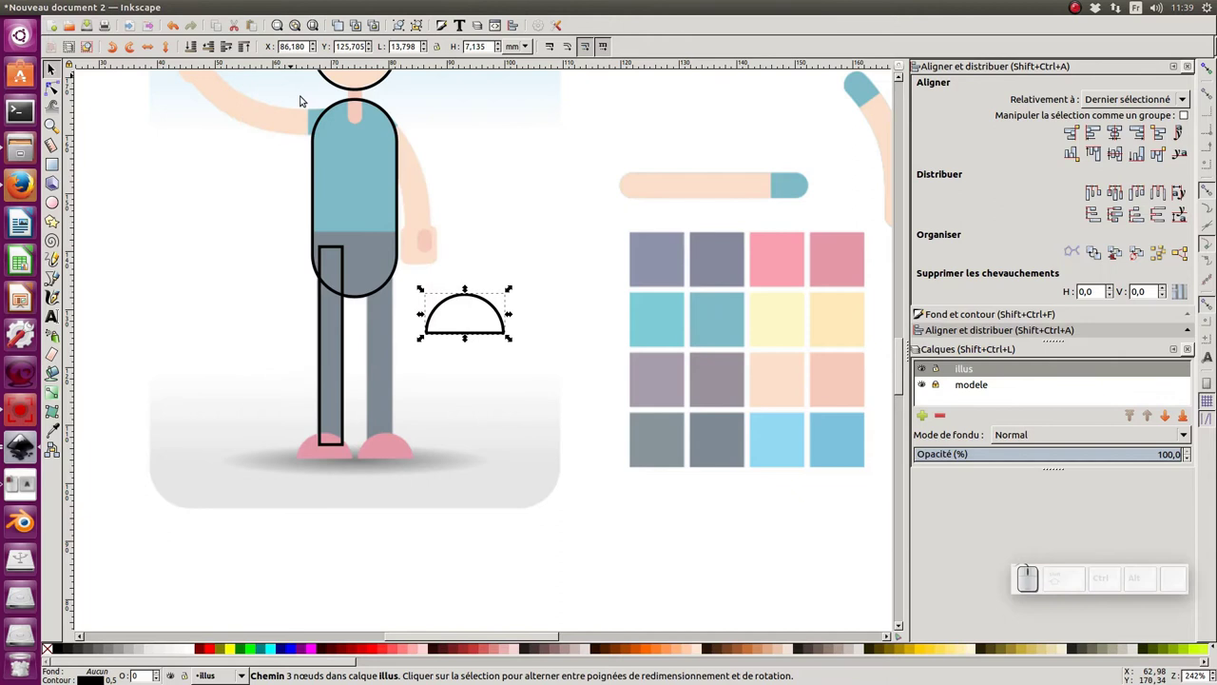
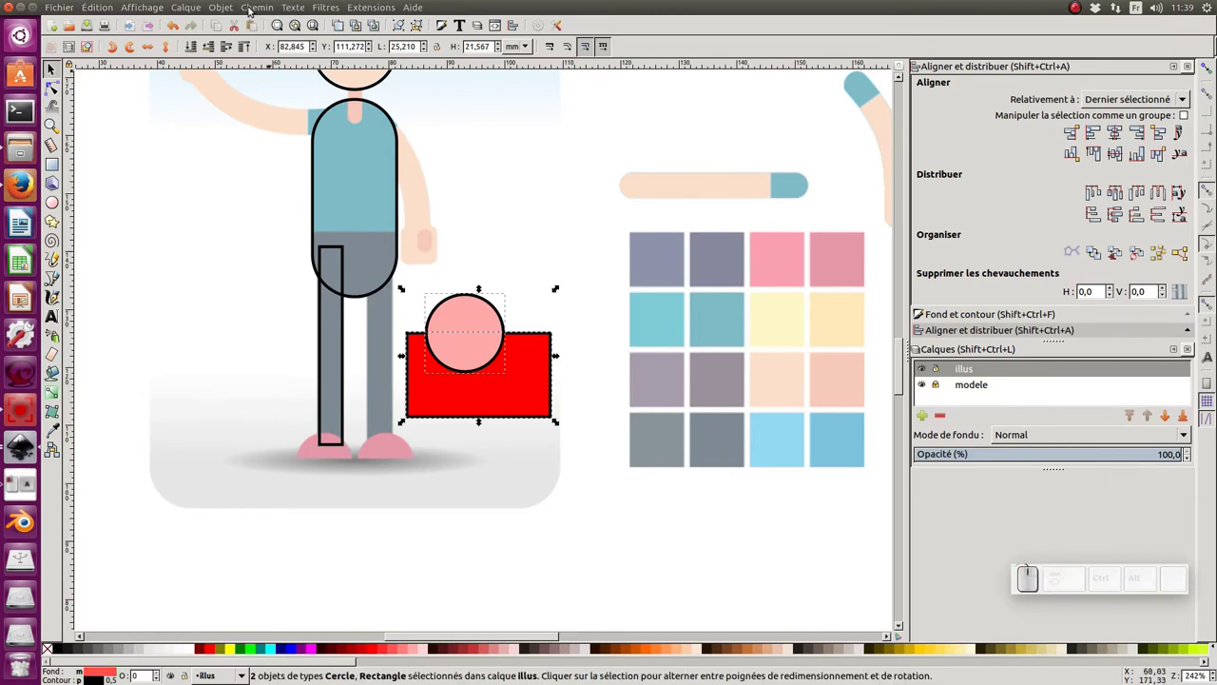
Undo the wrong Difference and raise the red rectangle above the pink circle
{"action": "left_click", "coordinate": [254, 11]}
{"action": "left_click", "coordinate": [279, 109]}
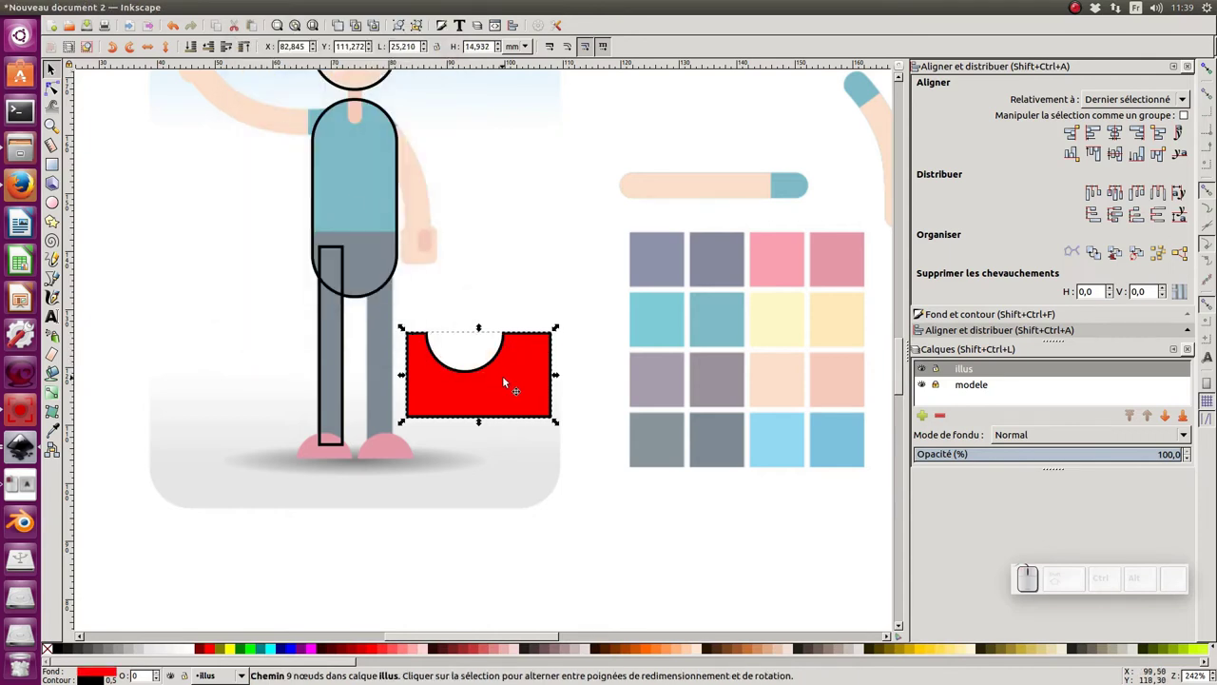
{"action": "key", "text": "ctrl+z"}
{"action": "left_click", "coordinate": [595, 359]}
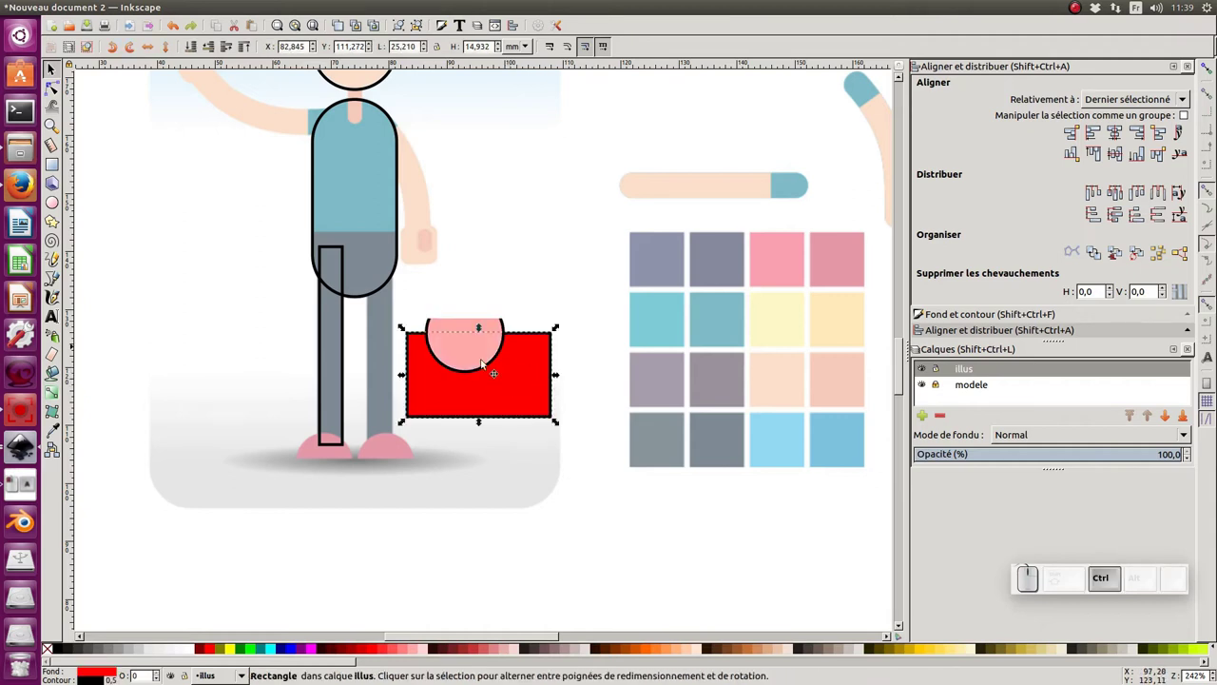
{"action": "middle_click", "coordinate": [574, 331]}
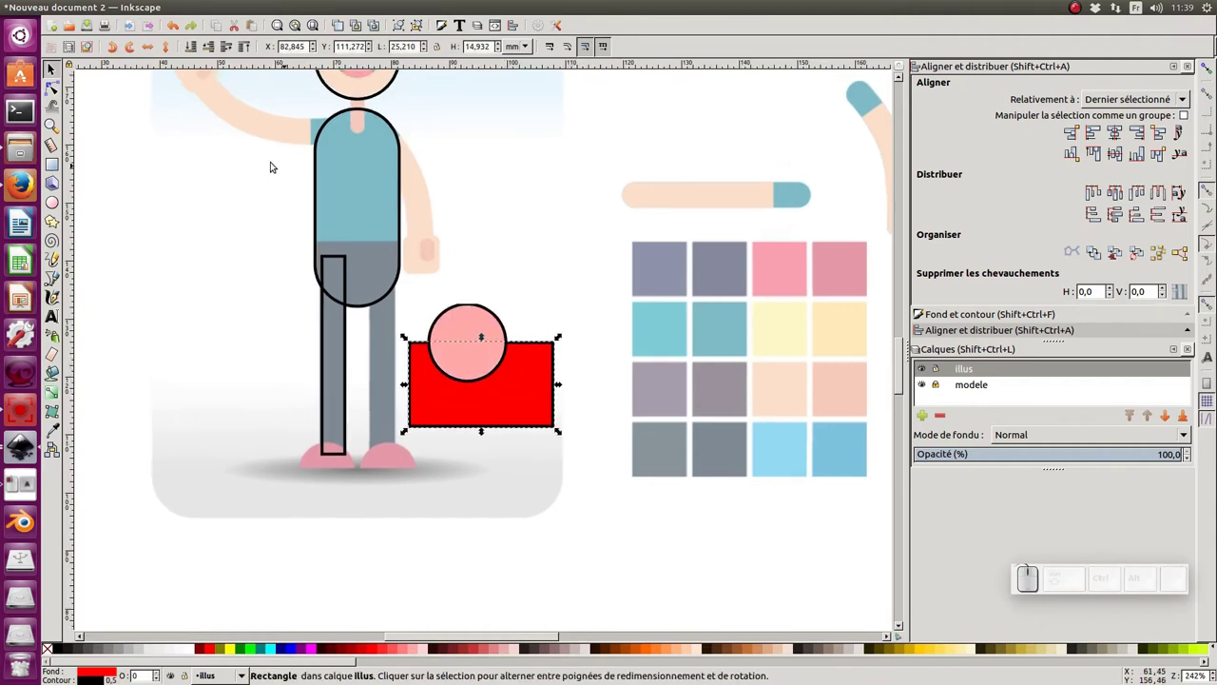
{"action": "left_click", "coordinate": [252, 46]}
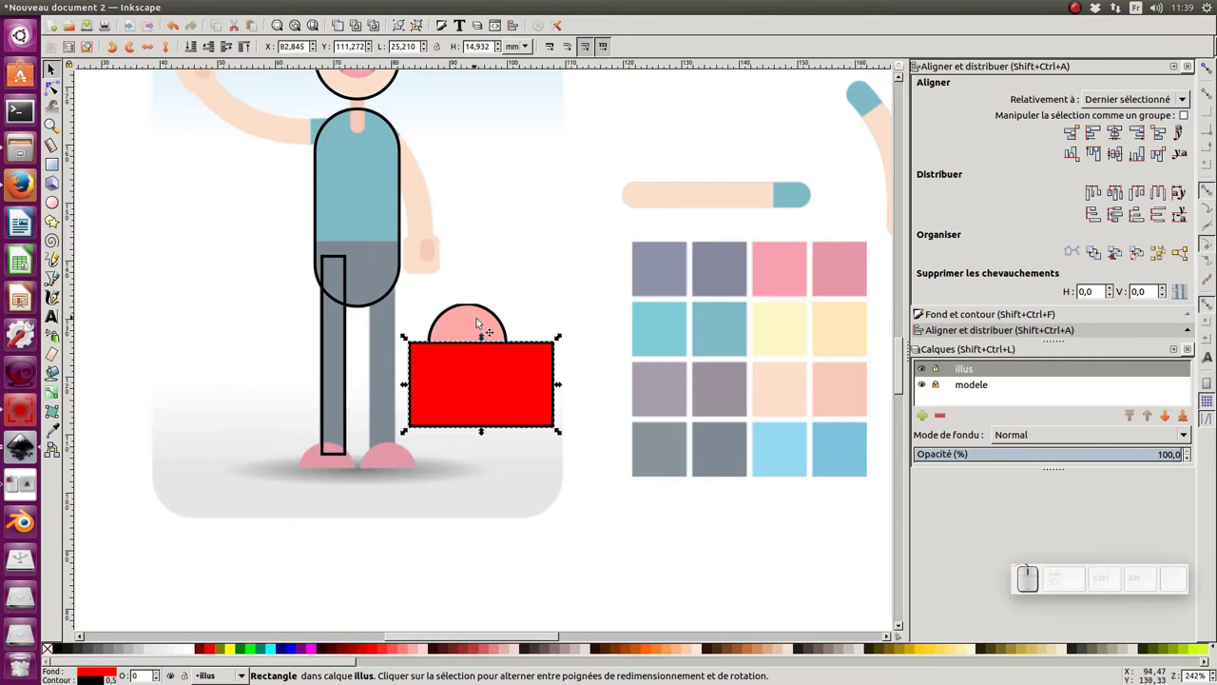
Cut the circle down to a pink half-circle shoe with Path Difference
{"action": "left_click", "coordinate": [484, 321]}
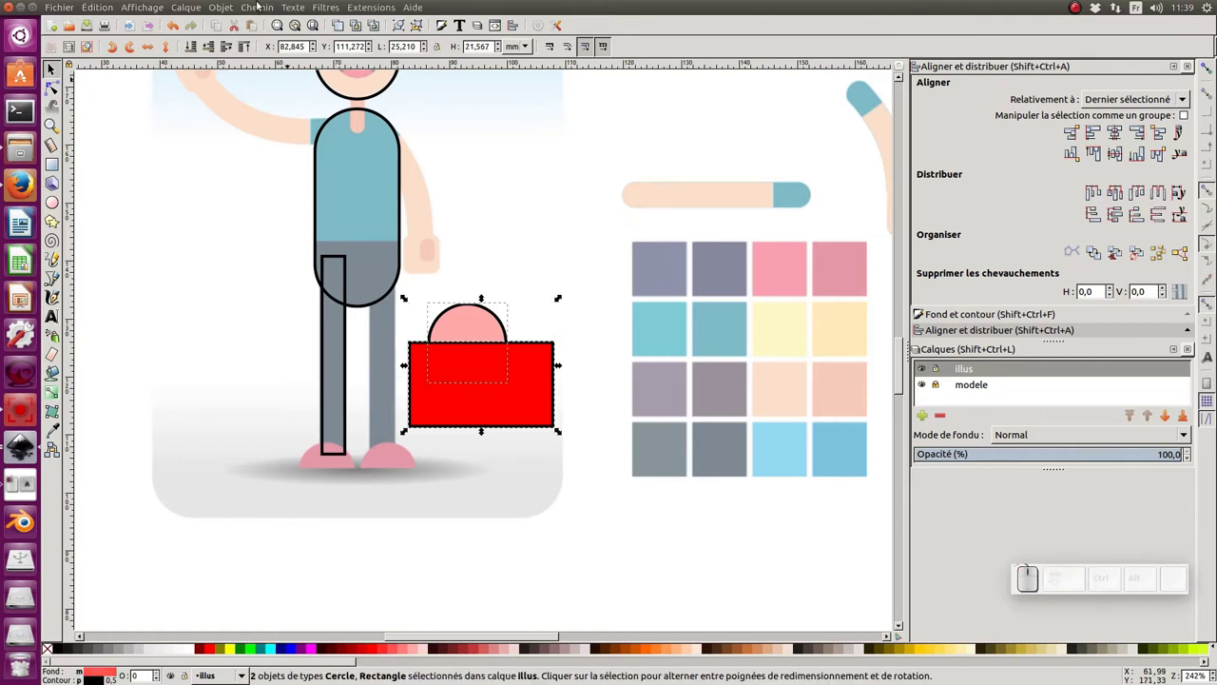
{"action": "left_click", "coordinate": [260, 7]}
{"action": "left_click", "coordinate": [284, 107]}
{"action": "left_click", "coordinate": [524, 274]}
Shrink the shoe to fit the leg, then duplicate and mirror leg and shoe
{"action": "left_click_drag", "start_coordinate": [509, 290], "coordinate": [318, 413]}
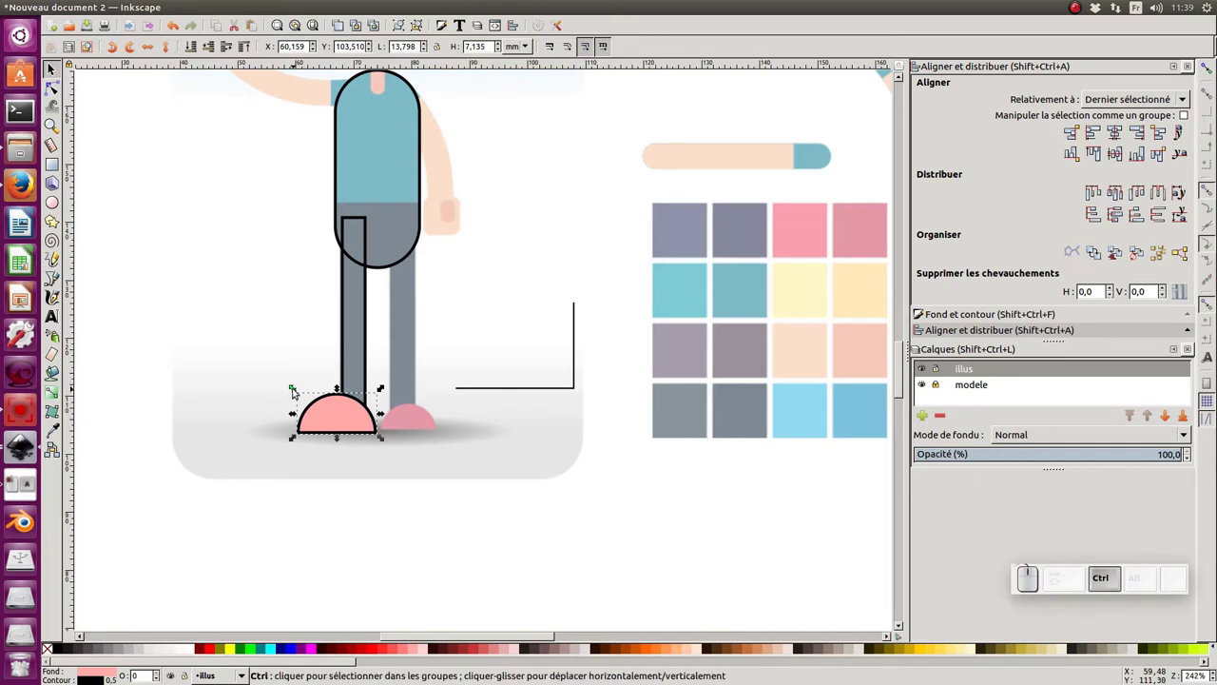
{"action": "left_click_drag", "start_coordinate": [297, 390], "coordinate": [309, 401]}
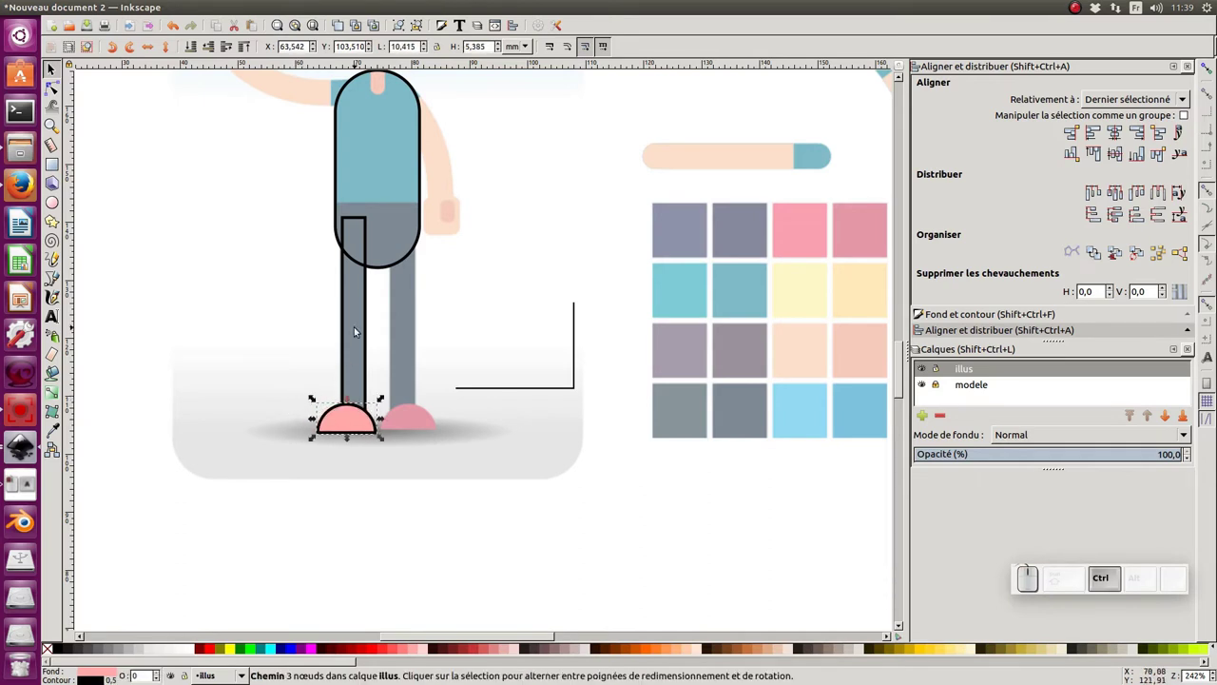
{"action": "left_click", "coordinate": [374, 308]}
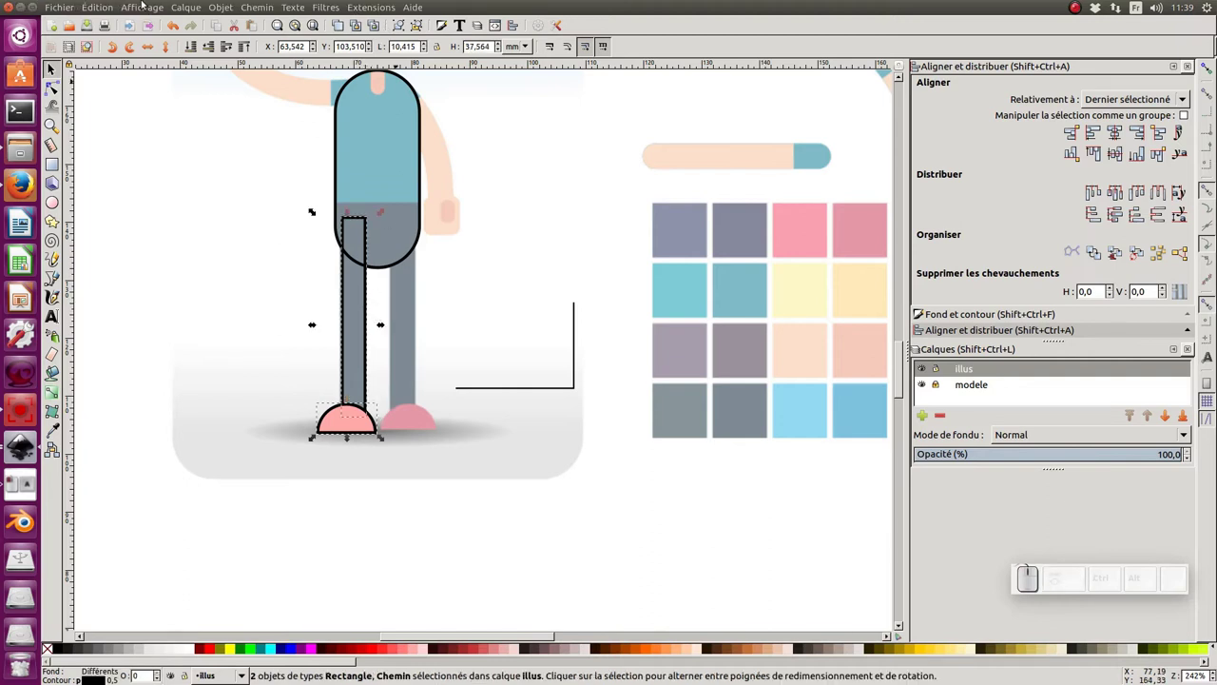
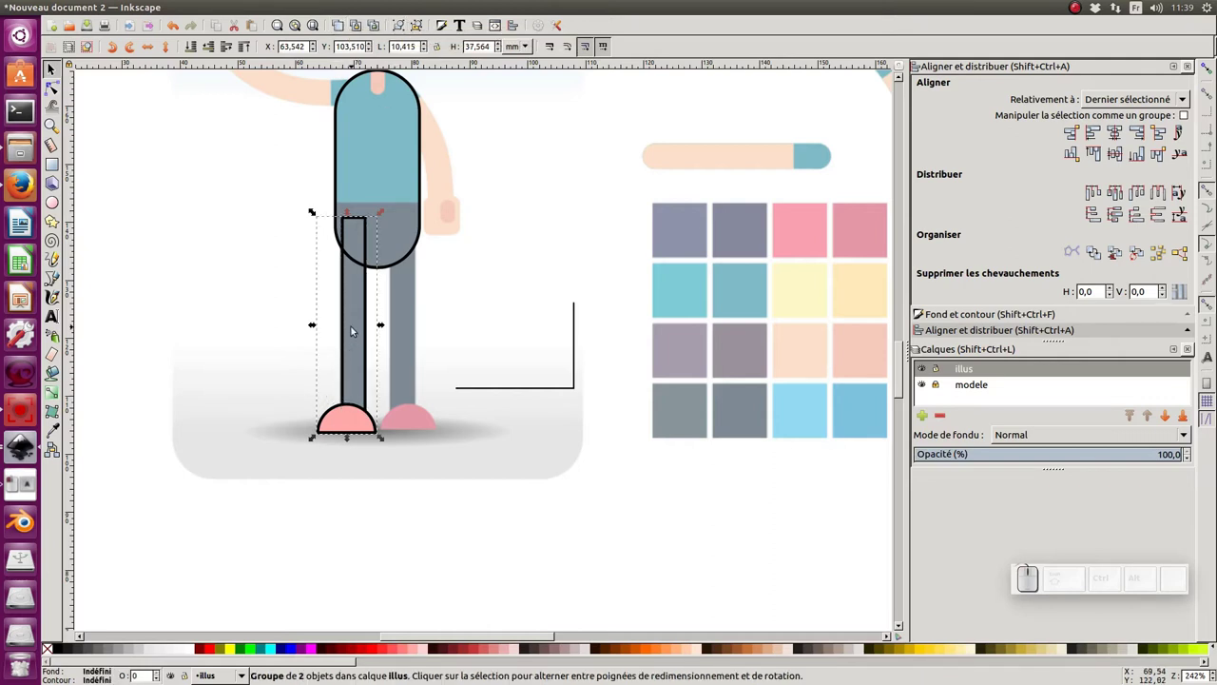
{"action": "key", "text": "ctrl+d"}
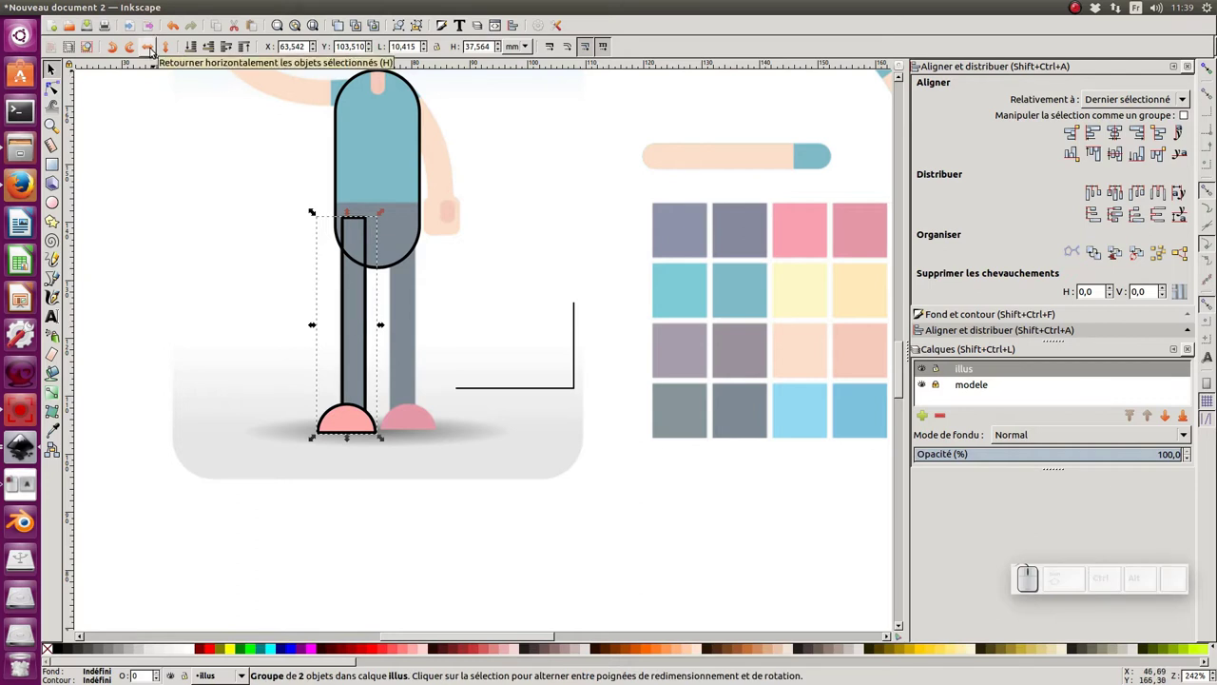
{"action": "left_click", "coordinate": [153, 54]}
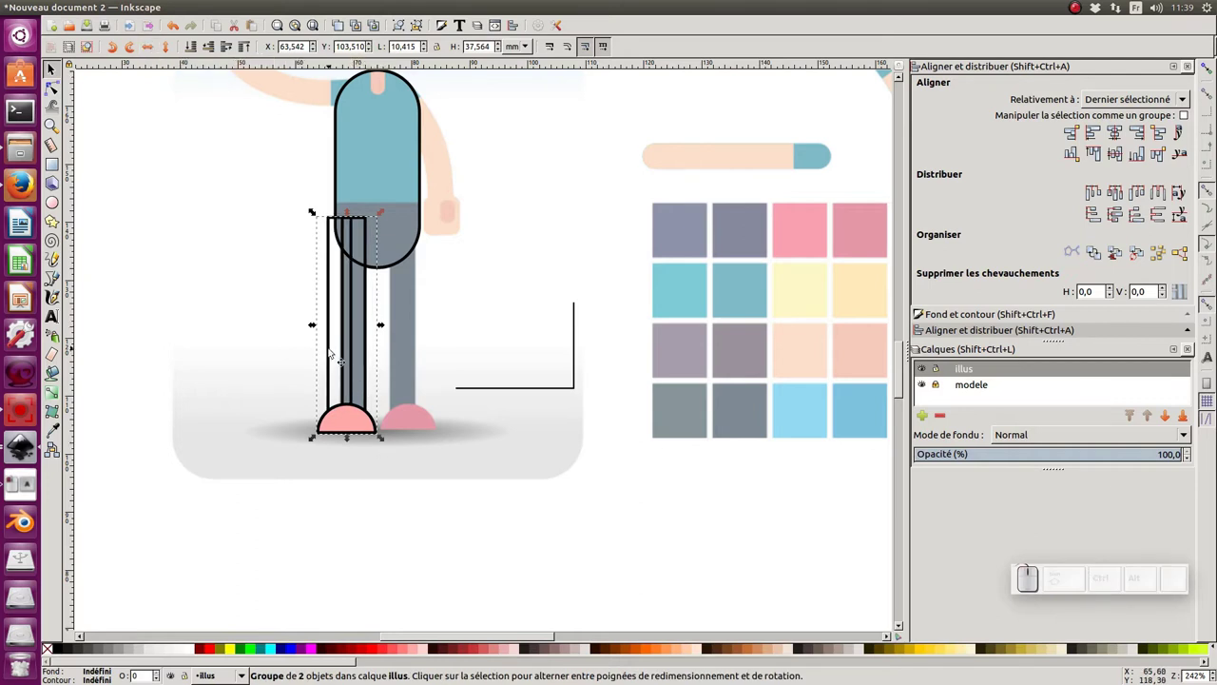
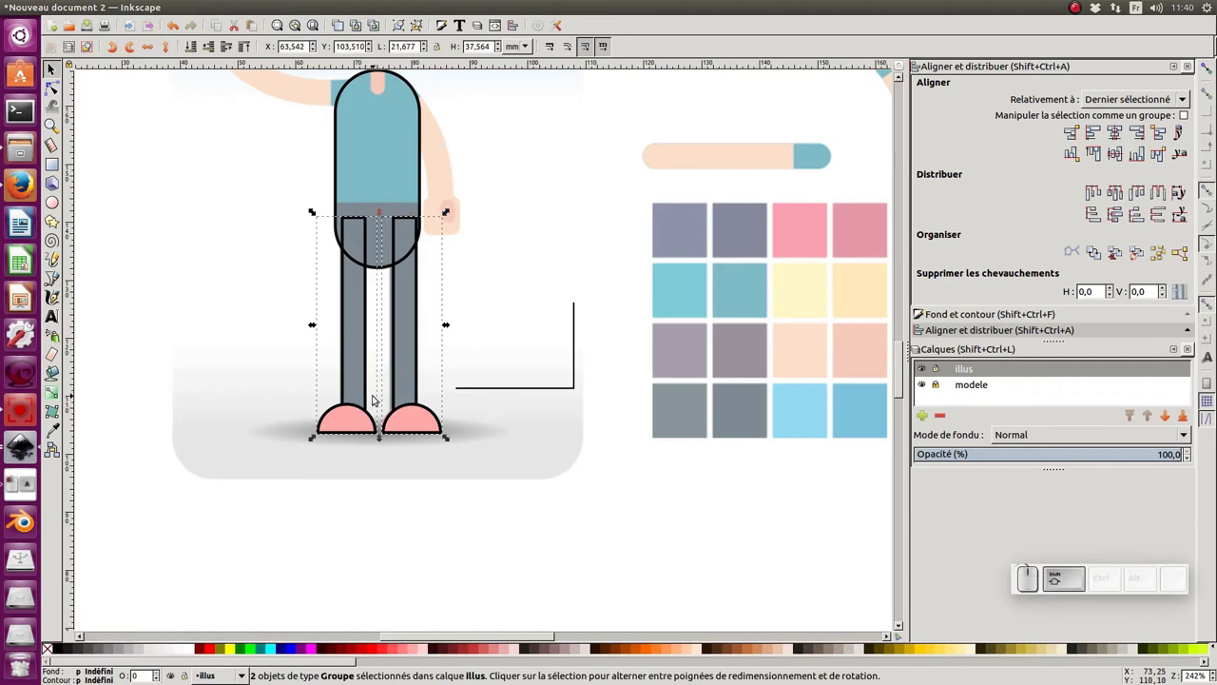
Group both legs and centre them horizontally under the torso
{"action": "key", "text": "ctrl+g"}
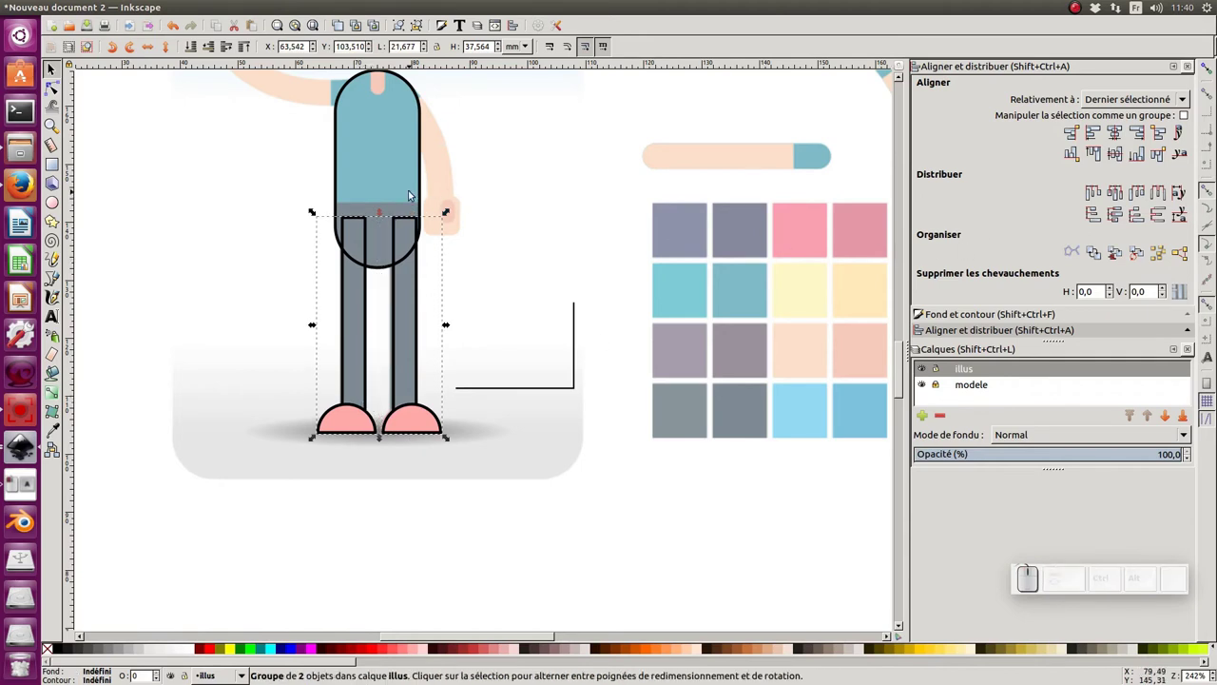
{"action": "left_click", "coordinate": [431, 183]}
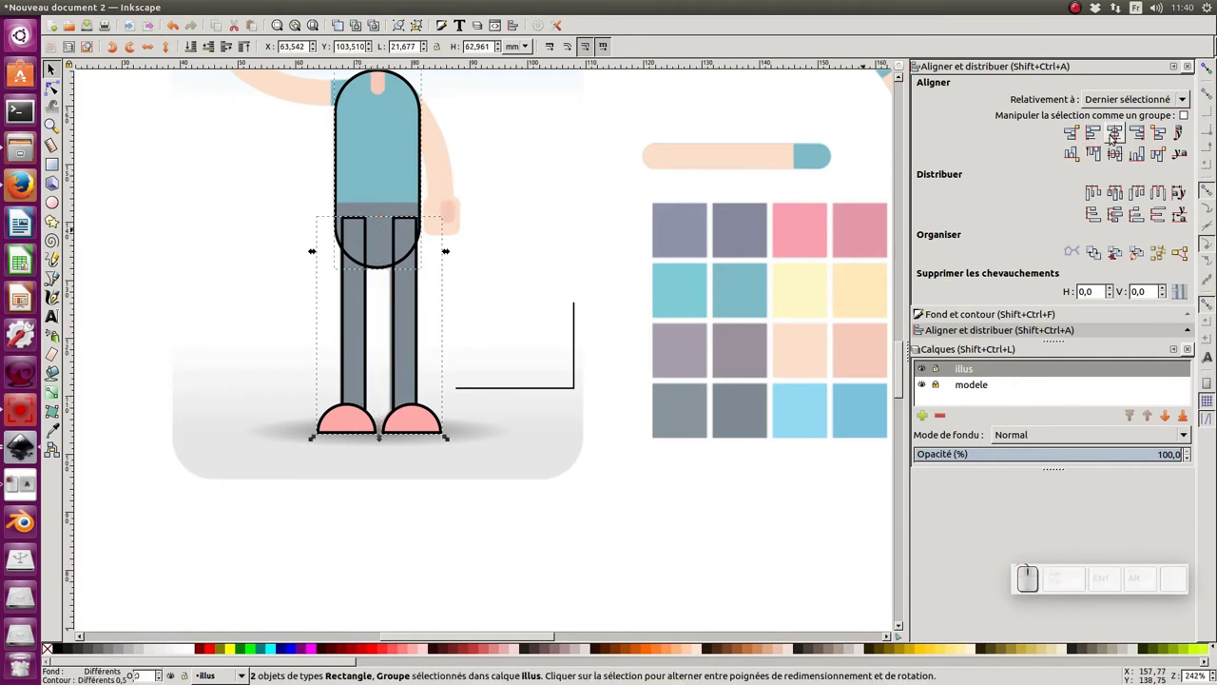
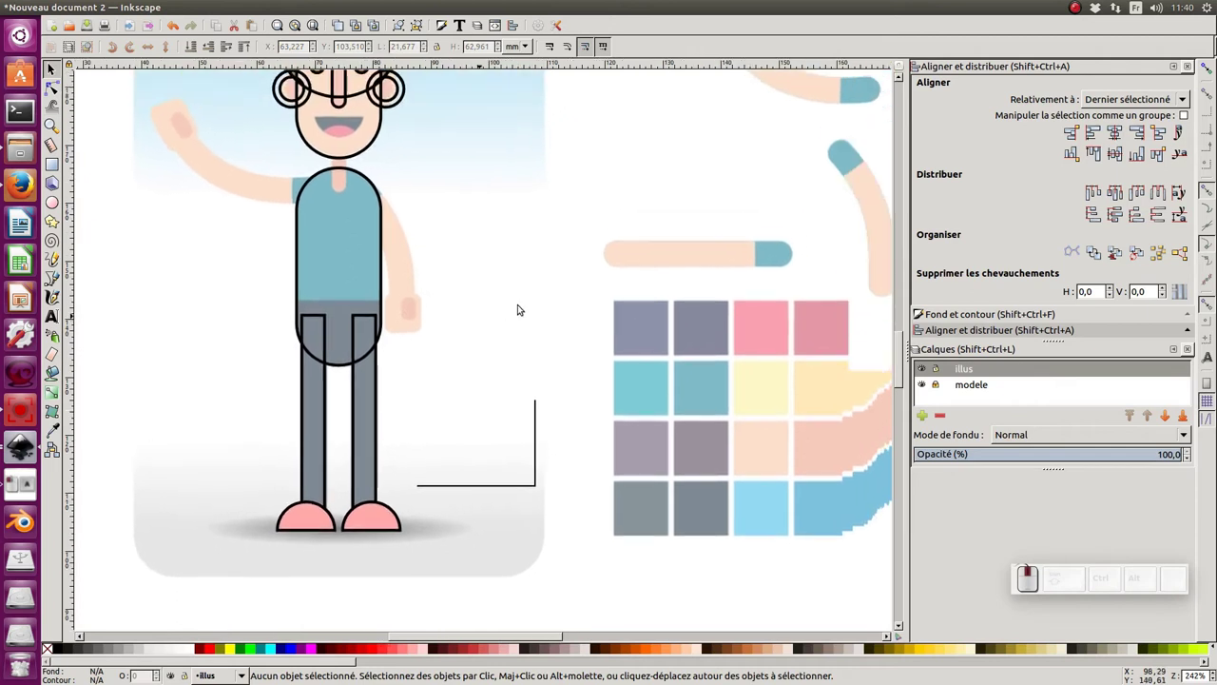
{"action": "left_click", "coordinate": [663, 247]}
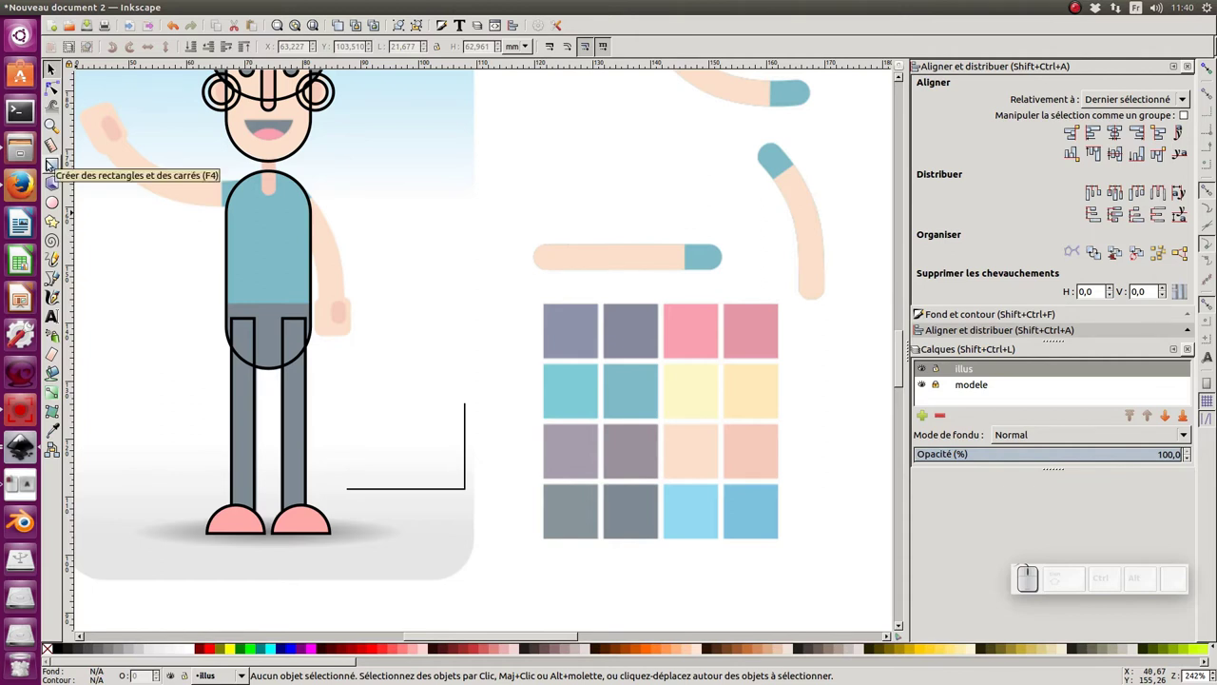
Draw the peach arm with its blue sleeve end and group the two pieces
{"action": "left_click", "coordinate": [60, 168]}
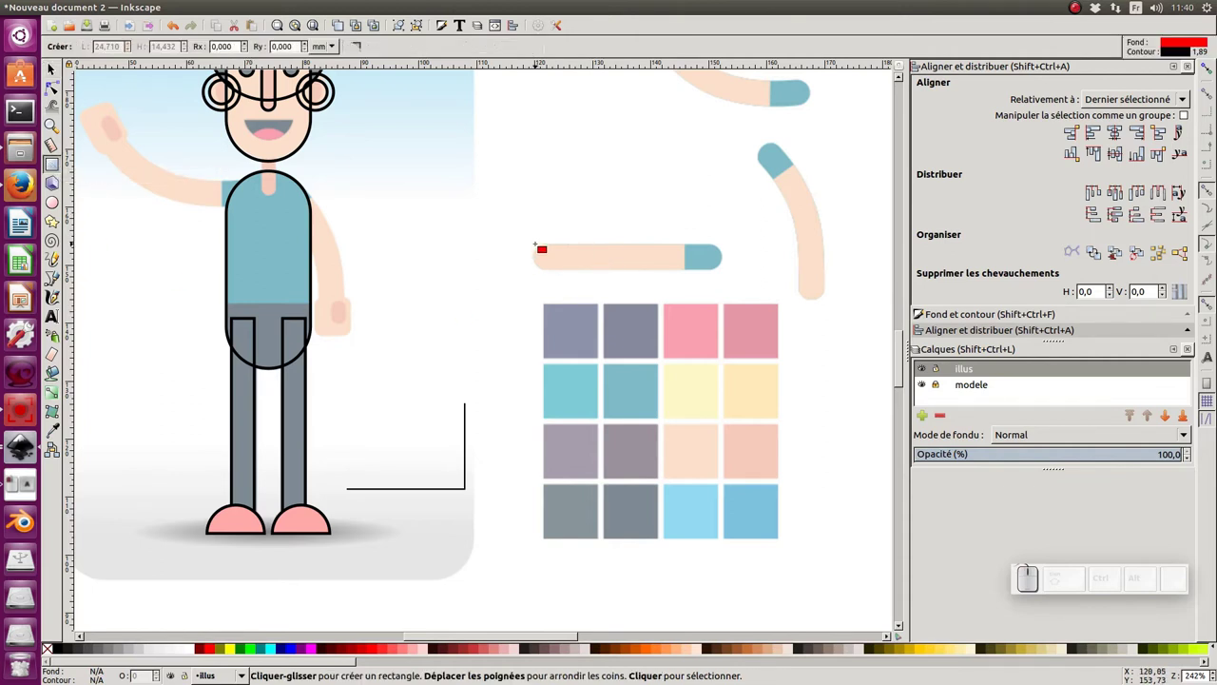
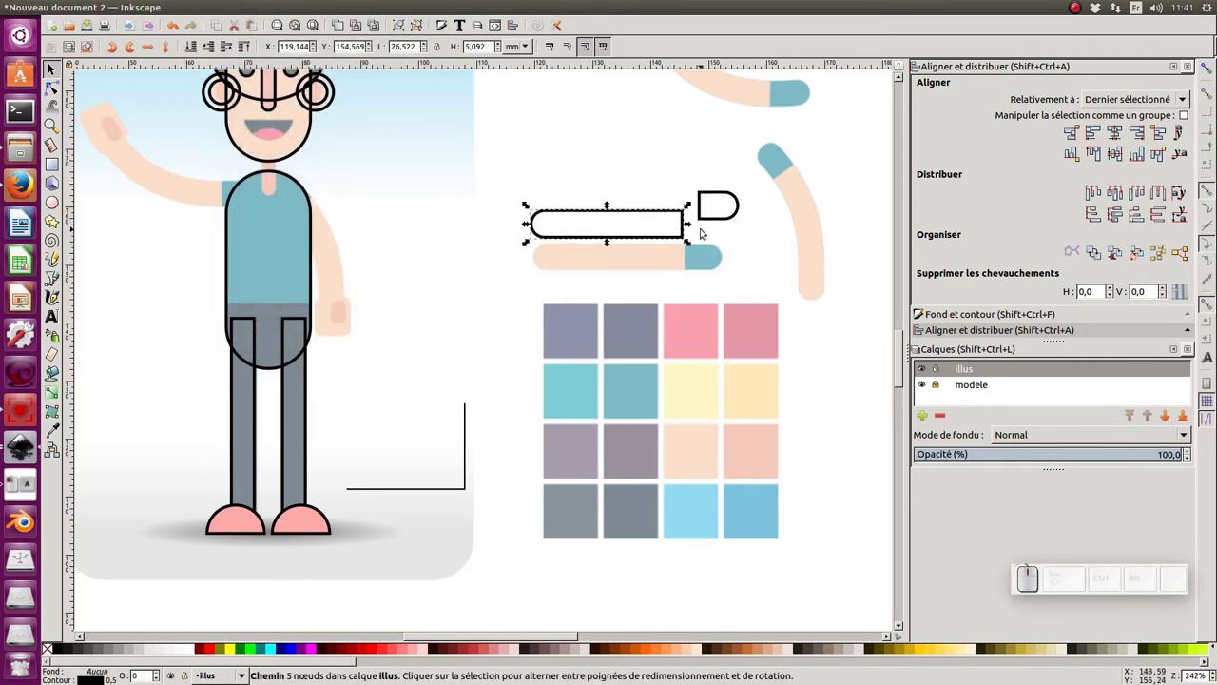
{"action": "key", "text": "ctrl+z"}
{"action": "left_click", "coordinate": [676, 202]}
{"action": "left_click", "coordinate": [750, 232]}
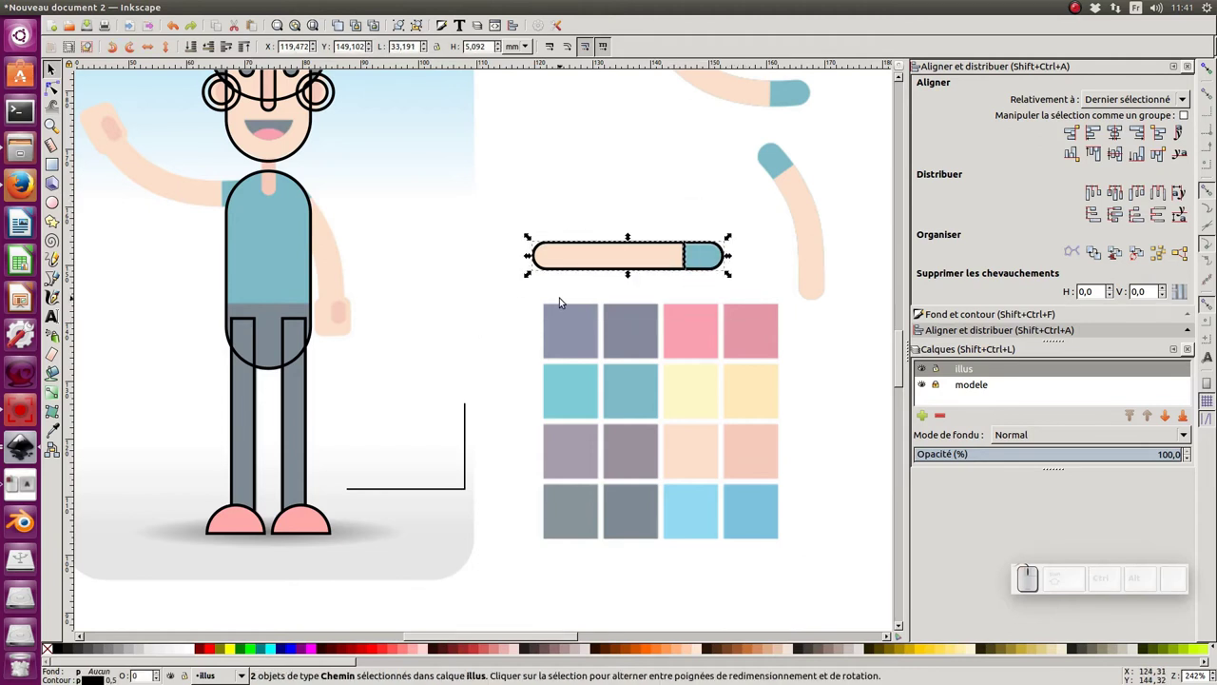
{"action": "key", "text": "ctrl+g"}
{"action": "left_click", "coordinate": [564, 294]}
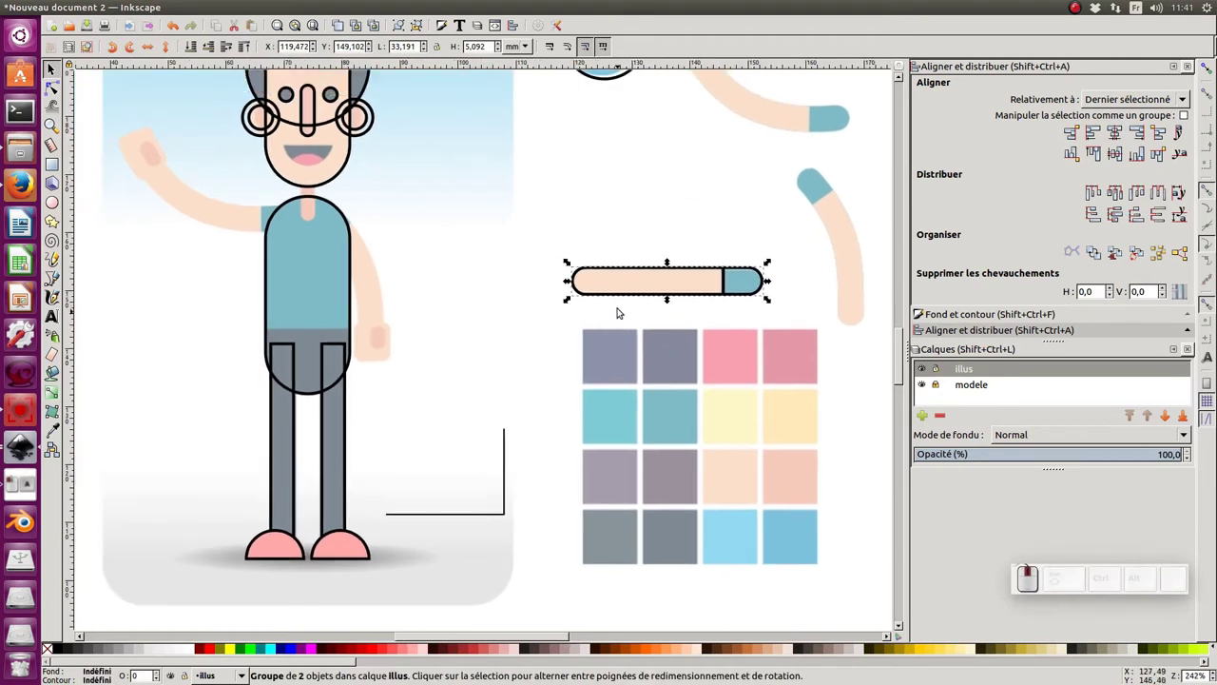
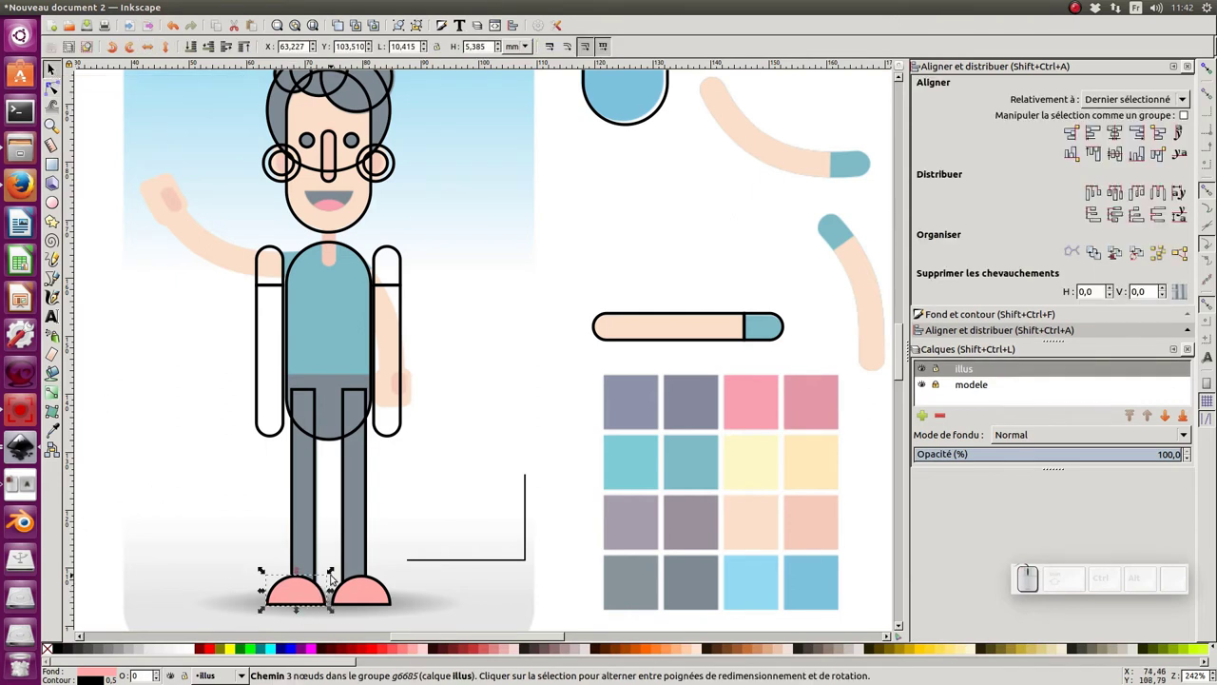
Paste a copy of the half-circle shoe beside the head and flip it upside down
{"action": "key", "text": "ctrl+c"}
{"action": "left_click", "coordinate": [502, 203]}
{"action": "key", "text": "ctrl+v"}
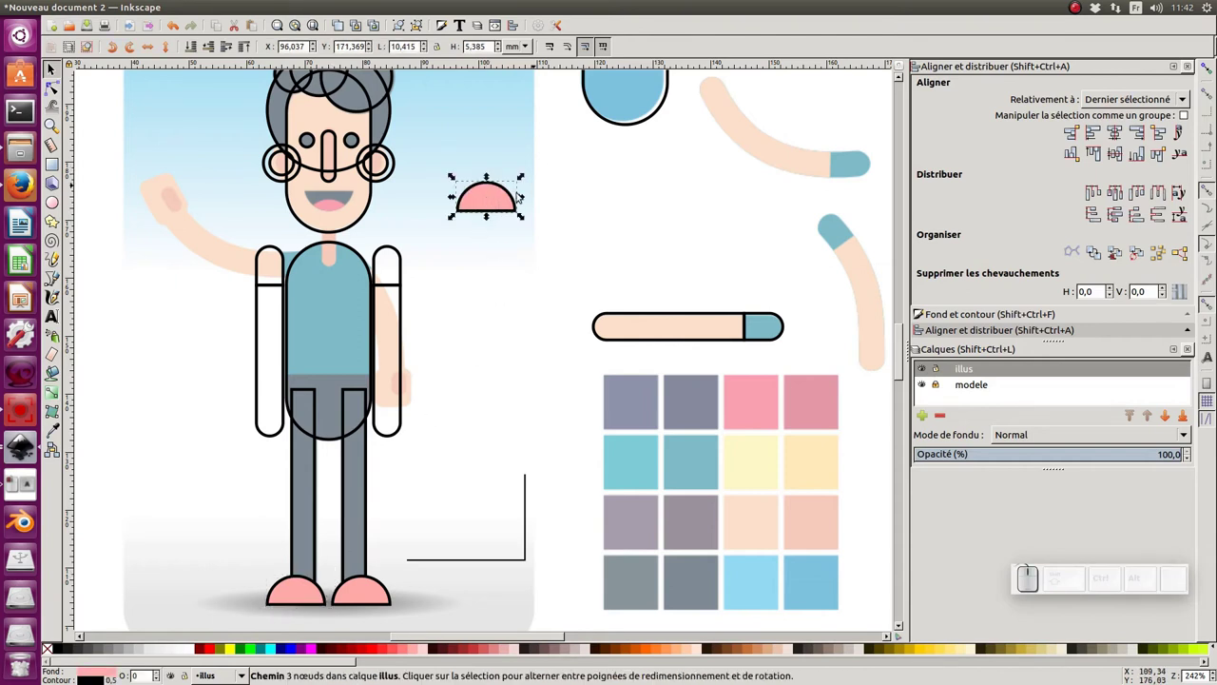
{"action": "left_click", "coordinate": [502, 195]}
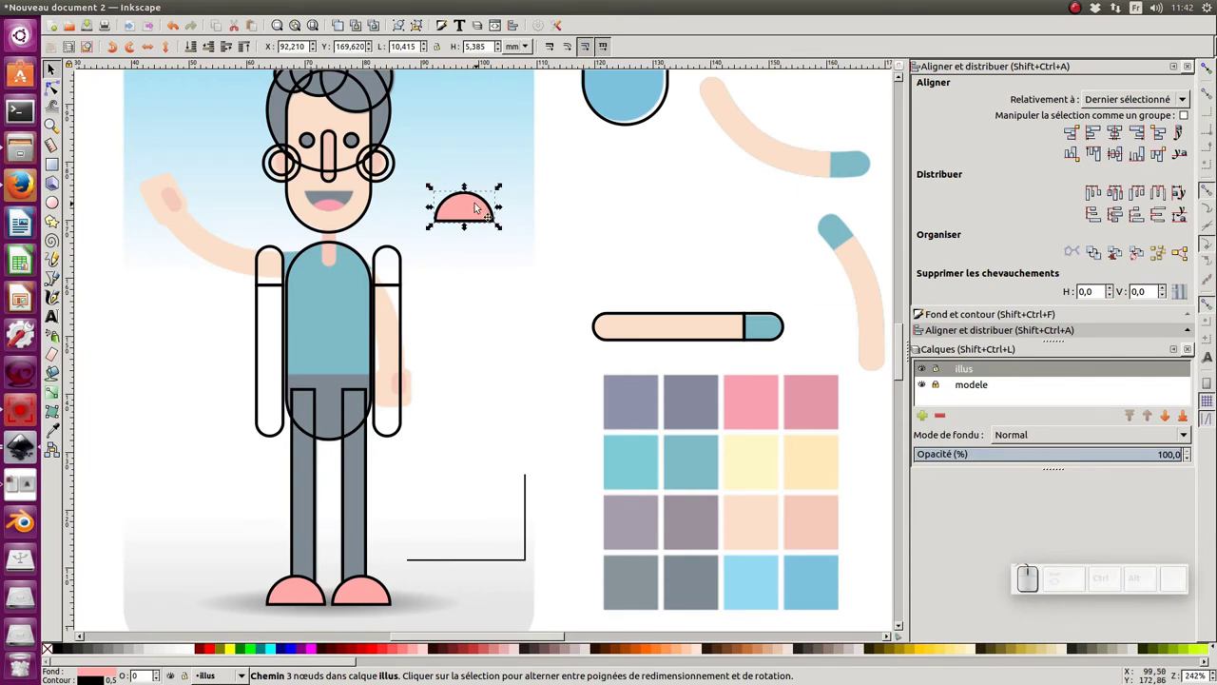
{"action": "left_click", "coordinate": [477, 208]}
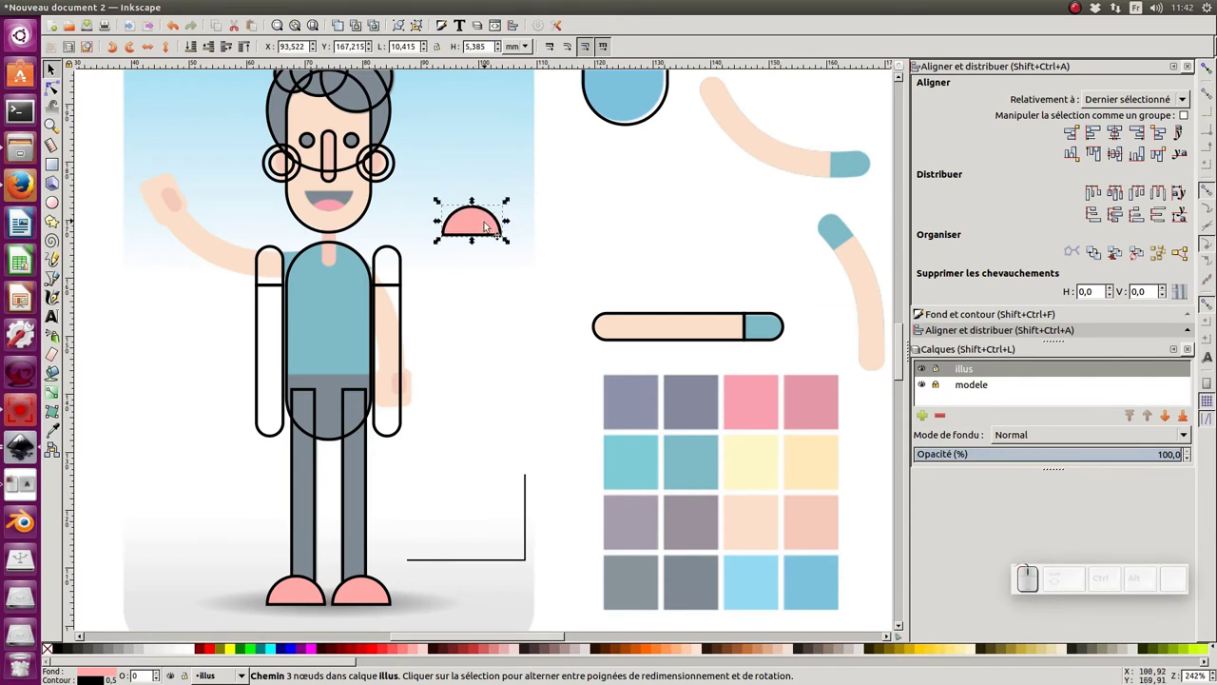
{"action": "key", "text": "ctrl+d"}
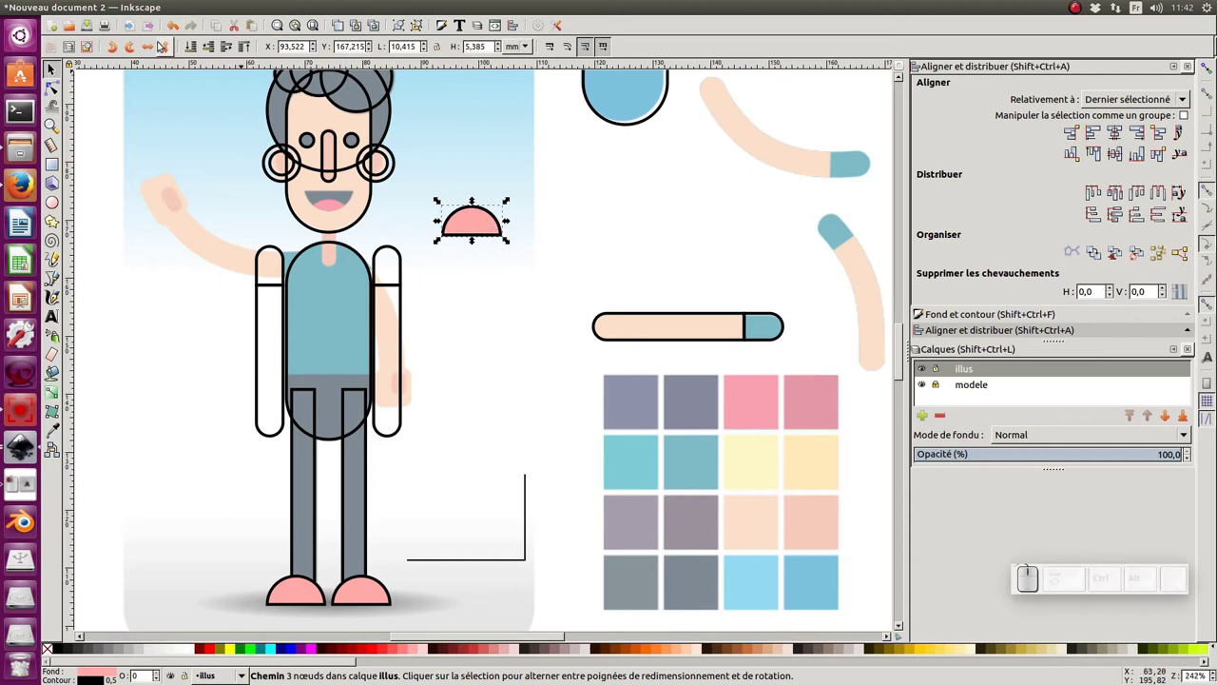
{"action": "left_click", "coordinate": [166, 53]}
{"action": "middle_click", "coordinate": [362, 222]}
{"action": "left_click", "coordinate": [623, 199]}
Duplicate the half-circle and combine the two shapes into the pink open mouth
{"action": "left_click_drag", "start_coordinate": [506, 226], "coordinate": [471, 216]}
{"action": "left_click", "coordinate": [471, 216]}
{"action": "left_click_drag", "start_coordinate": [464, 215], "coordinate": [478, 236]}
{"action": "key", "text": "ctrl+z"}
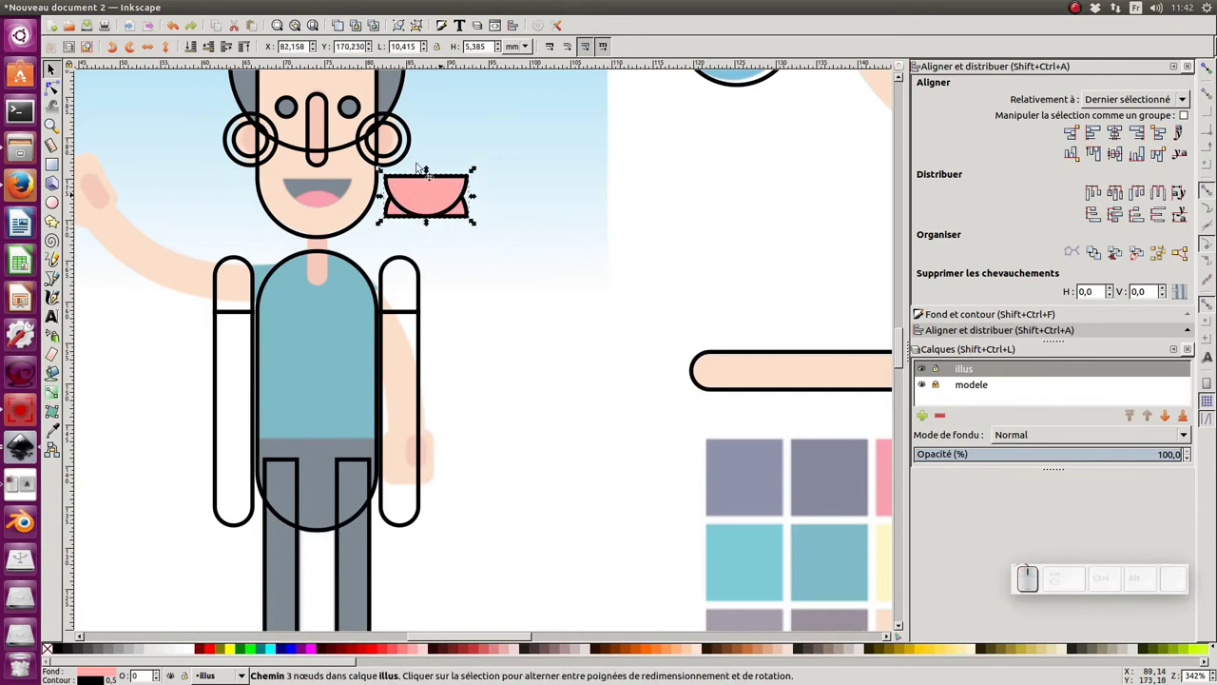
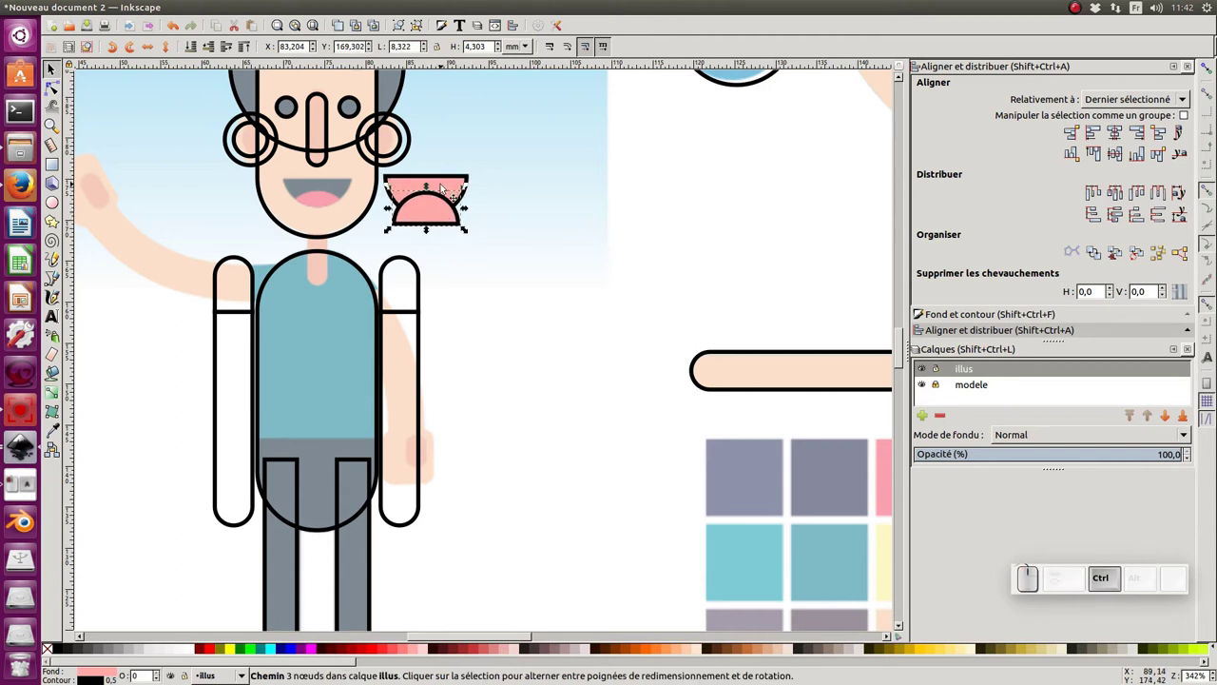
{"action": "left_click", "coordinate": [476, 188]}
{"action": "left_click", "coordinate": [433, 210]}
{"action": "left_click", "coordinate": [447, 180]}
{"action": "key", "text": "ctrl+d"}
{"action": "left_click", "coordinate": [457, 226]}
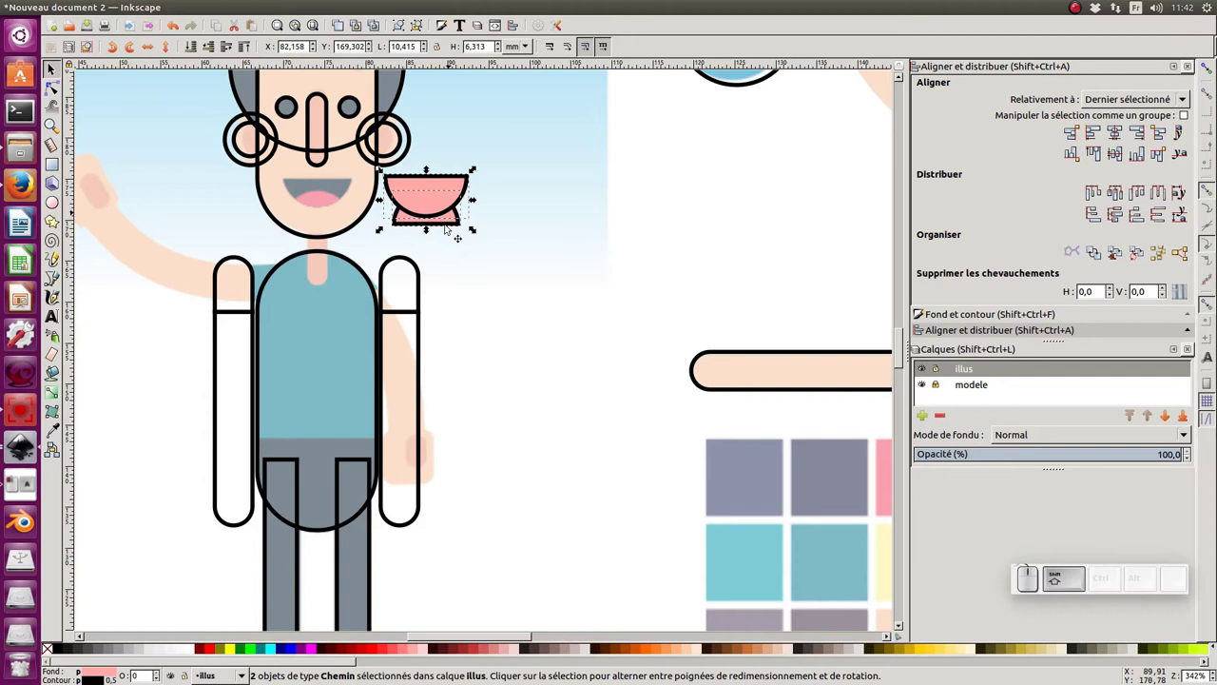
{"action": "left_click", "coordinate": [266, 12]}
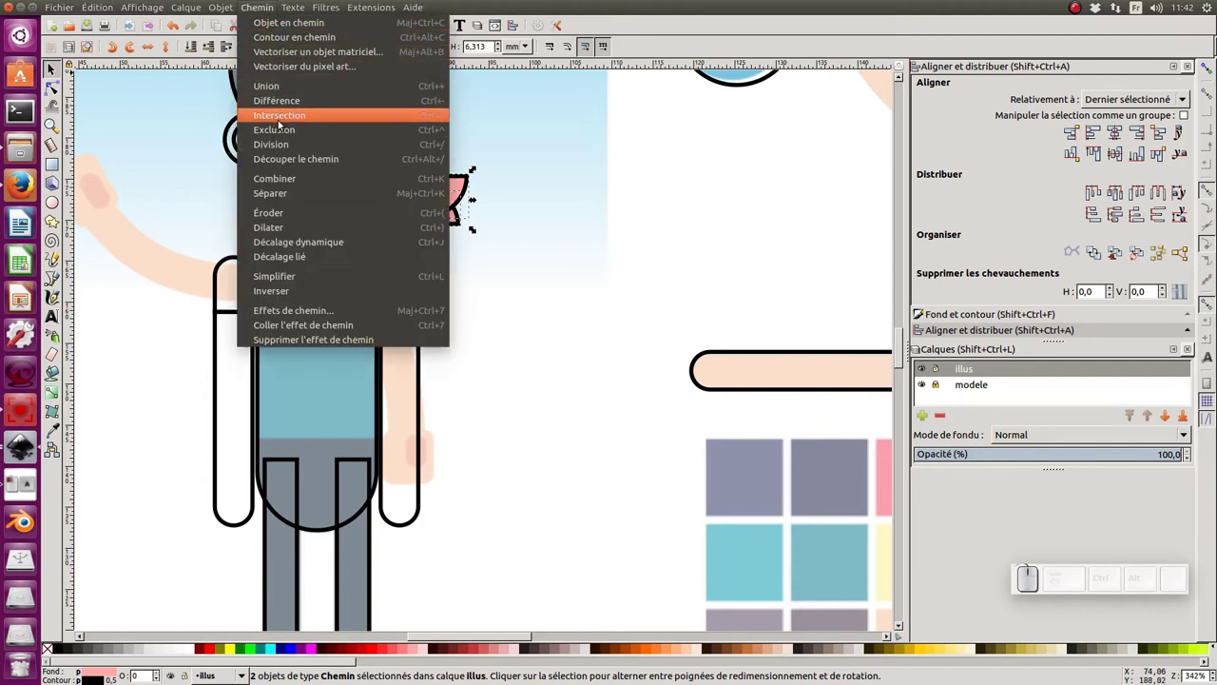
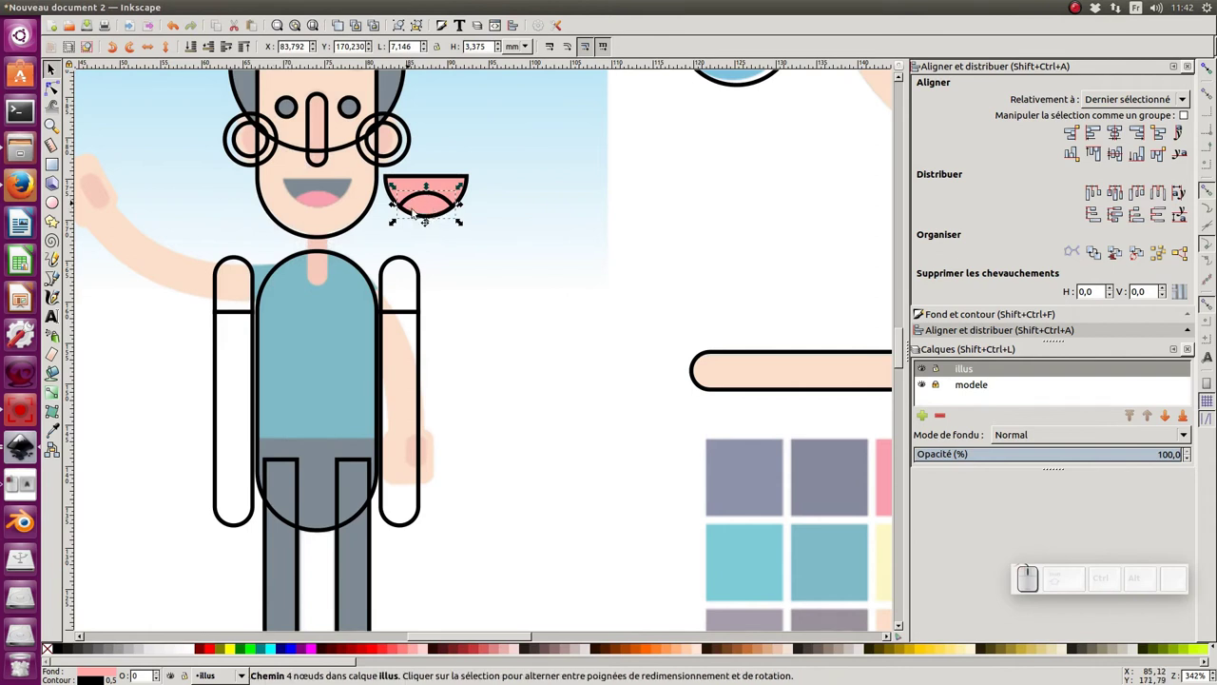
Select the pink mouth together with its curved tongue line
{"action": "left_click", "coordinate": [430, 205]}
{"action": "key", "text": "ctrl+z"}
{"action": "left_click", "coordinate": [536, 216]}
{"action": "key", "text": "KP_Subtract"}
{"action": "middle_click", "coordinate": [516, 217]}
{"action": "left_click", "coordinate": [533, 226]}
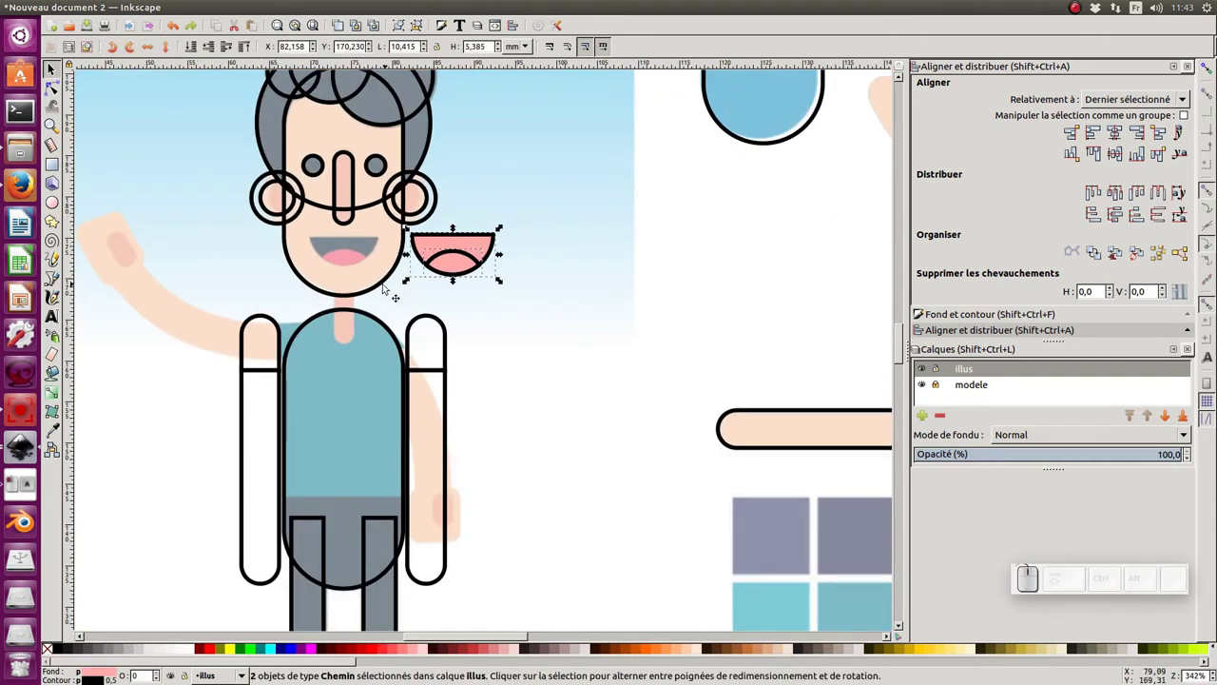
Centre the mouth on the face via Align and Distribute and zoom out to the whole figure
{"action": "left_click", "coordinate": [387, 286]}
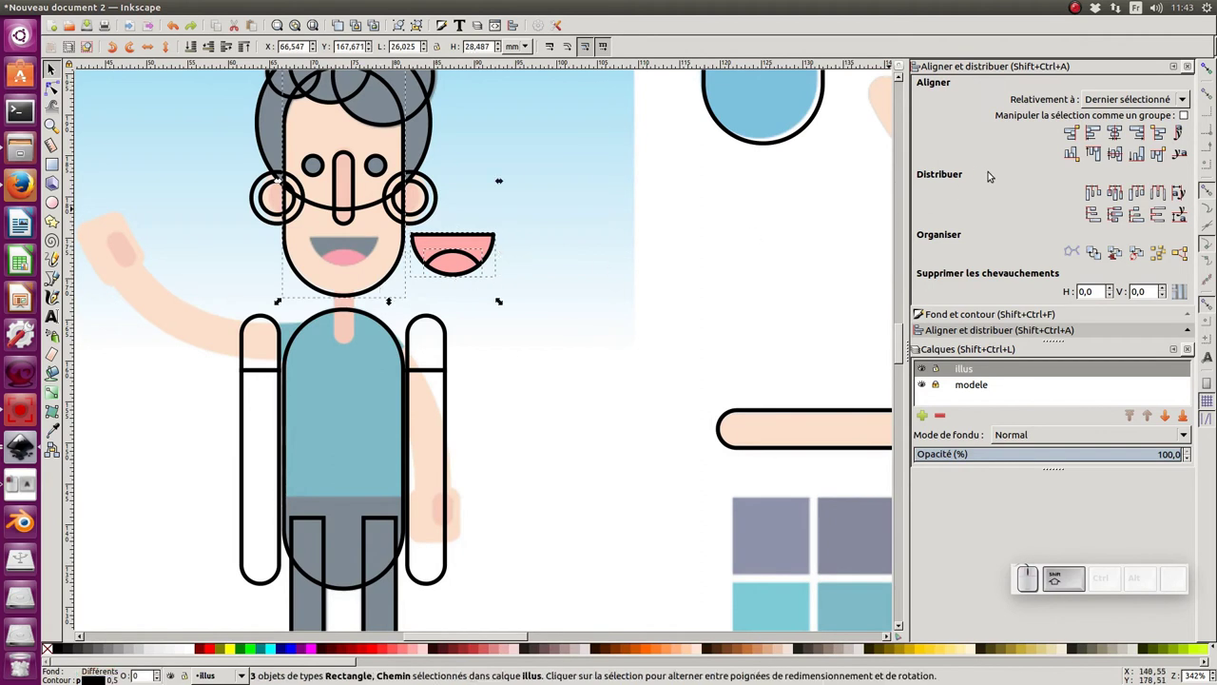
{"action": "left_click", "coordinate": [1119, 132]}
{"action": "left_click", "coordinate": [675, 290]}
{"action": "key", "text": "KP_Subtract"}
{"action": "middle_click", "coordinate": [514, 477]}
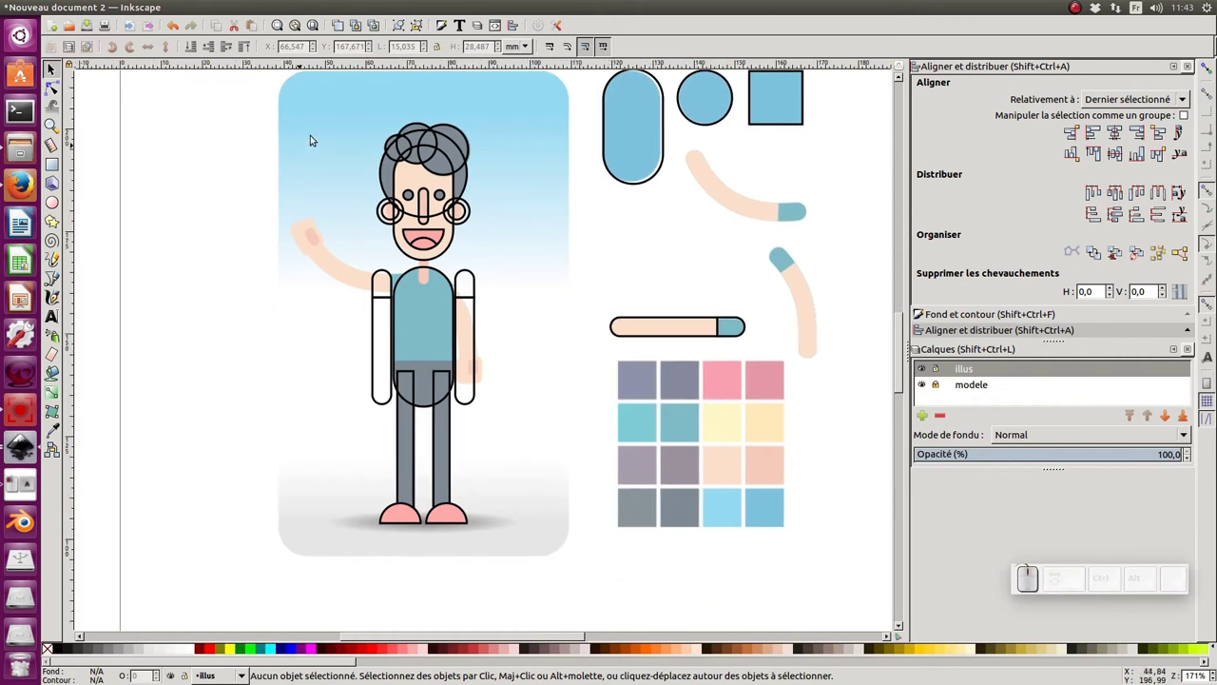
{"action": "left_click_drag", "start_coordinate": [320, 100], "coordinate": [861, 424]}
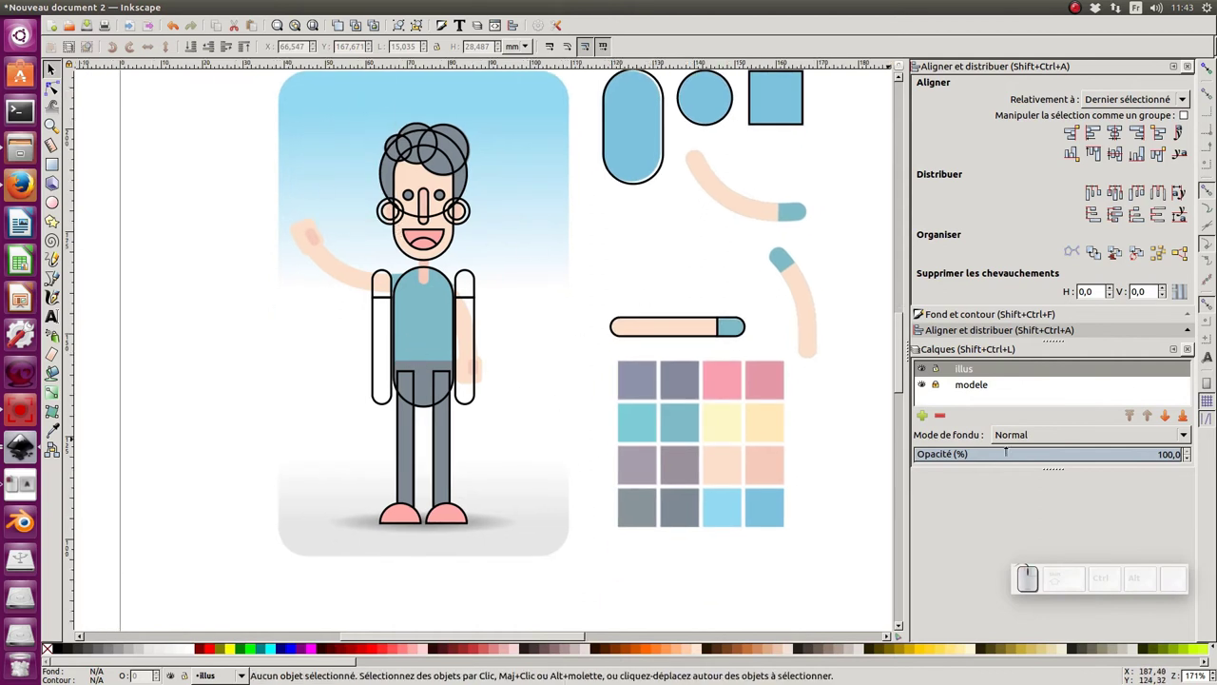
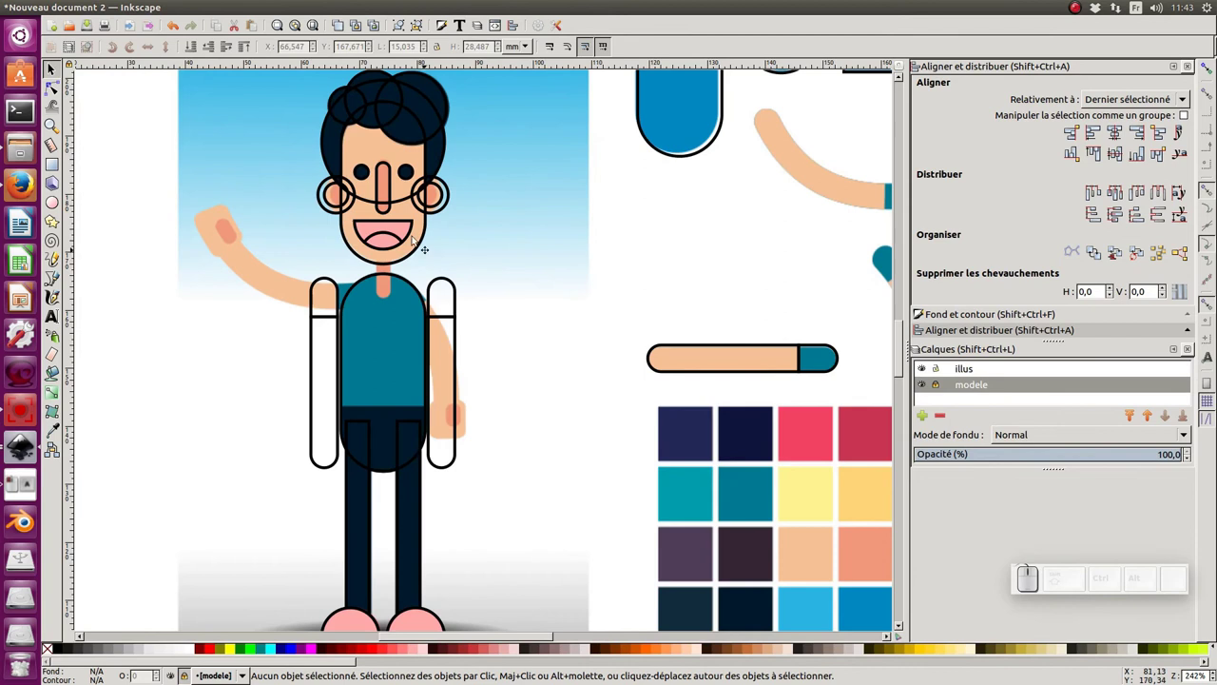
Pan the view toward the colour palette
{"action": "middle_click", "coordinate": [623, 339]}
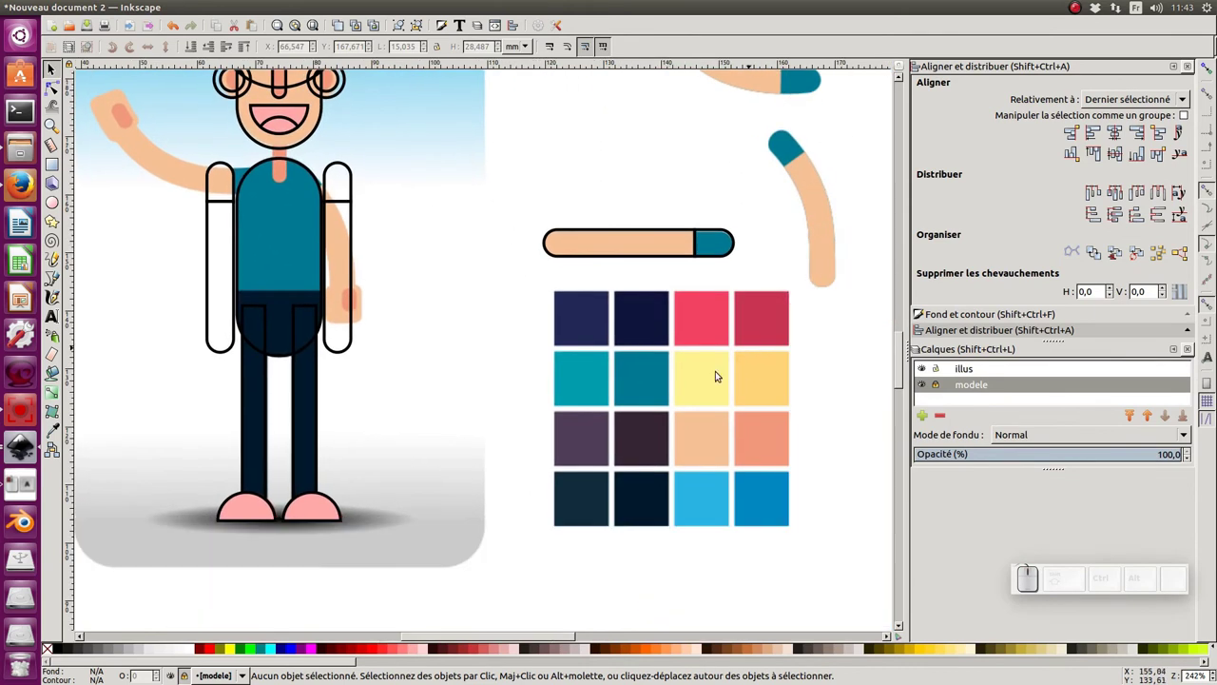
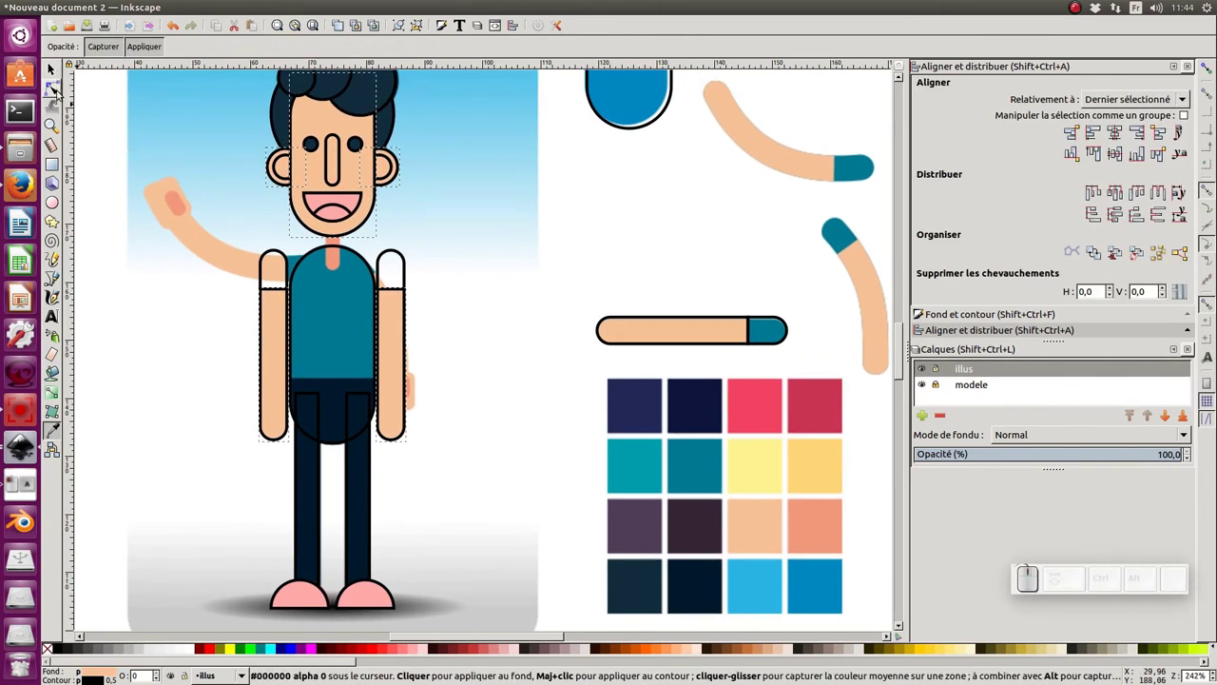
Leave the Dropper and select the nose rectangle to reuse it as a neck
{"action": "left_click", "coordinate": [55, 70]}
{"action": "left_click", "coordinate": [341, 178]}
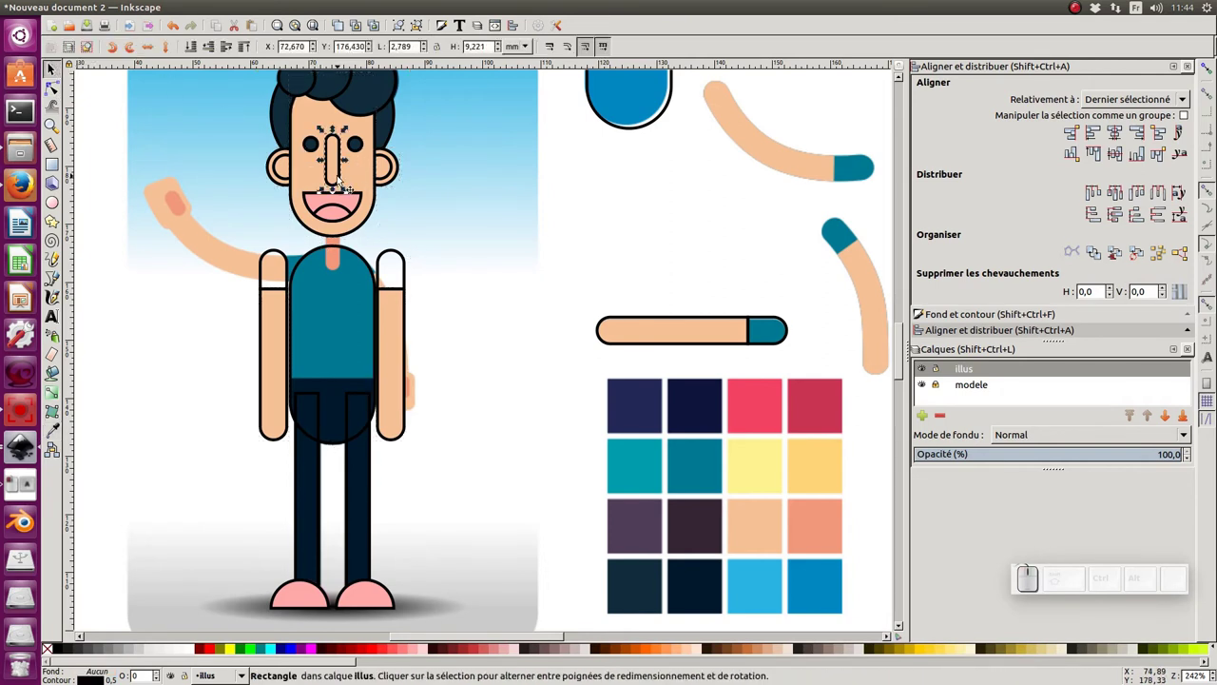
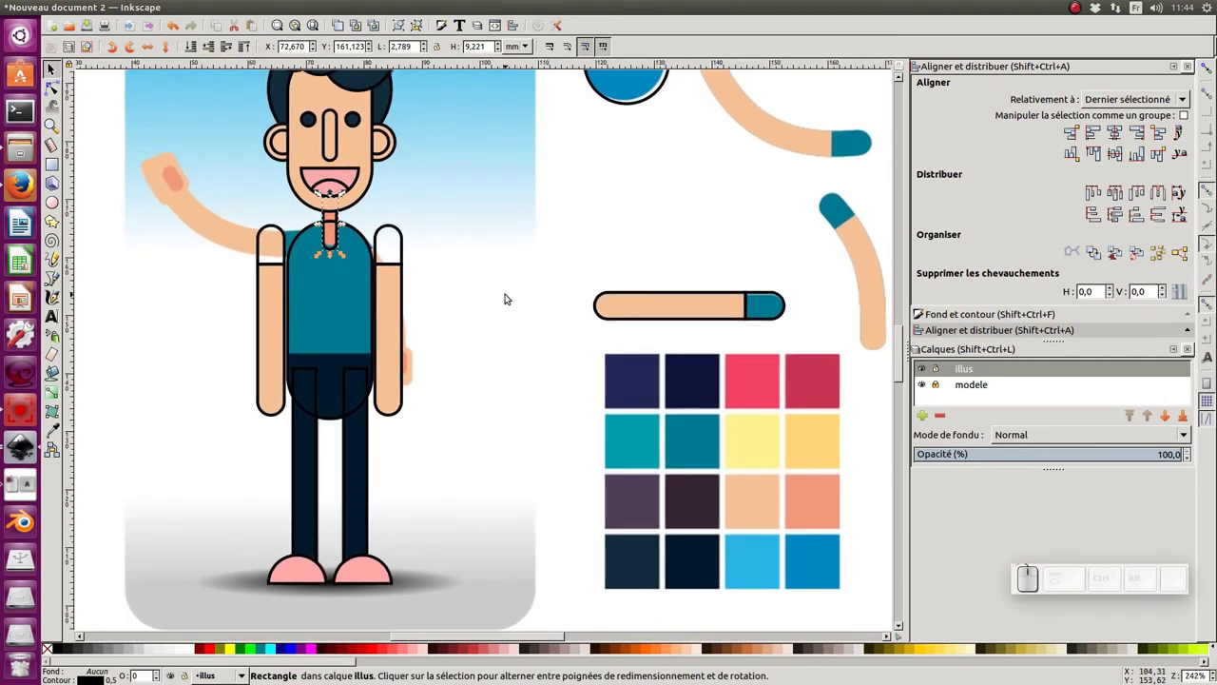
{"action": "middle_click", "coordinate": [497, 258]}
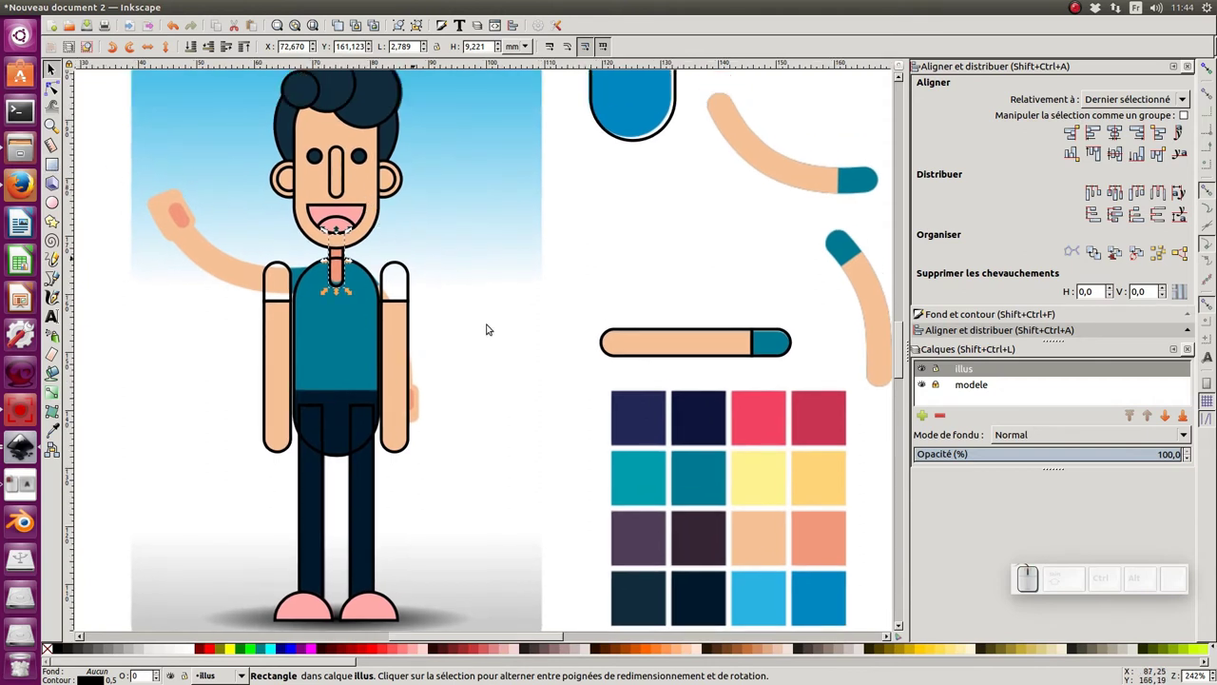
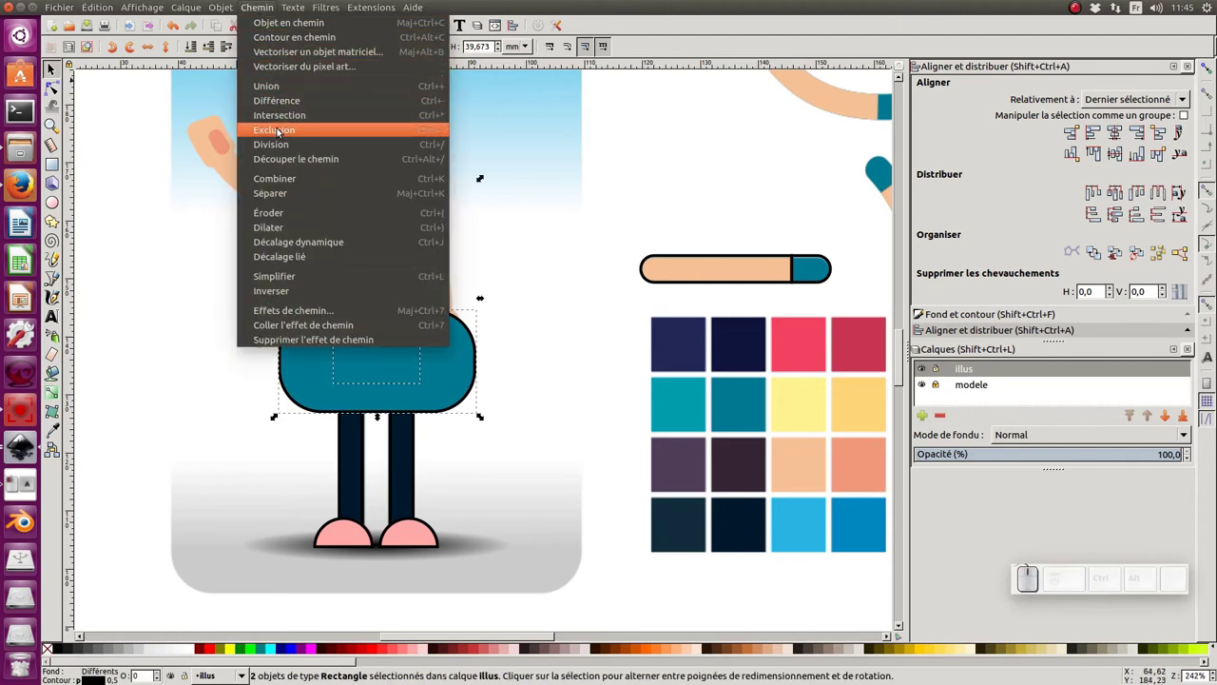
Cut the inner rectangle out of the rounded one with Exclusion to form teal sleeves
{"action": "left_click", "coordinate": [281, 148]}
{"action": "left_click", "coordinate": [199, 222]}
{"action": "left_click", "coordinate": [364, 195]}
{"action": "left_click", "coordinate": [329, 193]}
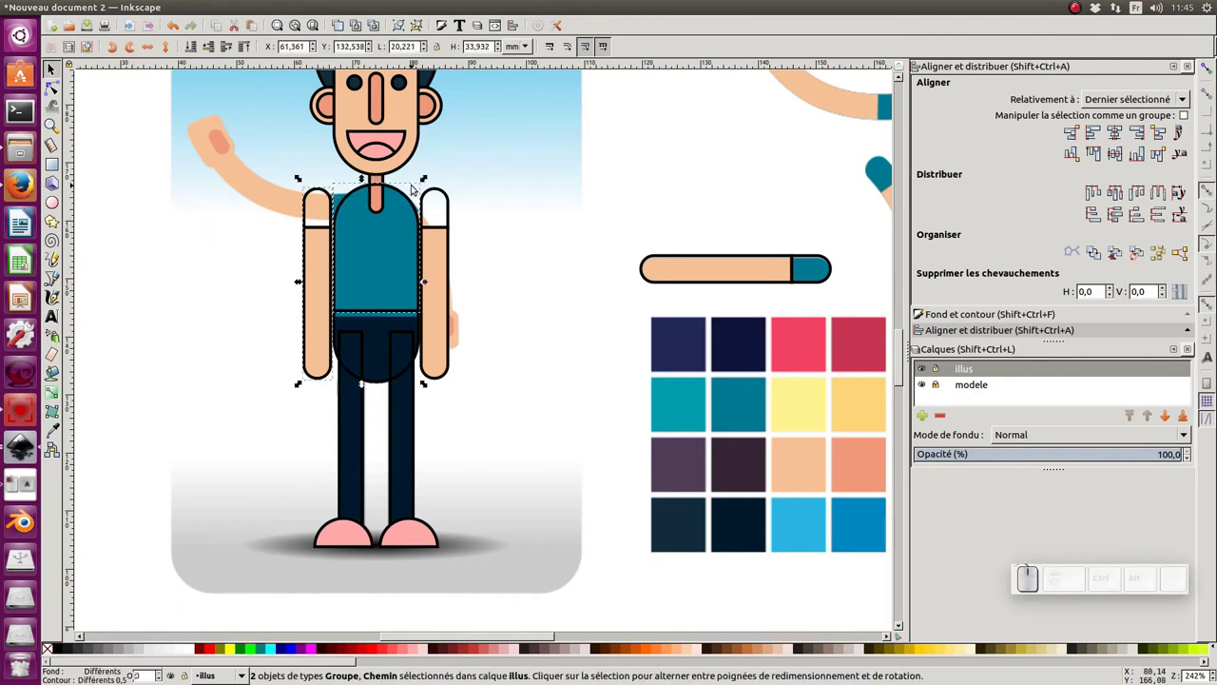
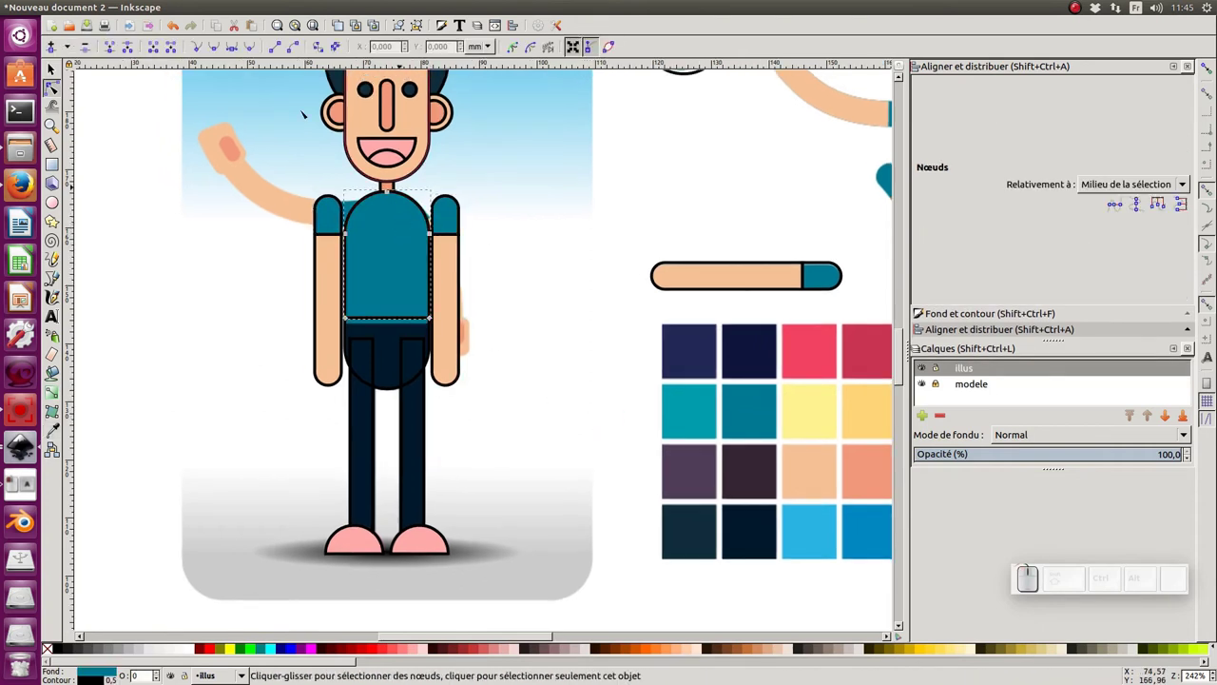
{"action": "key", "text": "F1"}
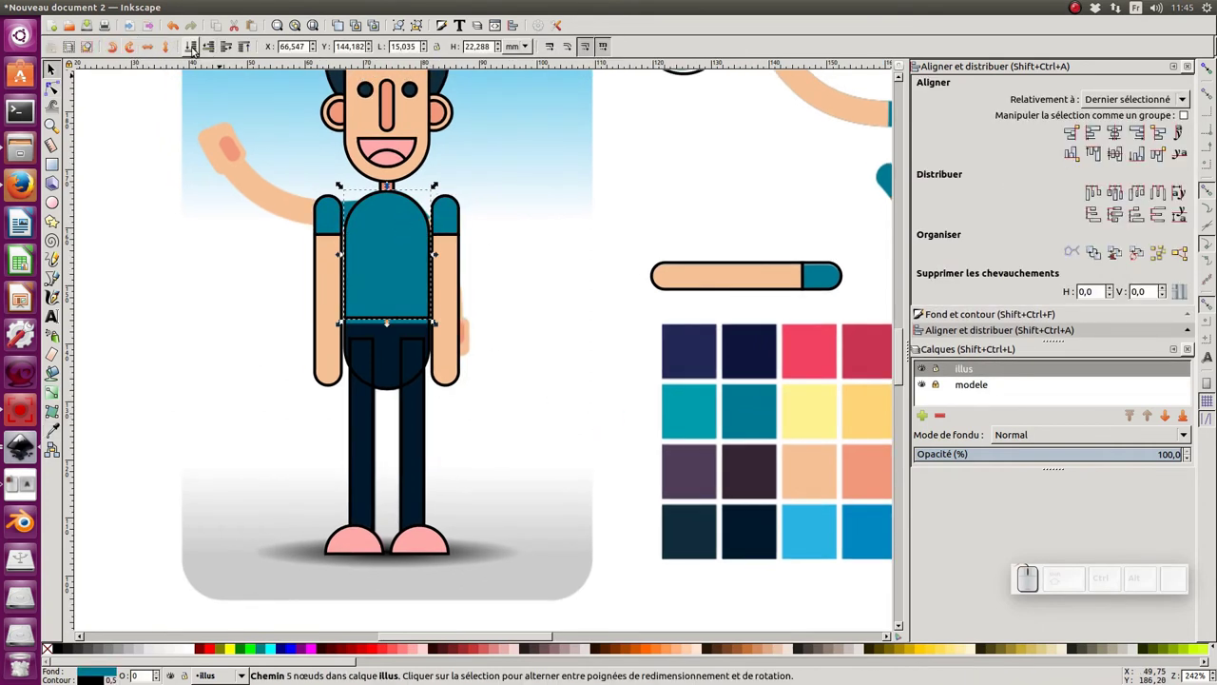
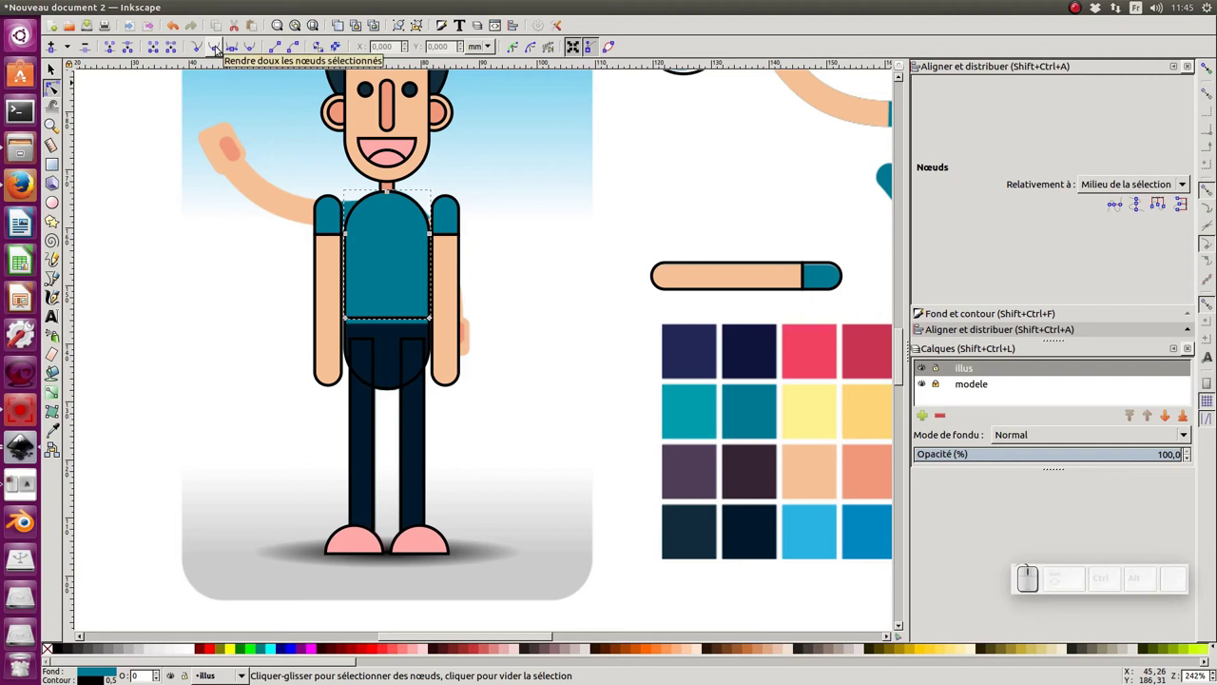
{"action": "key", "text": "F1"}
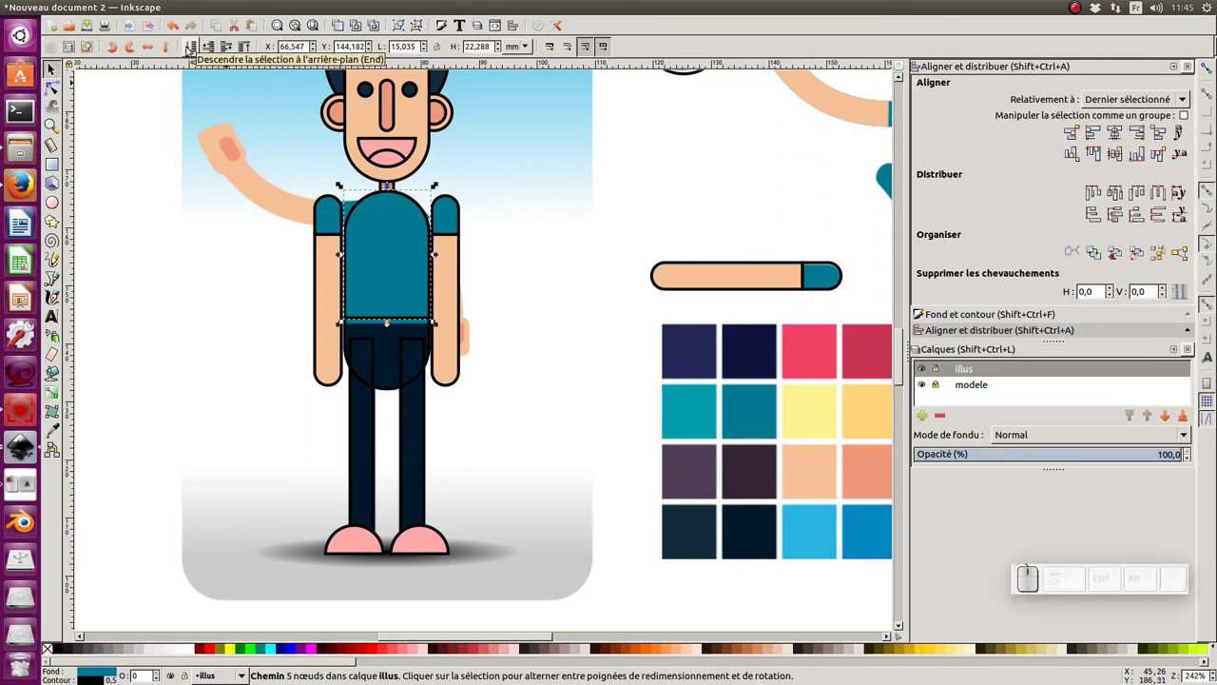
Send the torso behind the sleeves, node-edit it and start the Dropper for the navy trousers
{"action": "left_click", "coordinate": [193, 49]}
{"action": "middle_click", "coordinate": [250, 376]}
{"action": "key", "text": "F2"}
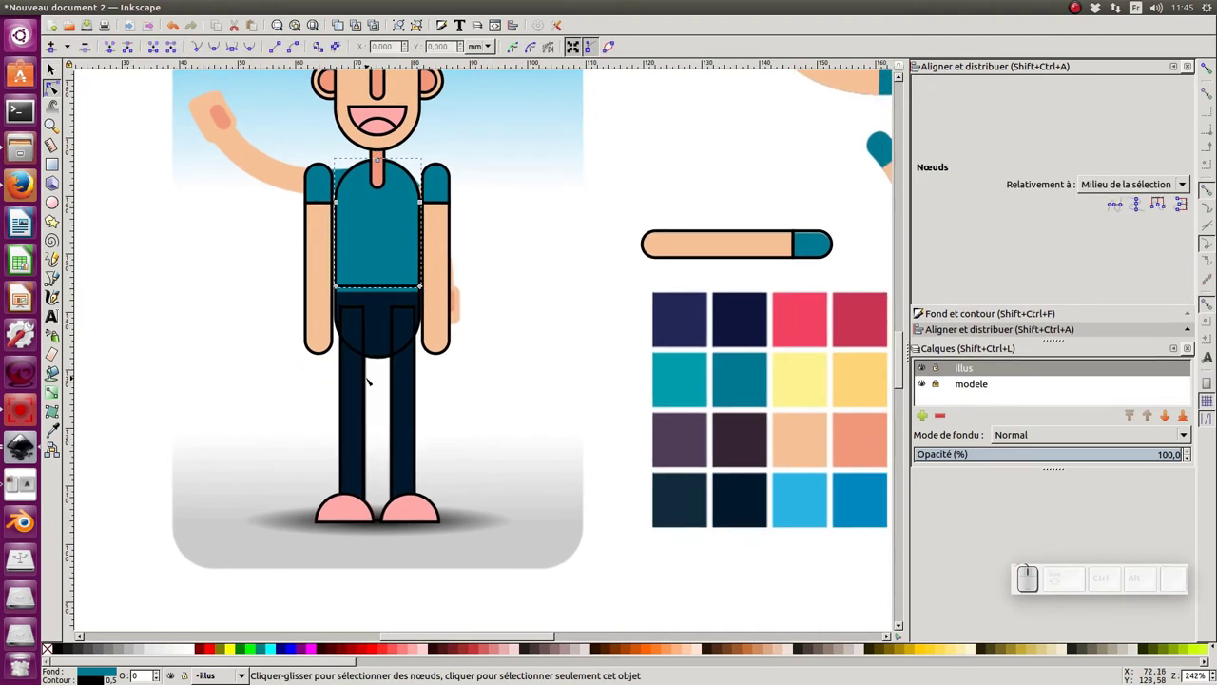
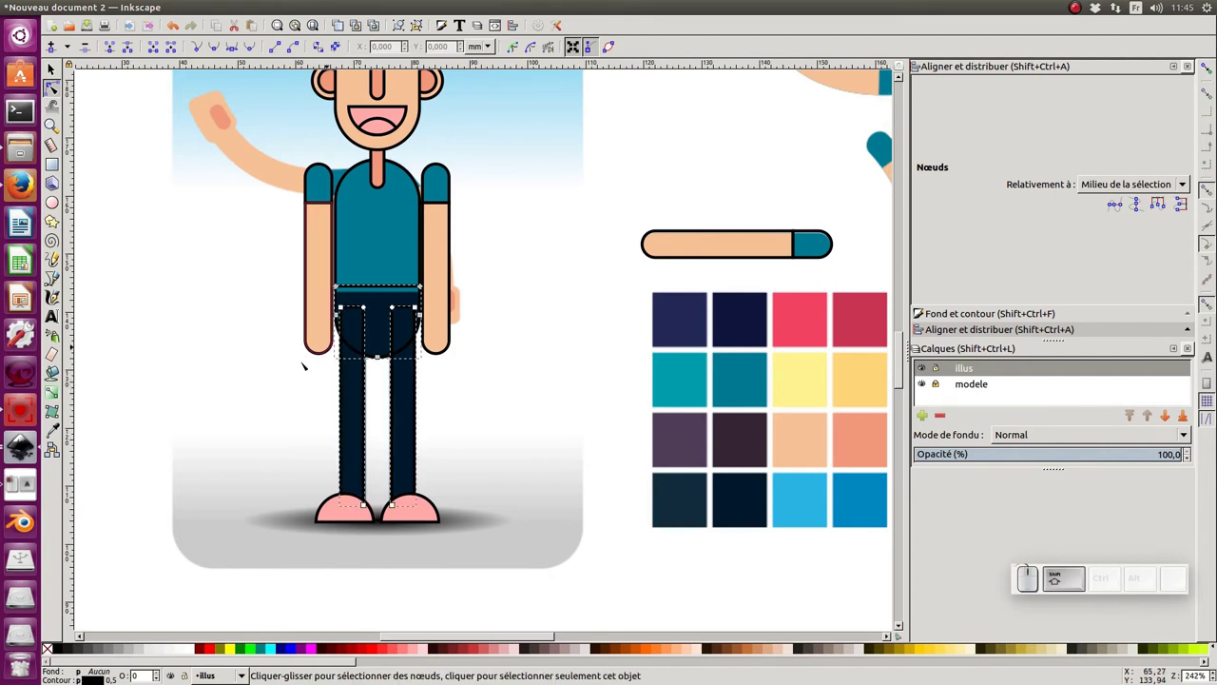
{"action": "key", "text": "F7"}
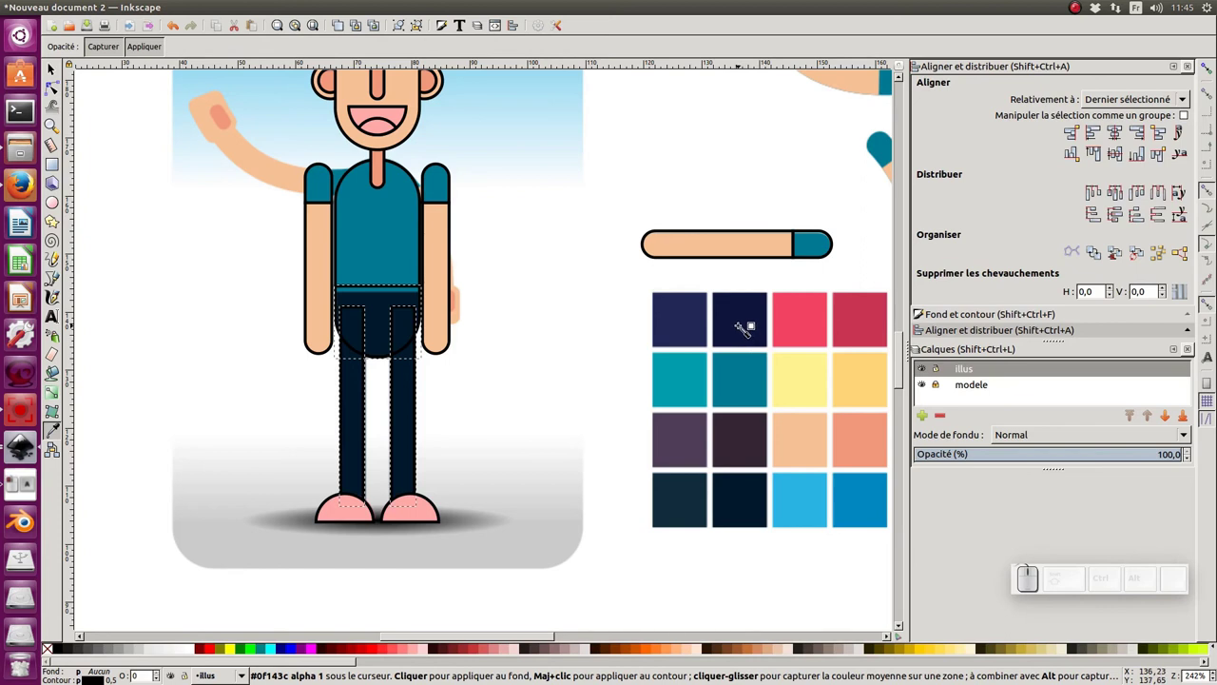
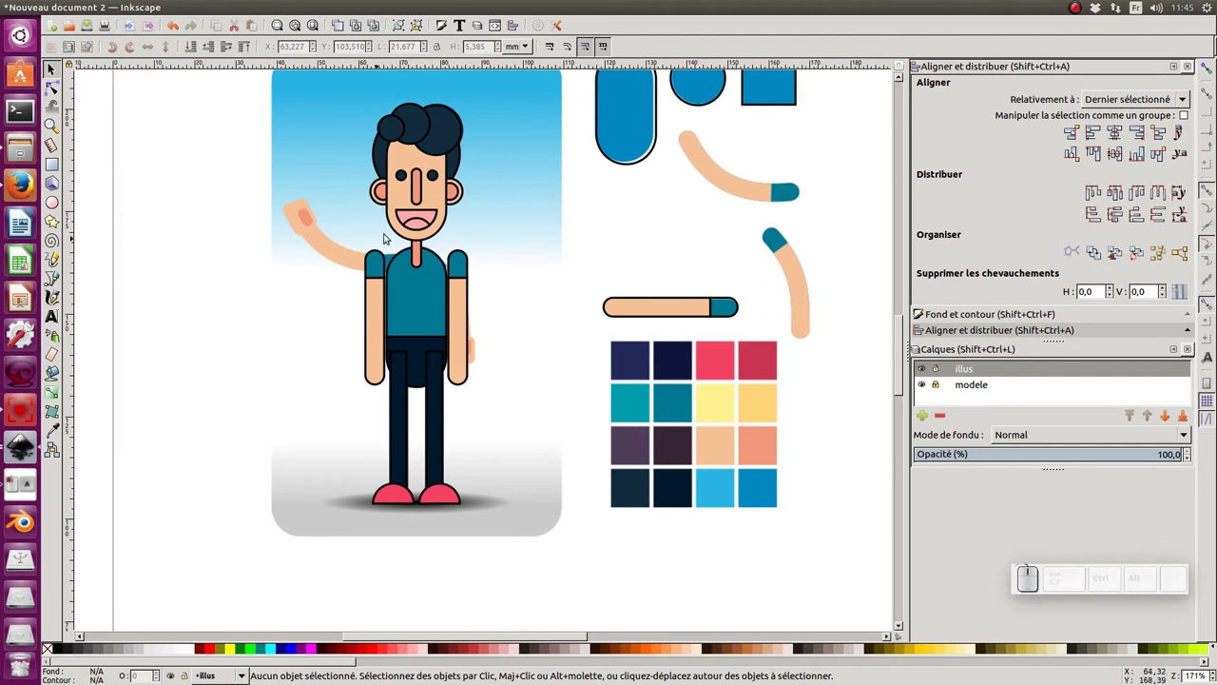
Select the mouth shape inside the face group and fill it a deeper red
{"action": "left_click", "coordinate": [426, 219]}
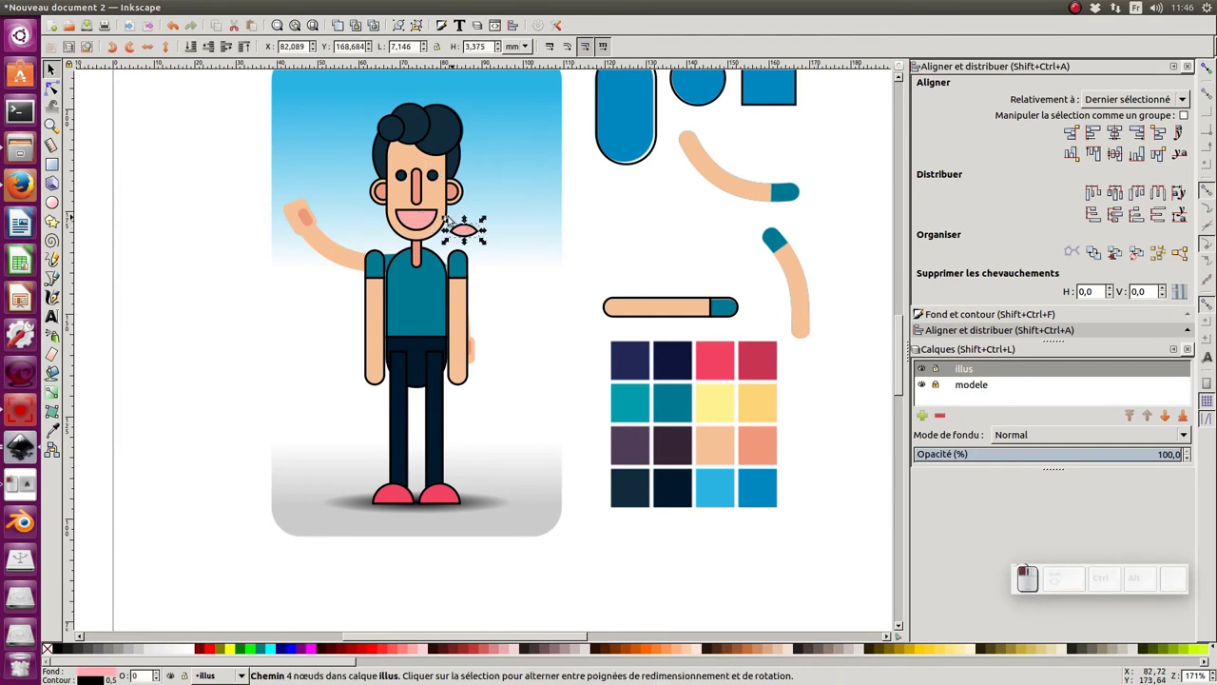
{"action": "left_click", "coordinate": [422, 221]}
{"action": "left_click", "coordinate": [485, 236]}
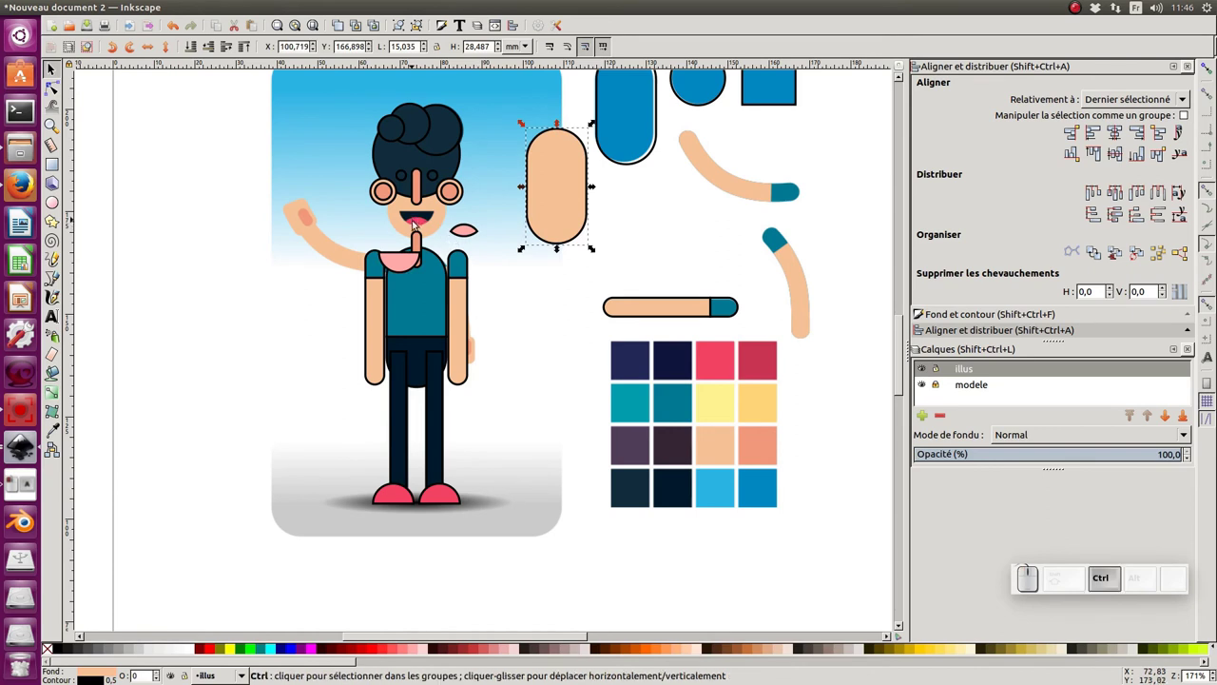
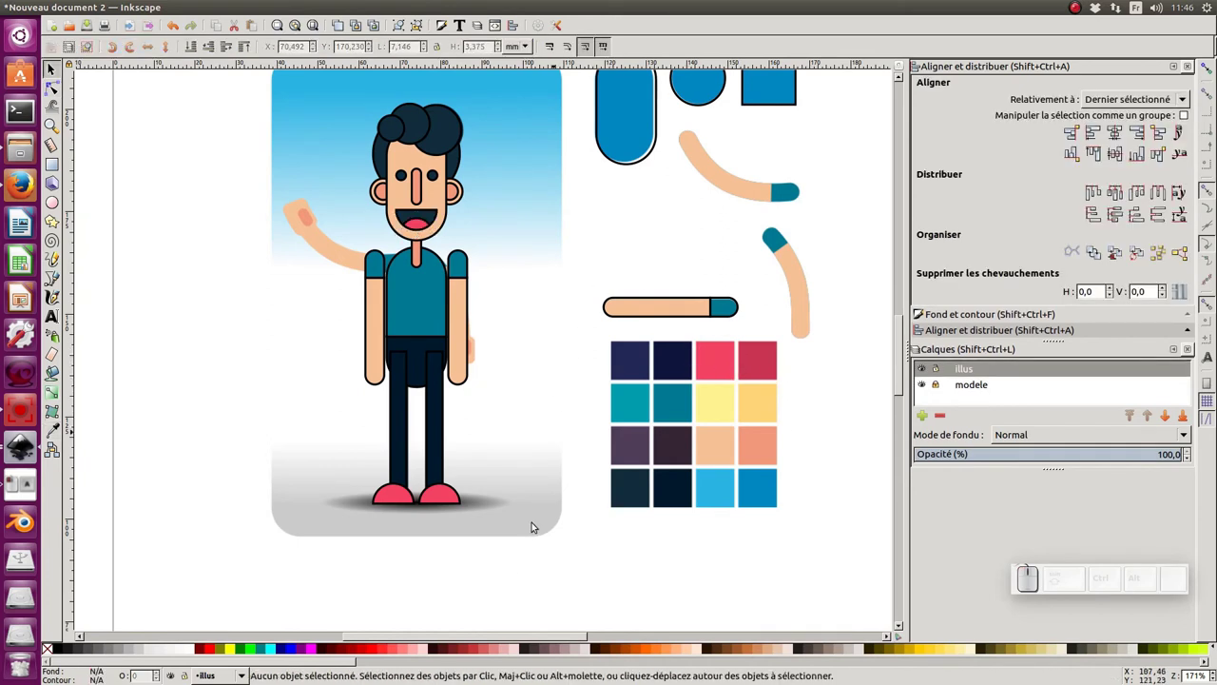
Select the whole man, switch his black outlines off to compare, then undo to restore them
{"action": "left_click_drag", "start_coordinate": [537, 578], "coordinate": [353, 148]}
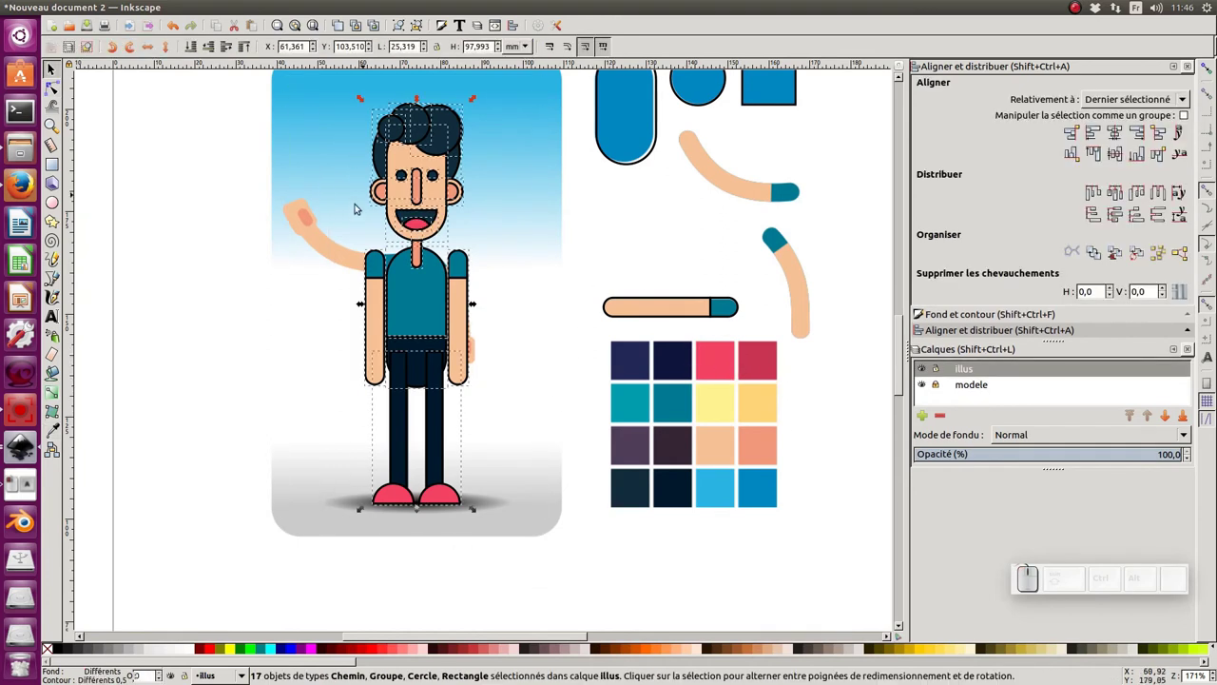
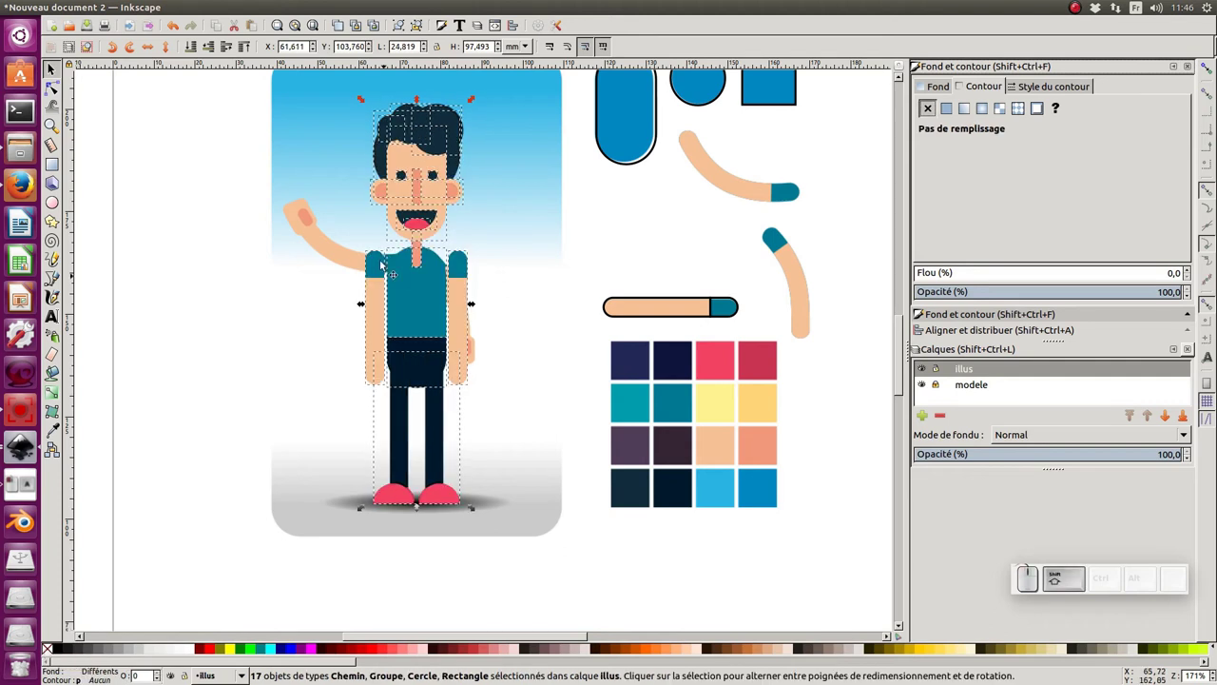
{"action": "key", "text": "ctrl+z"}
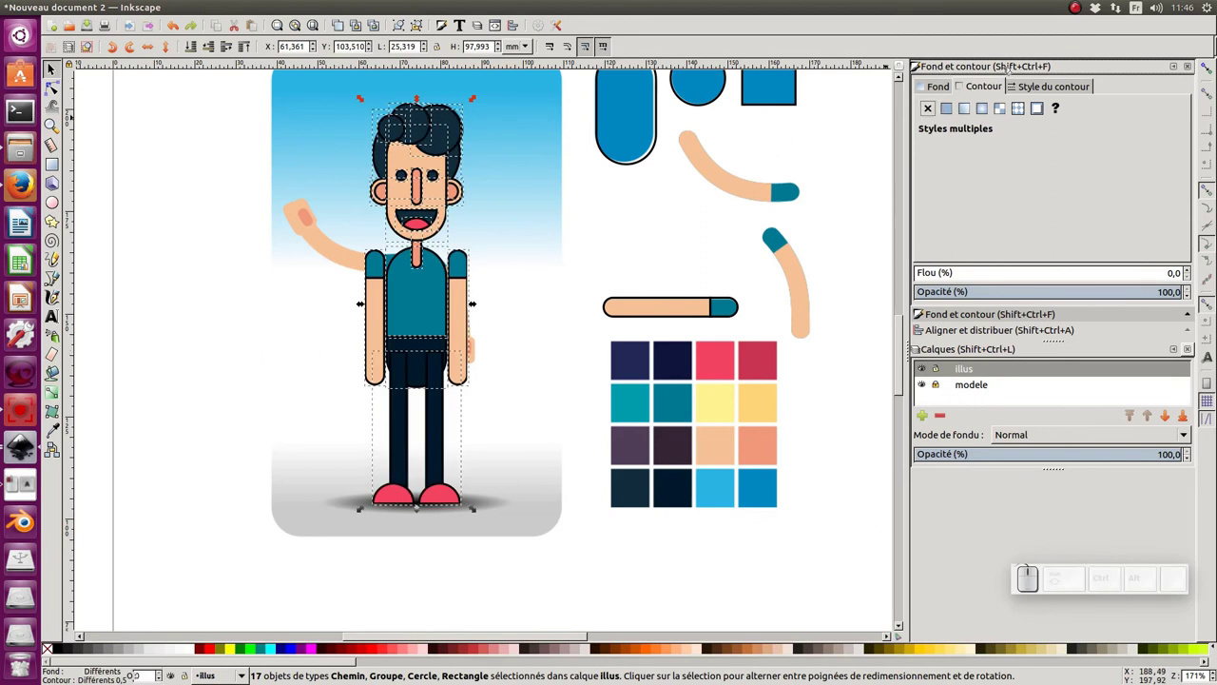
{"action": "left_click", "coordinate": [936, 113]}
{"action": "key", "text": "ctrl+z"}
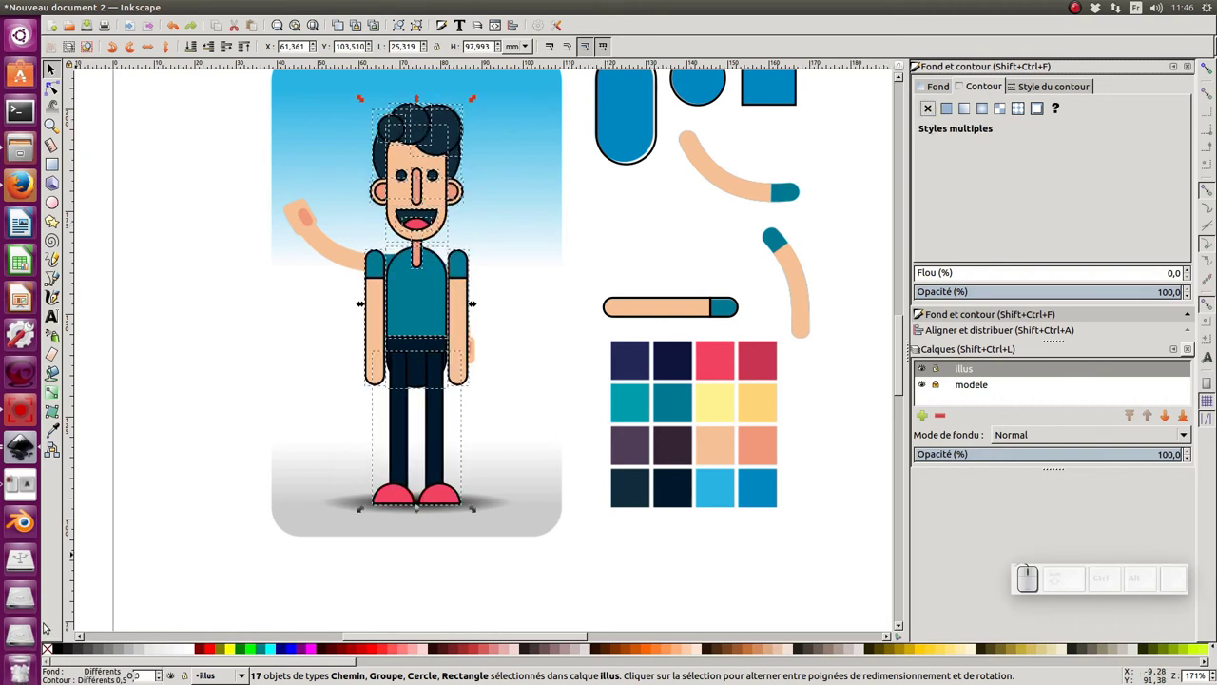
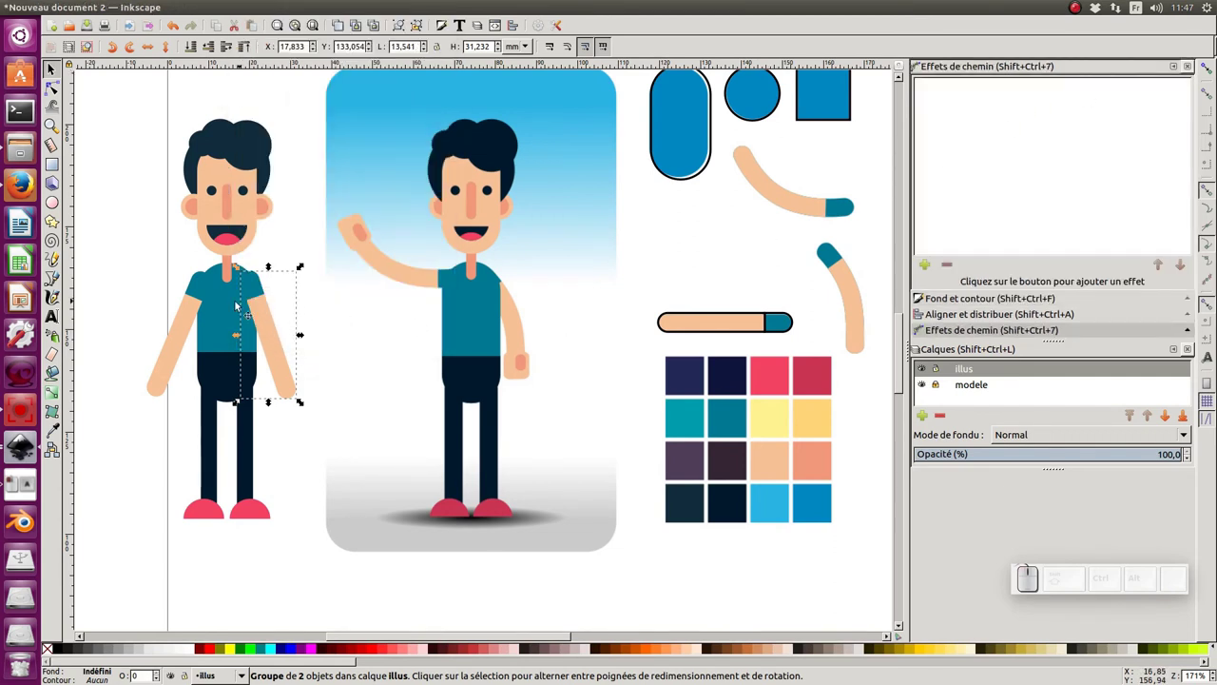
Pull the right arm off the left man, park it beside the spare arm pieces and turn it horizontal
{"action": "left_click_drag", "start_coordinate": [269, 317], "coordinate": [361, 308]}
{"action": "left_click_drag", "start_coordinate": [364, 314], "coordinate": [631, 262]}
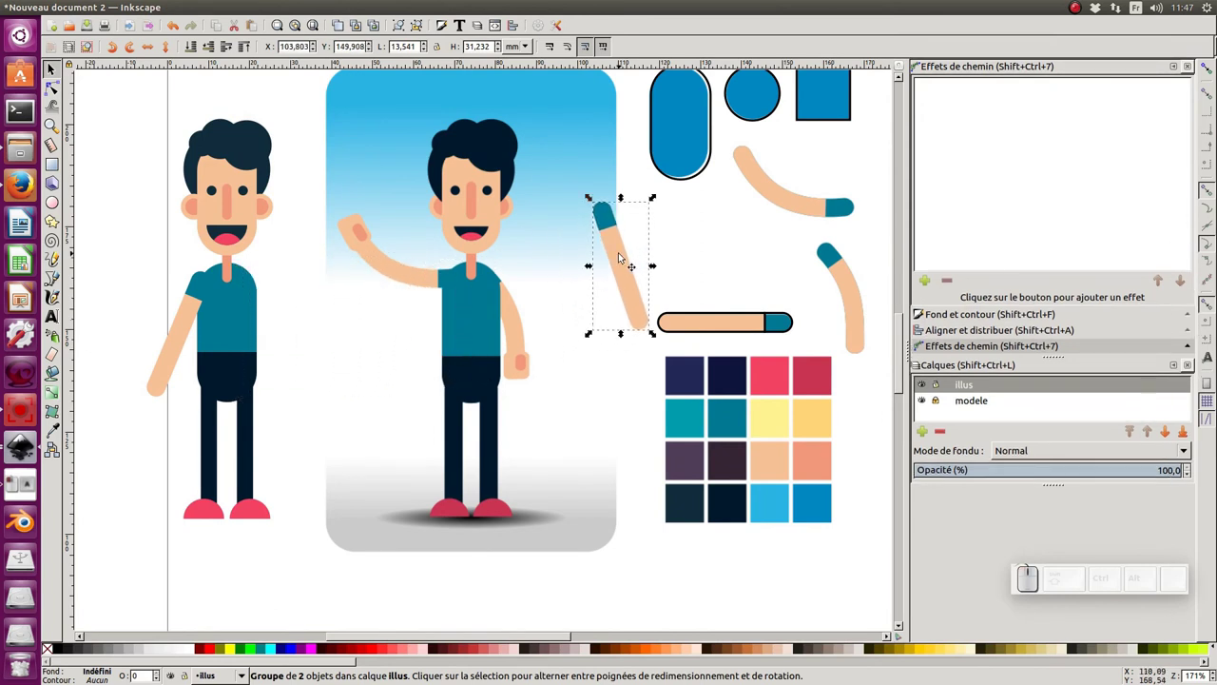
{"action": "left_click", "coordinate": [629, 261]}
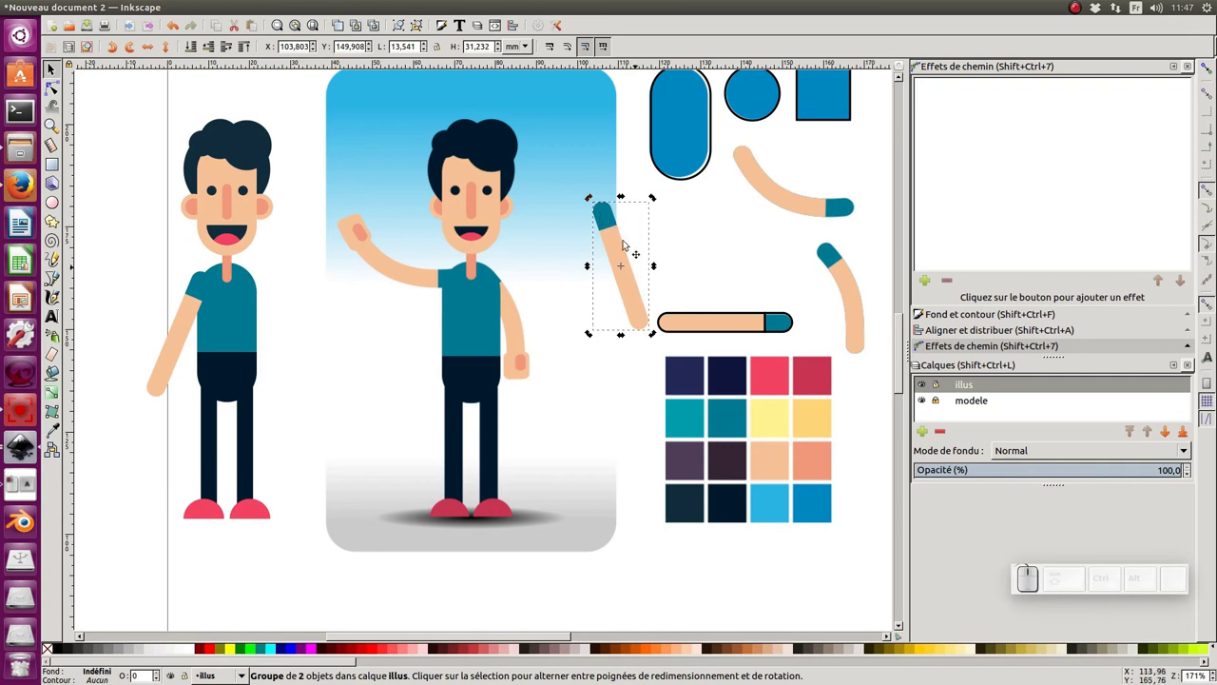
{"action": "left_click_drag", "start_coordinate": [658, 200], "coordinate": [695, 324]}
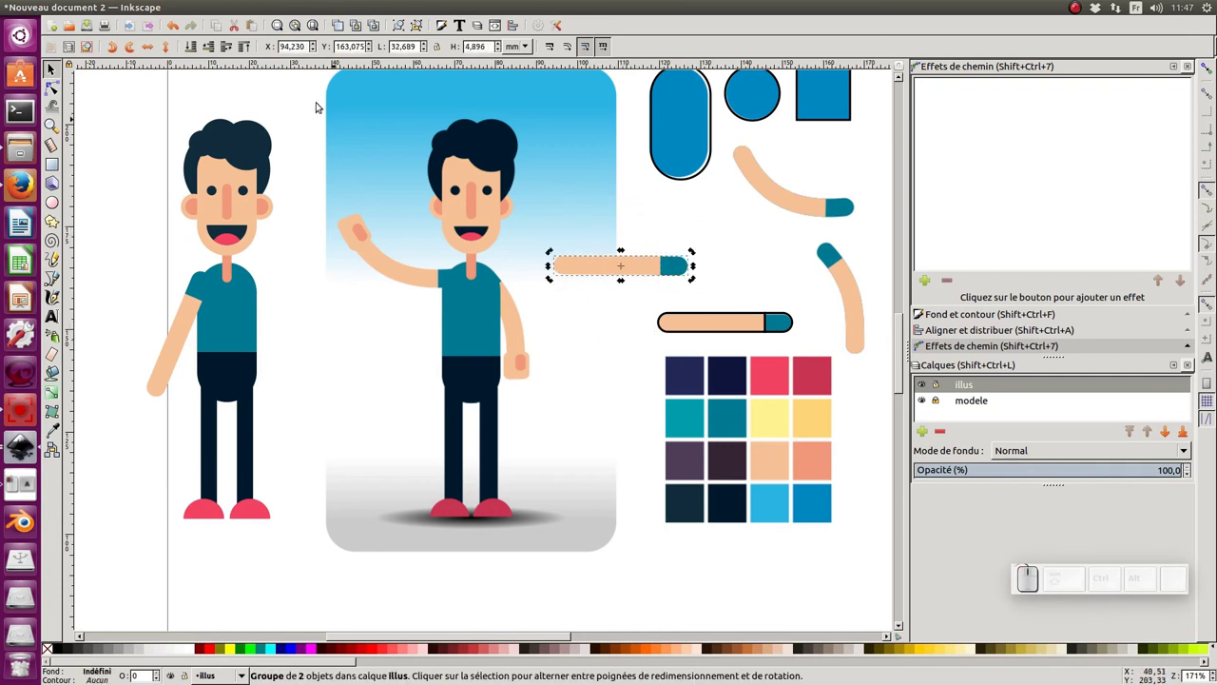
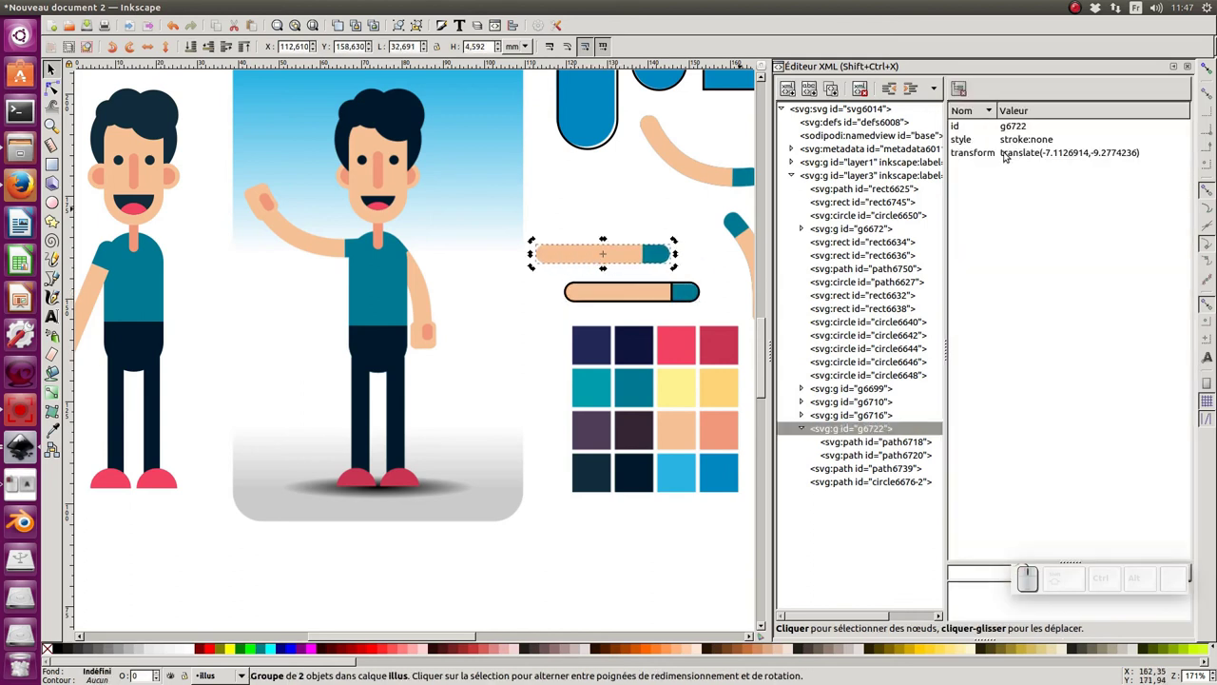
Move the horizontal arm piece onto the left man's shoulder
{"action": "left_click", "coordinate": [623, 255]}
{"action": "left_click", "coordinate": [606, 234]}
{"action": "left_click", "coordinate": [542, 262]}
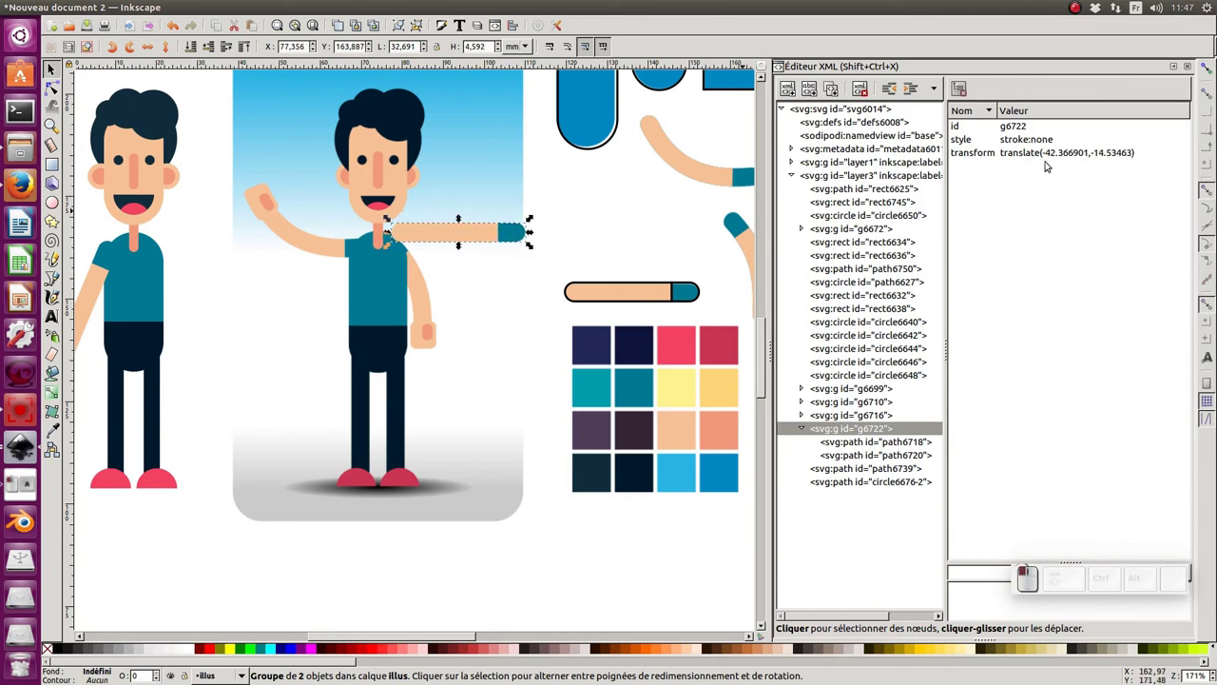
{"action": "left_click", "coordinate": [490, 232]}
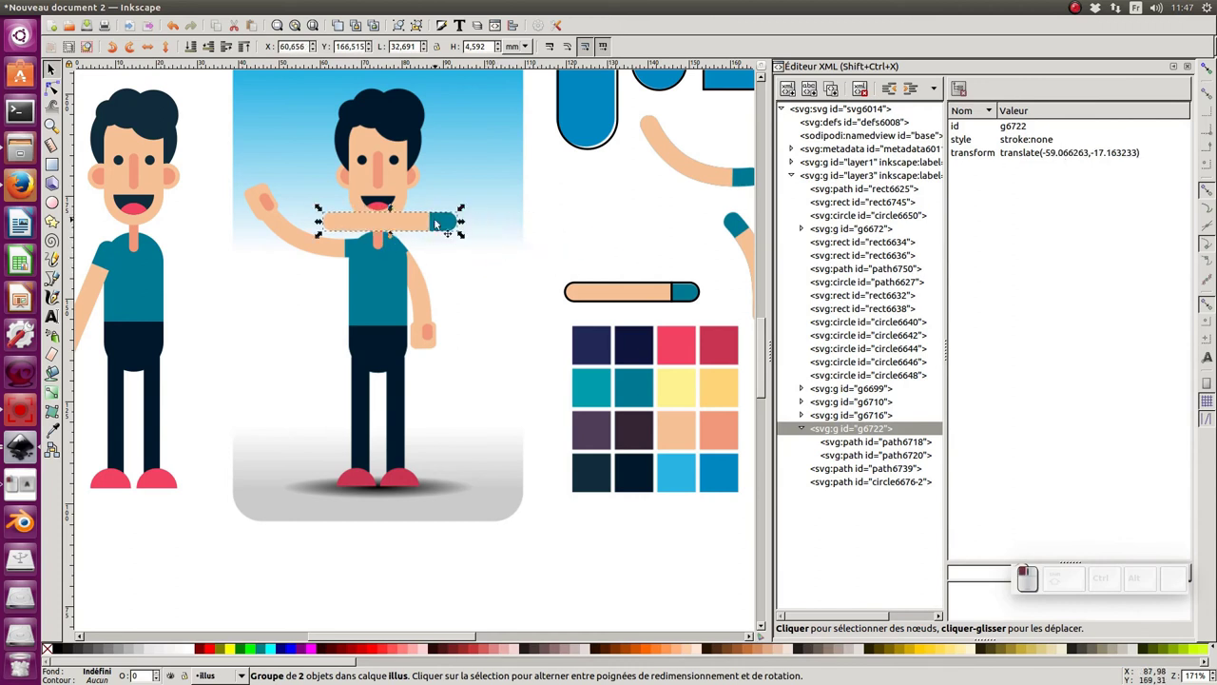
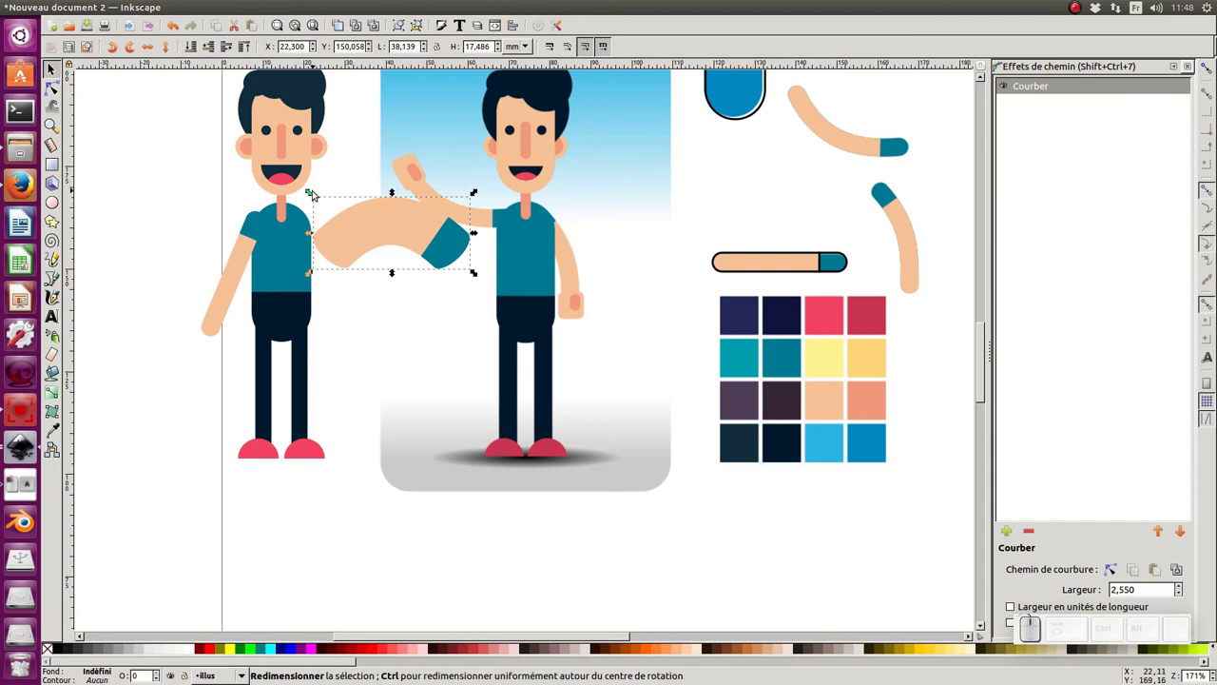
Try rotating the bent arm with its rotation handles, then undo the rotation
{"action": "left_click", "coordinate": [376, 221]}
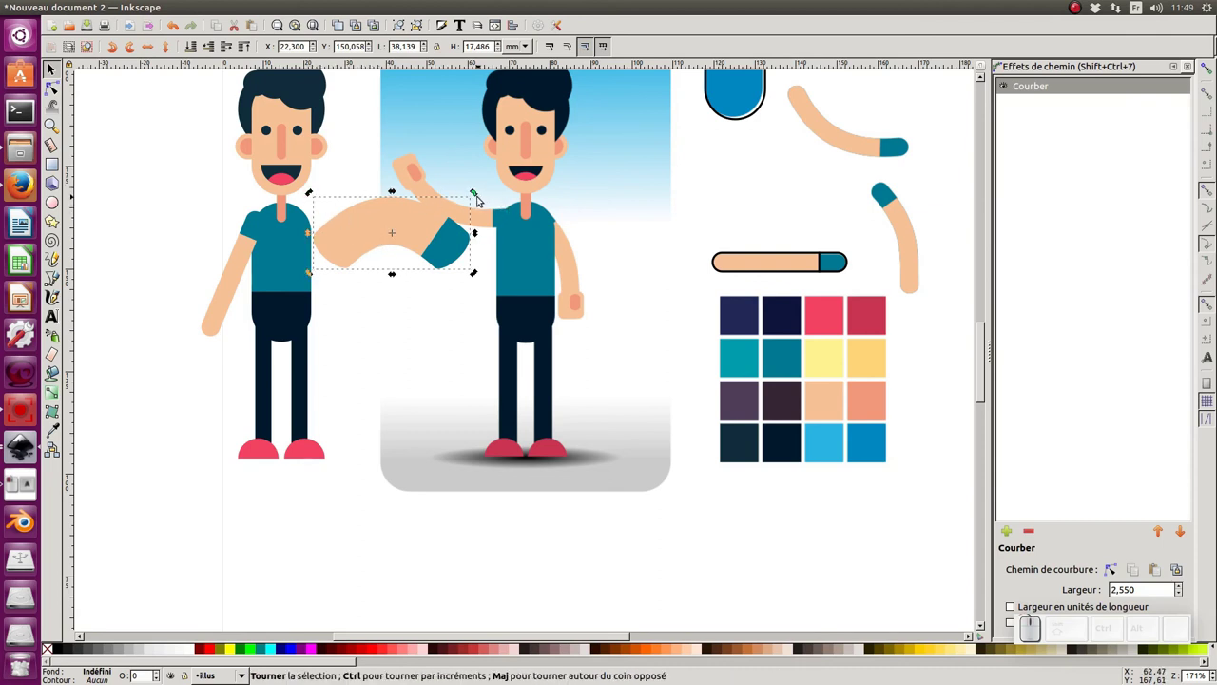
{"action": "left_click_drag", "start_coordinate": [475, 193], "coordinate": [394, 181]}
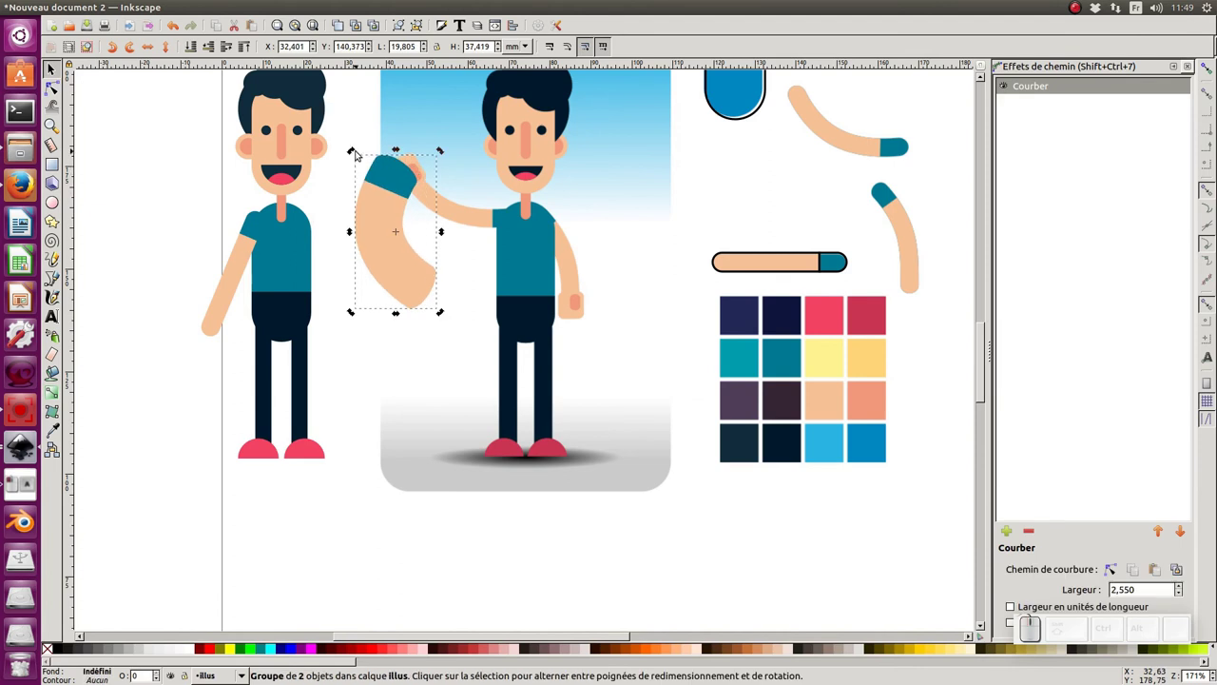
{"action": "left_click", "coordinate": [355, 154]}
{"action": "key", "text": "ctrl+z"}
Start node-editing the arm's Bend path and pick a node to curve it upward
{"action": "left_click", "coordinate": [439, 237]}
{"action": "left_click", "coordinate": [58, 89]}
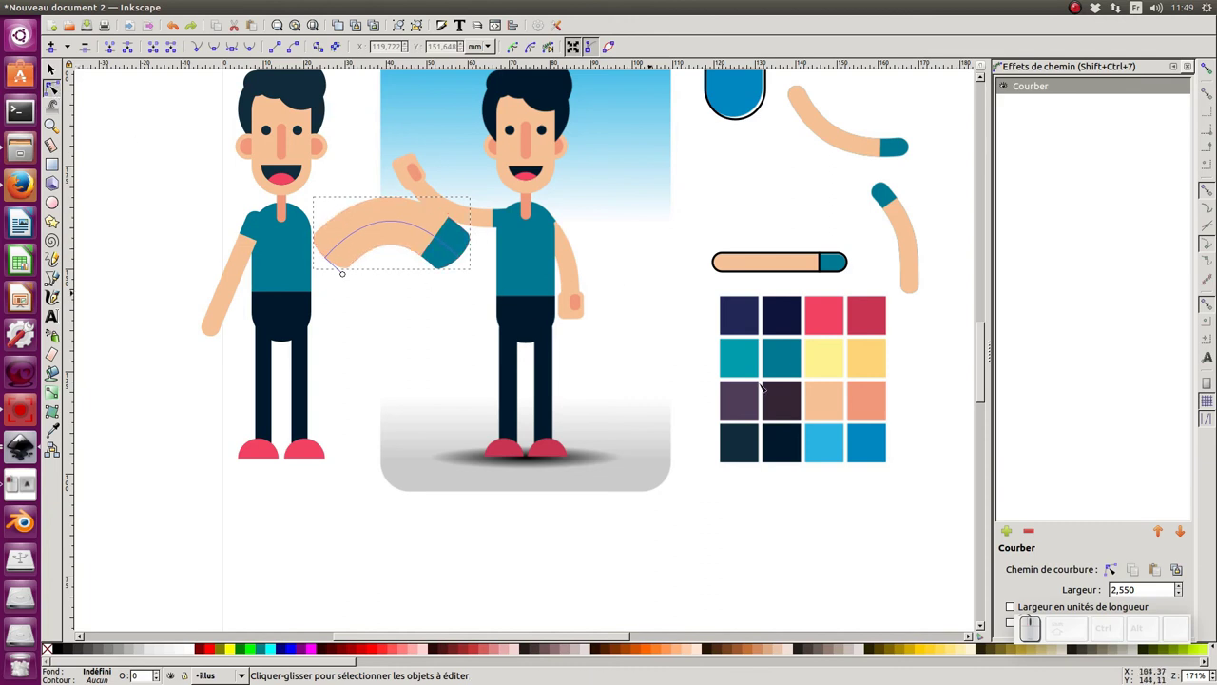
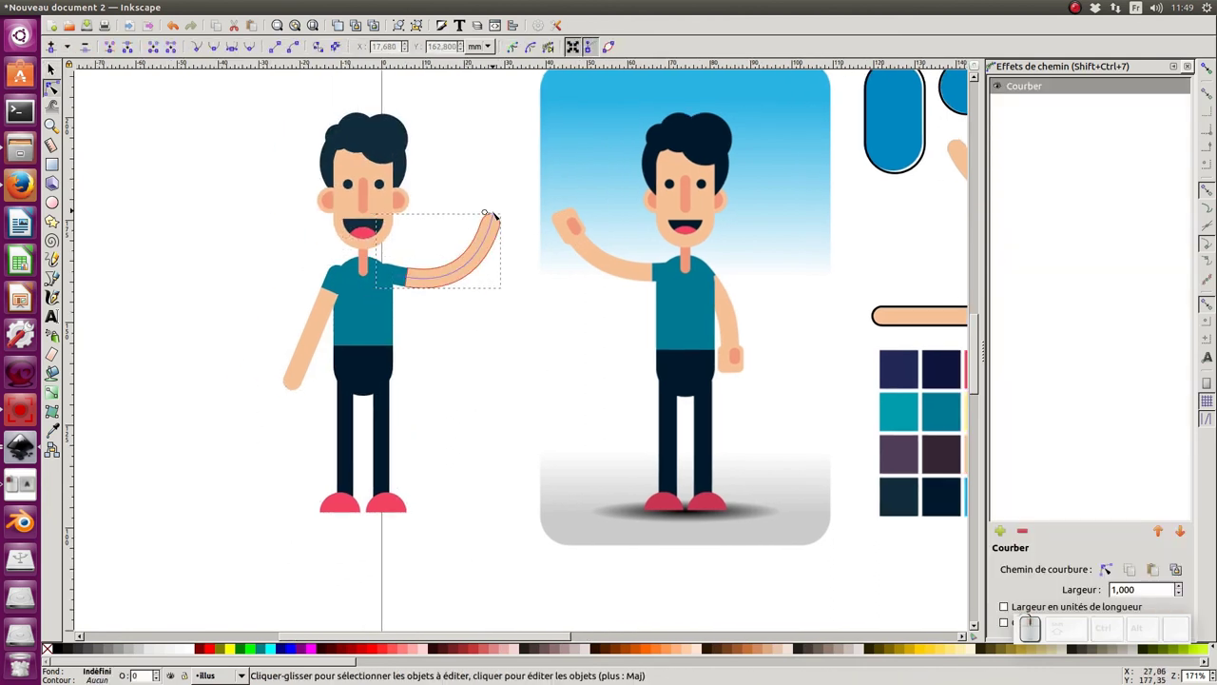
Reselect the raised arm and drag its Bend path end node so it sweeps up in a wave
{"action": "key", "text": "F1"}
{"action": "left_click", "coordinate": [490, 310]}
{"action": "left_click", "coordinate": [478, 259]}
{"action": "key", "text": "F2"}
{"action": "key", "text": "F1"}
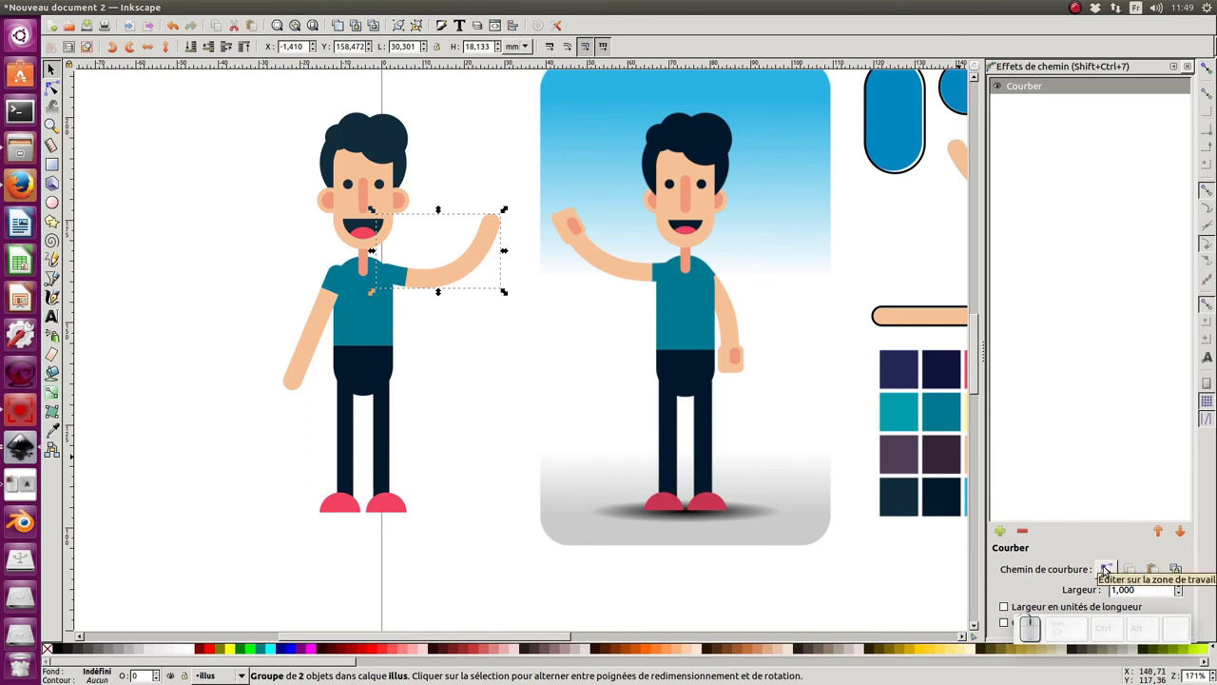
{"action": "left_click", "coordinate": [1108, 566]}
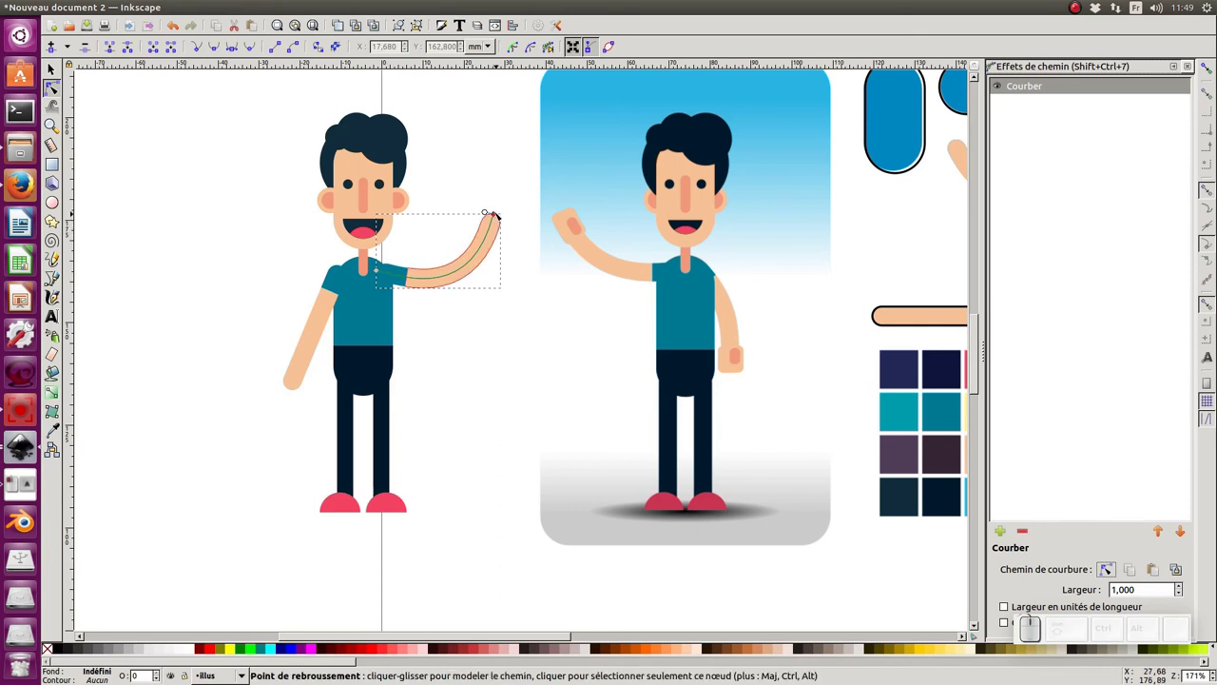
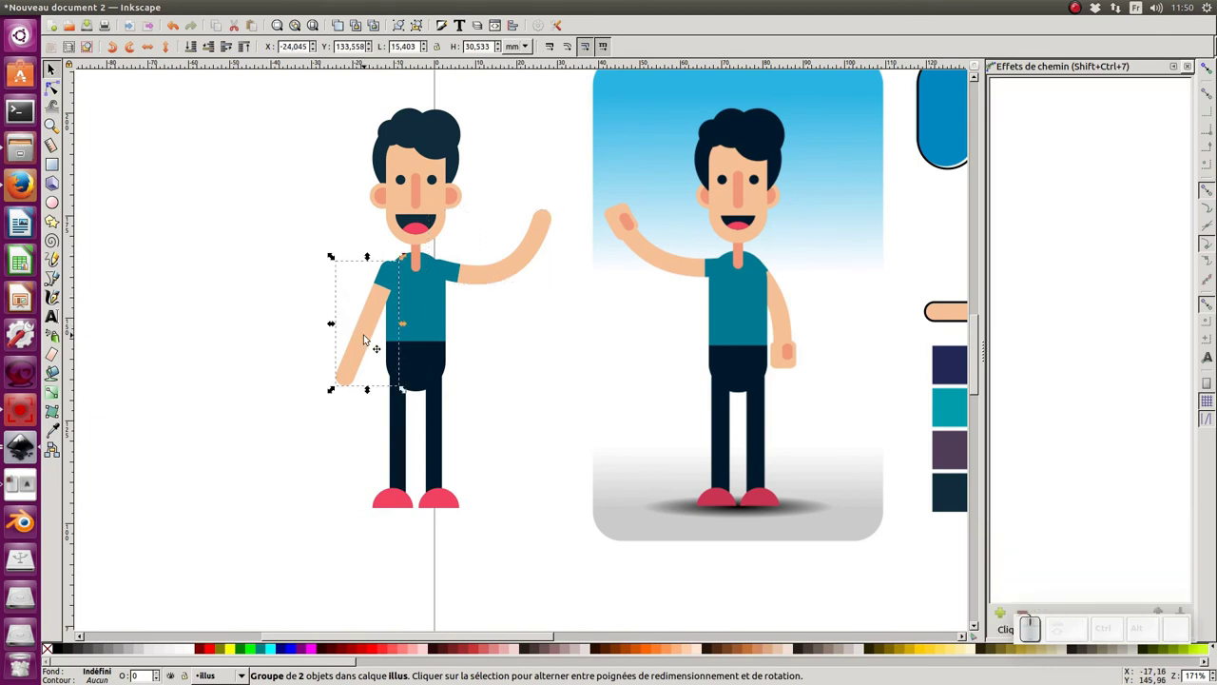
Duplicate the man's other arm and open its Bend path to shape it onto his hip
{"action": "key", "text": "Delete"}
{"action": "left_click", "coordinate": [514, 258]}
{"action": "key", "text": "ctrl+d"}
{"action": "left_click", "coordinate": [516, 273]}
{"action": "left_click", "coordinate": [409, 285]}
{"action": "key", "text": "F2"}
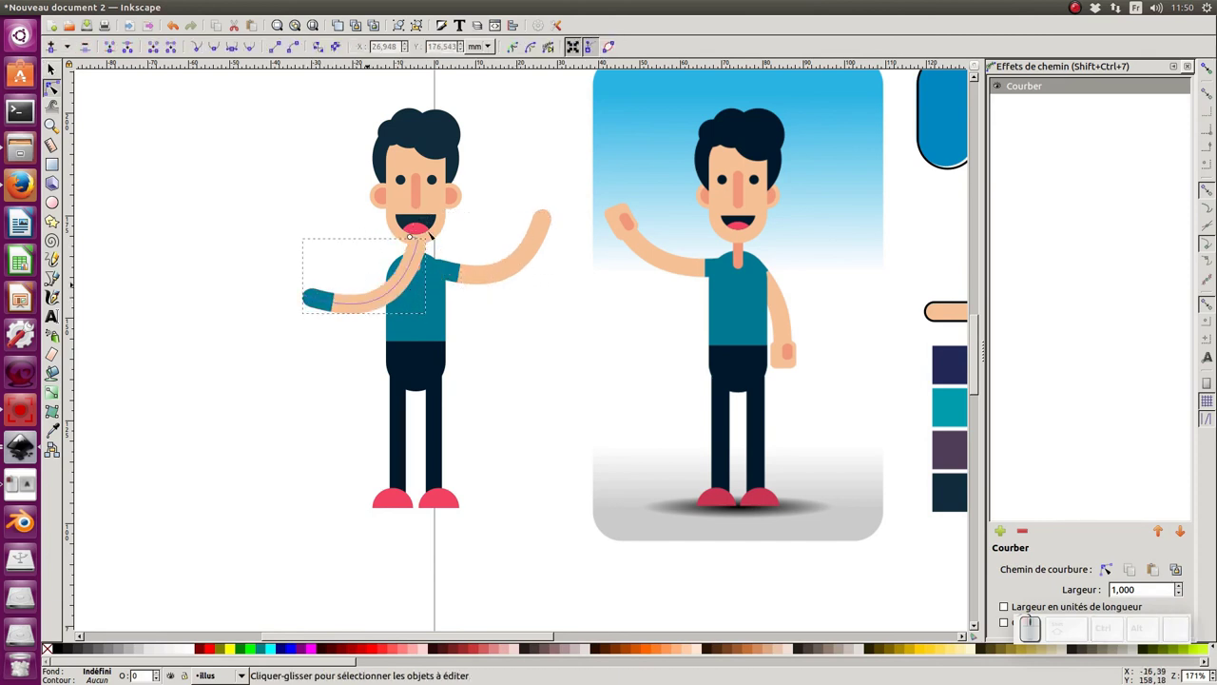
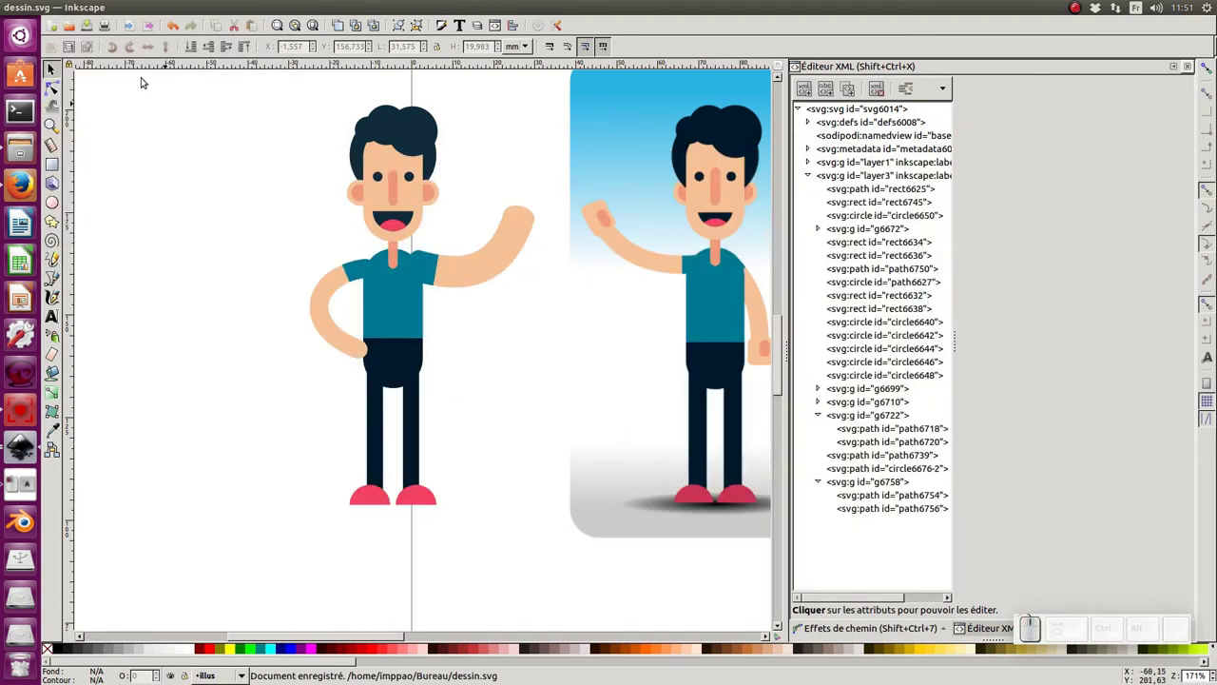
Reload the saved dessin.svg from the File menu
{"action": "left_click", "coordinate": [70, 8]}
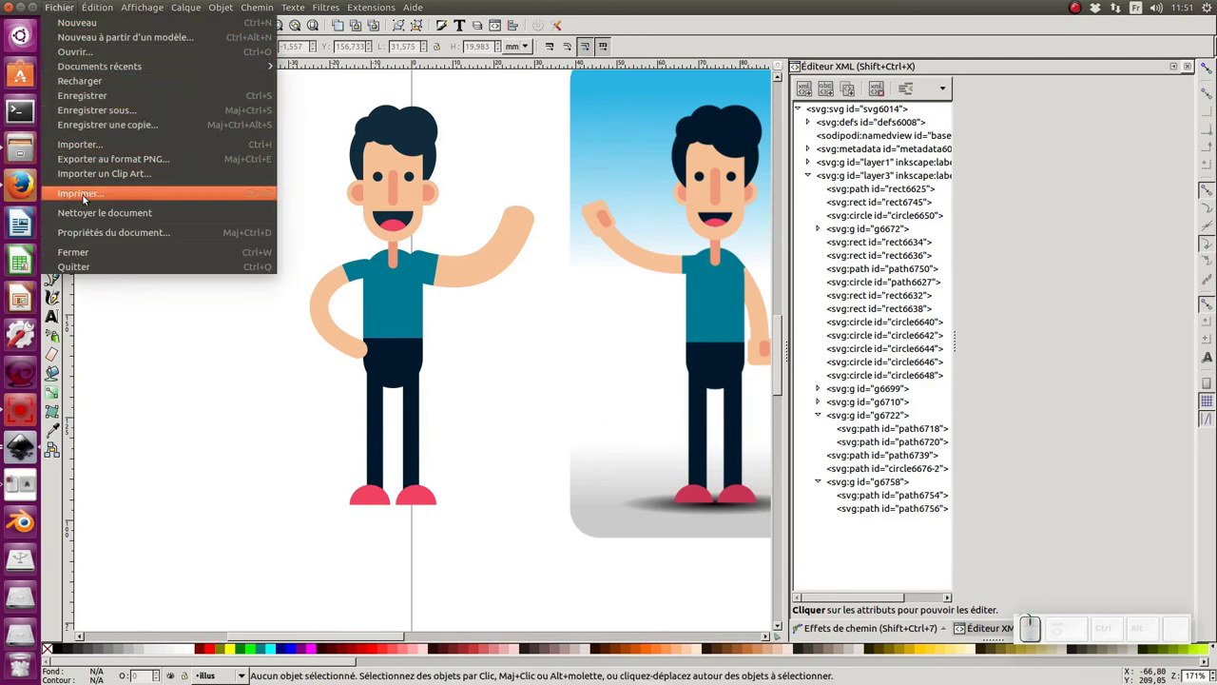
{"action": "left_click", "coordinate": [97, 89]}
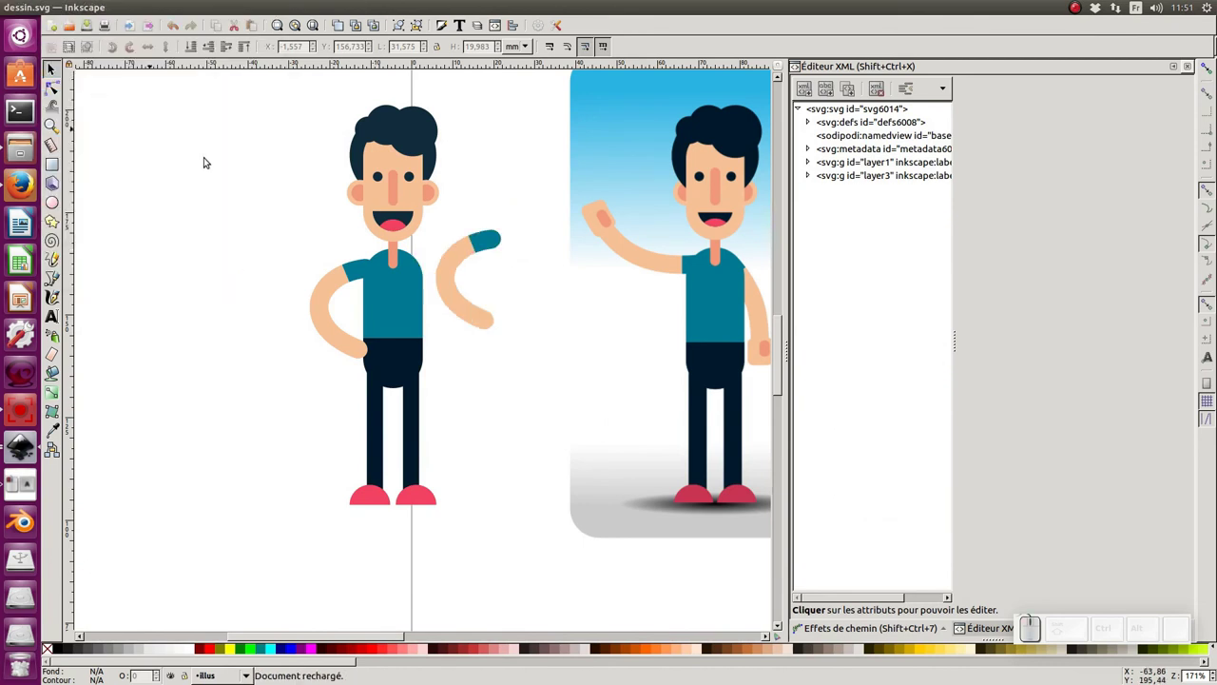
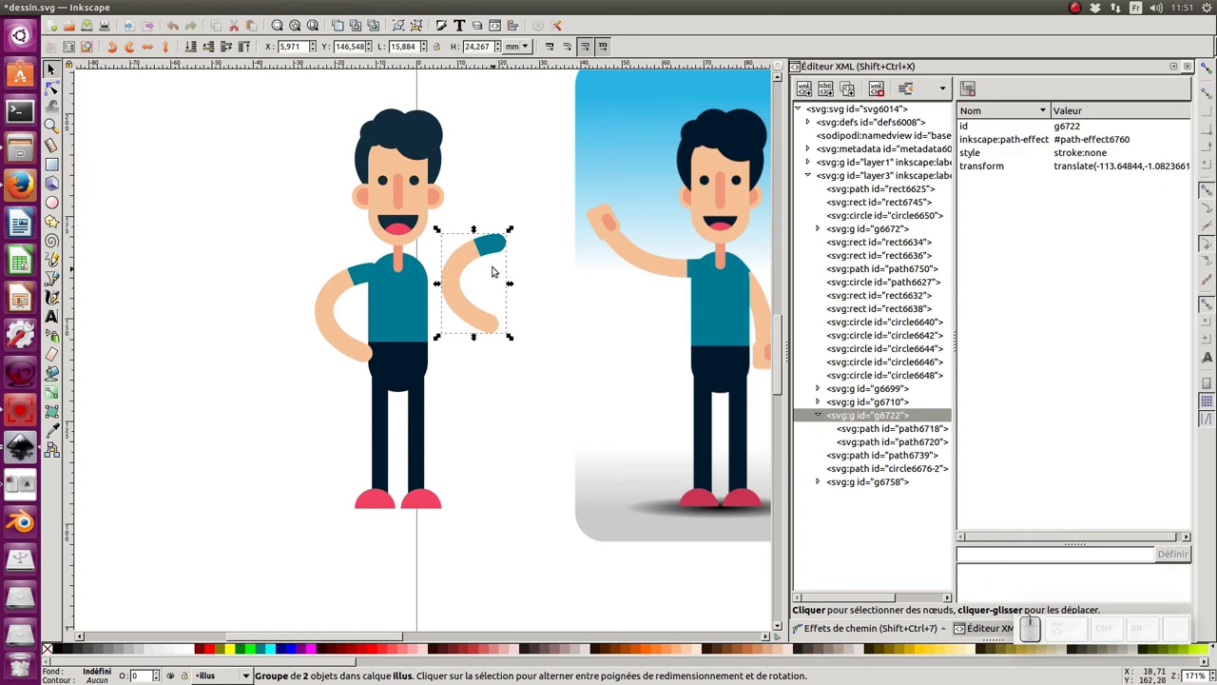
Swing the loose waving arm back onto the man's shoulder
{"action": "left_click", "coordinate": [493, 254]}
{"action": "left_click_drag", "start_coordinate": [516, 337], "coordinate": [517, 254]}
{"action": "left_click", "coordinate": [509, 255]}
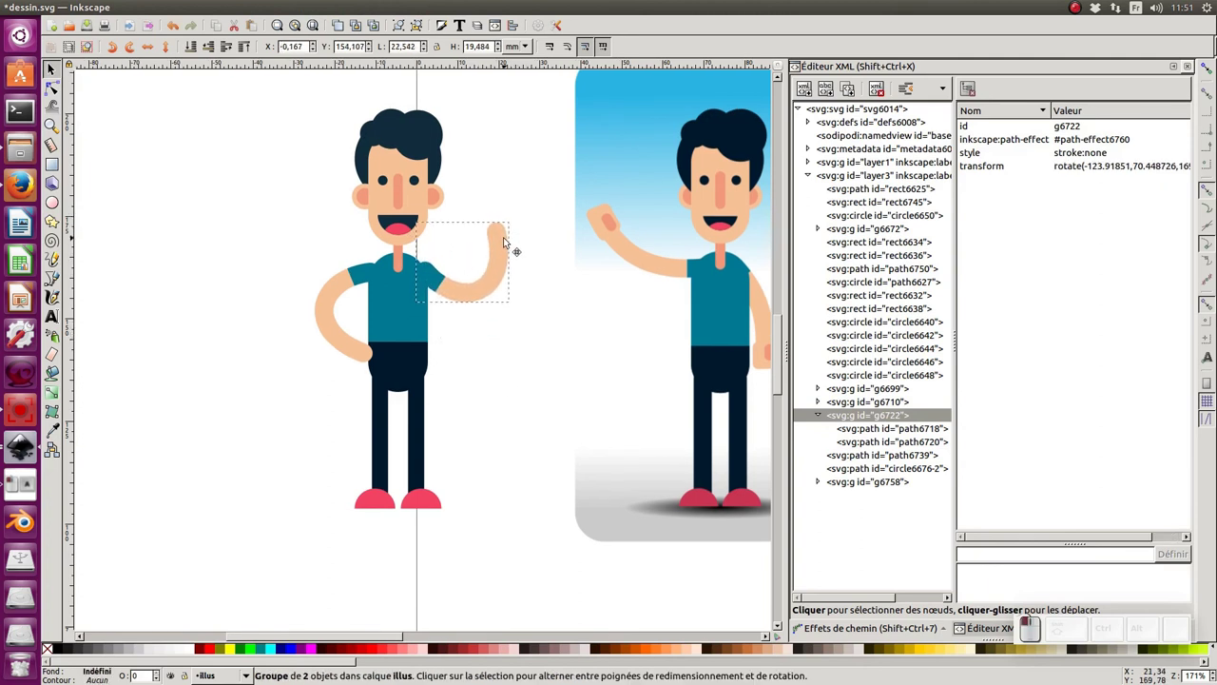
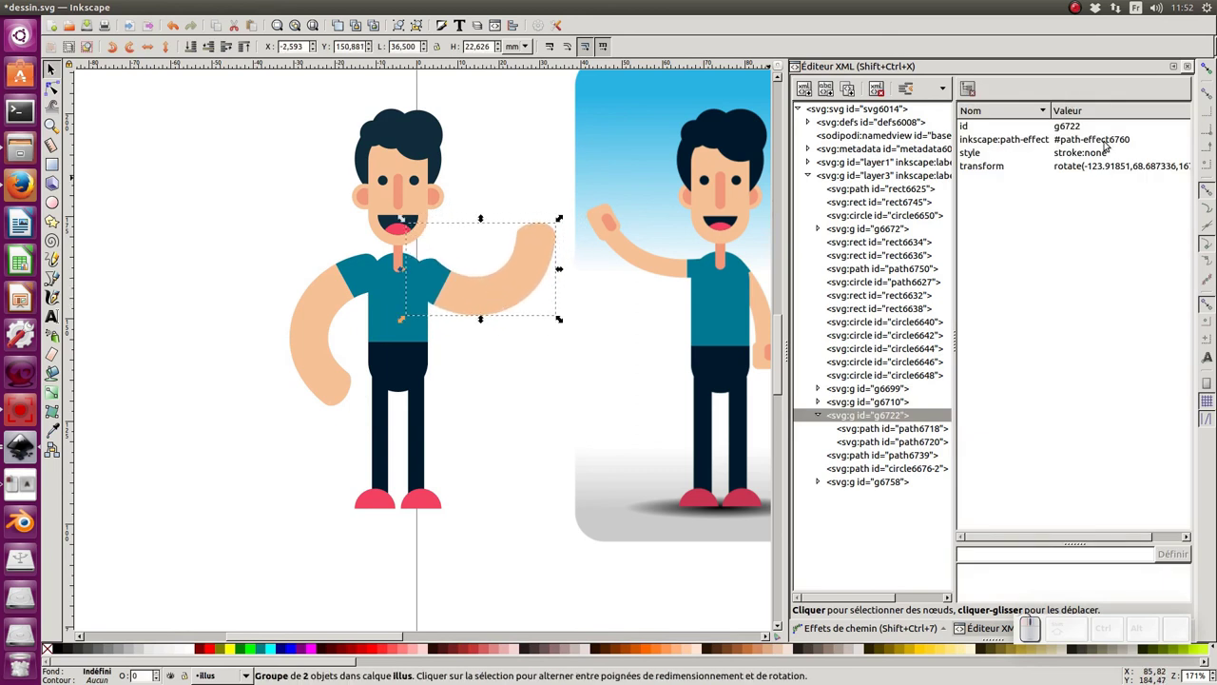
Change the waving arm's inkscape:path-effect reference to #path-effect6760-0
{"action": "double_click", "coordinate": [535, 288]}
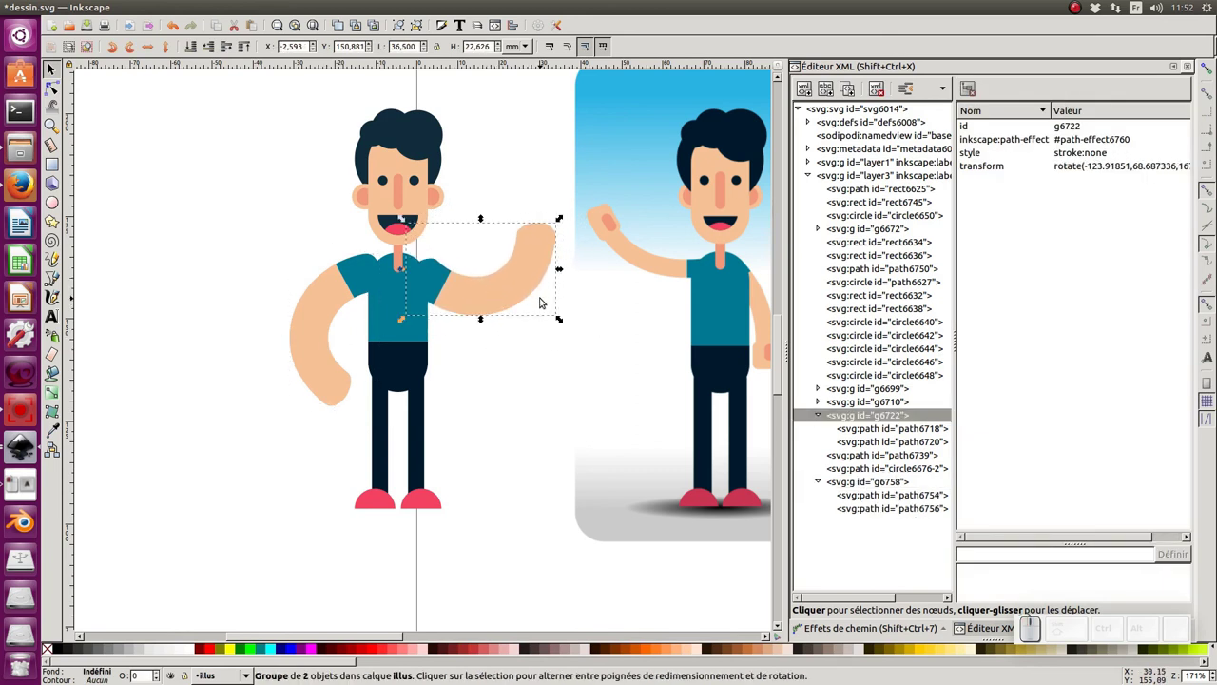
{"action": "key", "text": "ctrl+x"}
{"action": "key", "text": "ctrl+alt+v"}
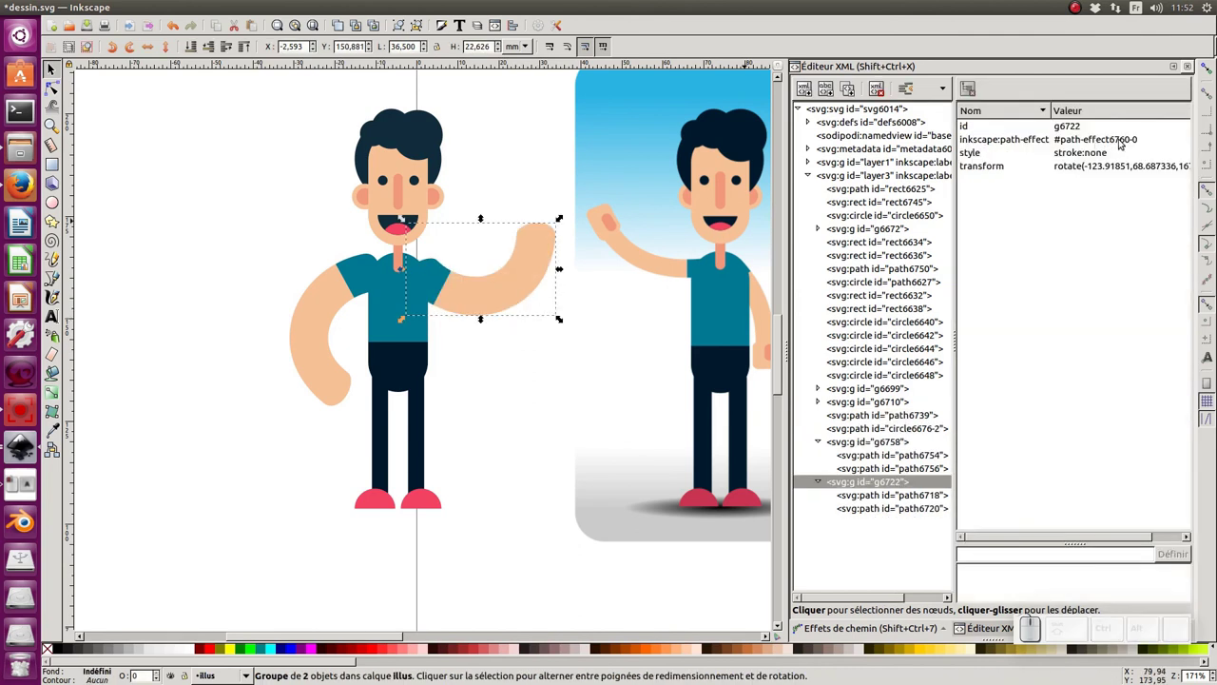